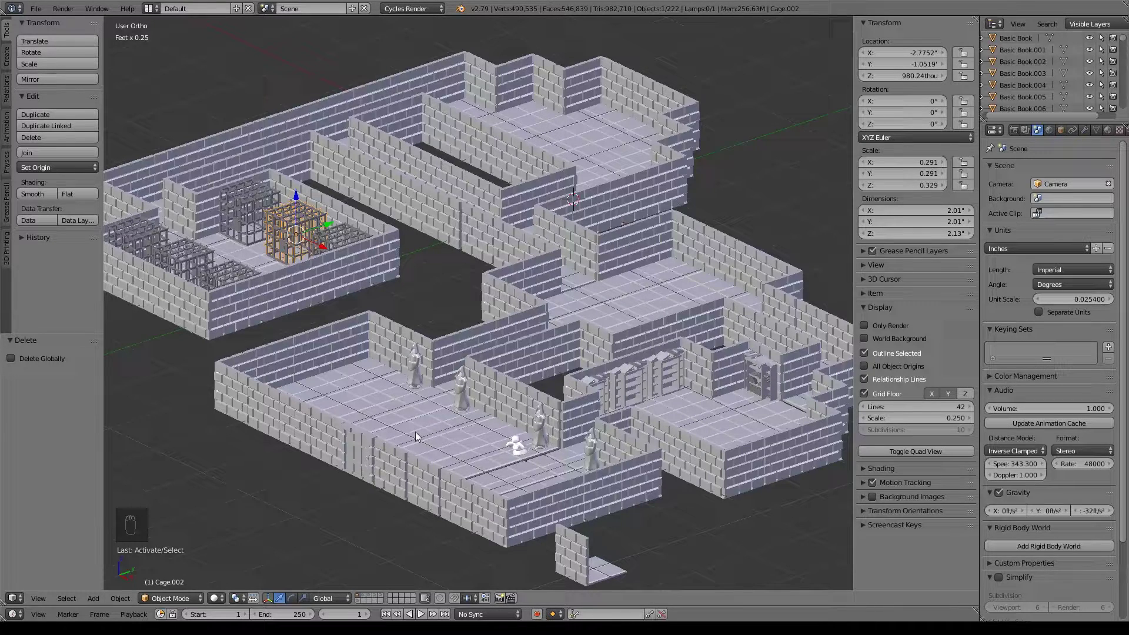
# Step: Switch the 3D View away from the dungeon to an empty scene layer
pyautogui.moveTo(377, 453); pyautogui.dragTo(435, 461)
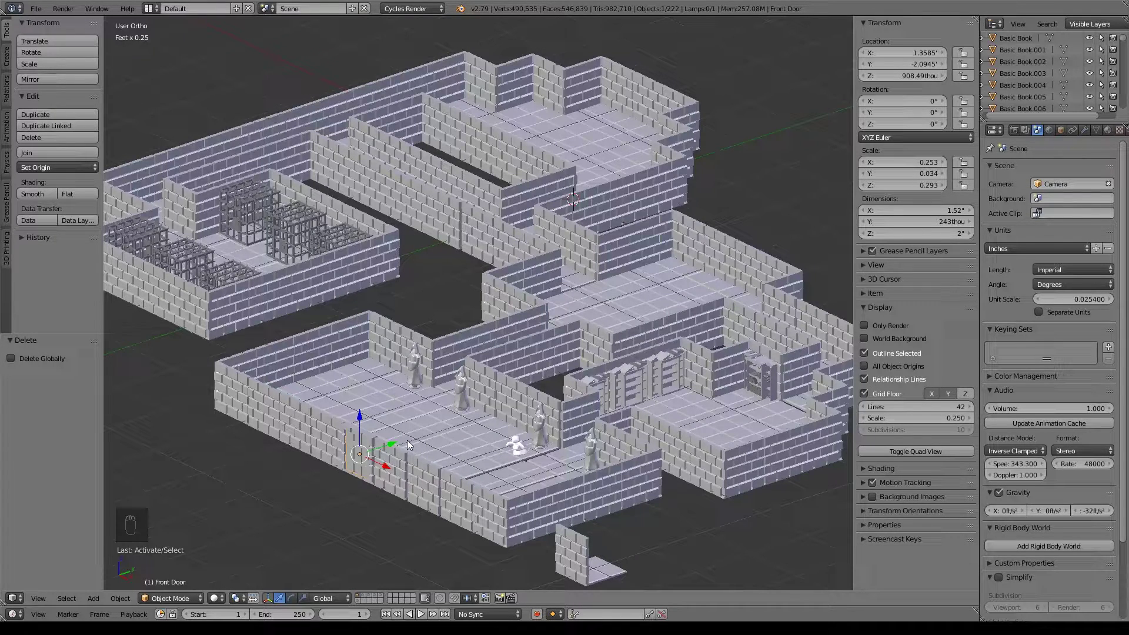
pyautogui.moveTo(368, 604); pyautogui.dragTo(495, 408)
# Step: Add a Text object and view it centred from directly above
pyautogui.press('shift+a')
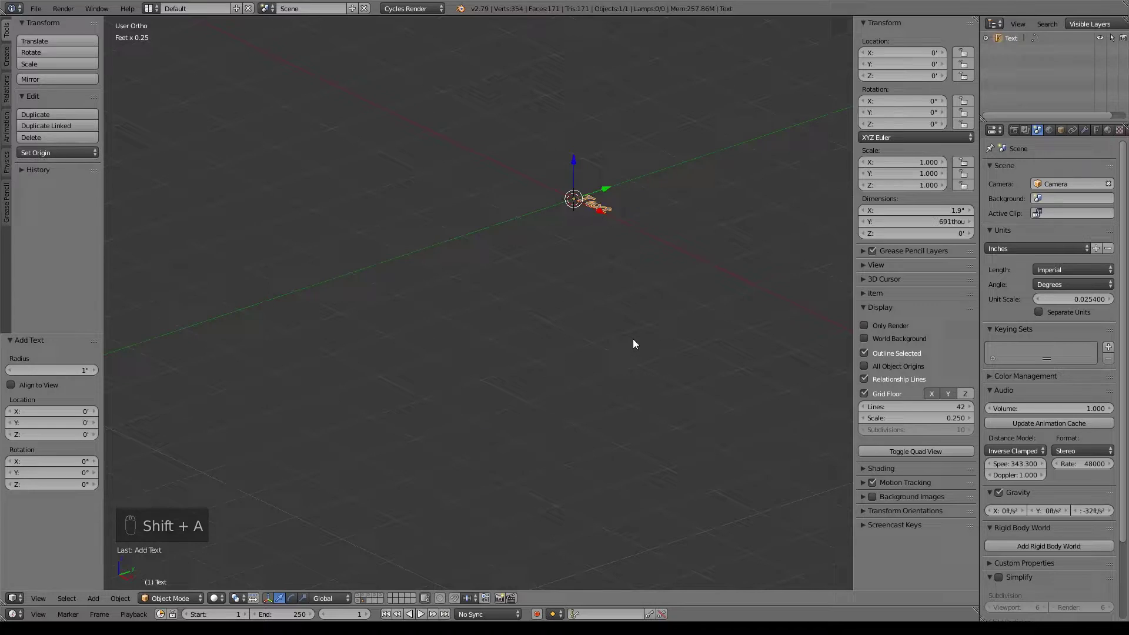
pyautogui.press('KP_7')
pyautogui.press('KP_Decimal')
pyautogui.click(615, 327)
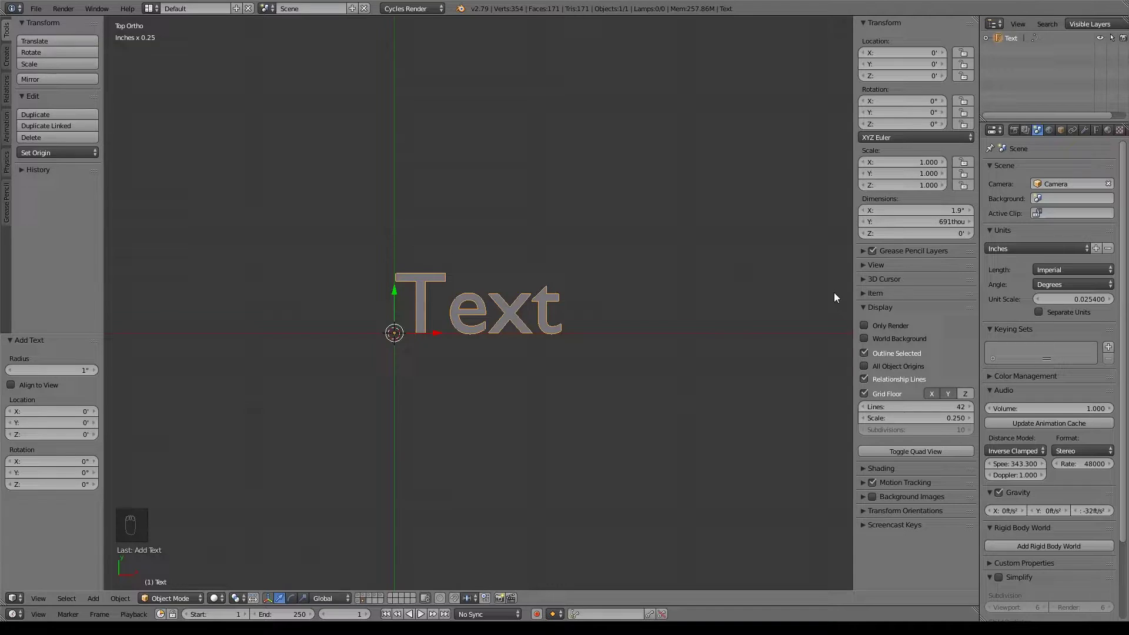
# Step: Load the Dovahkiin rune font as the text object's Regular font
pyautogui.click(1100, 134)
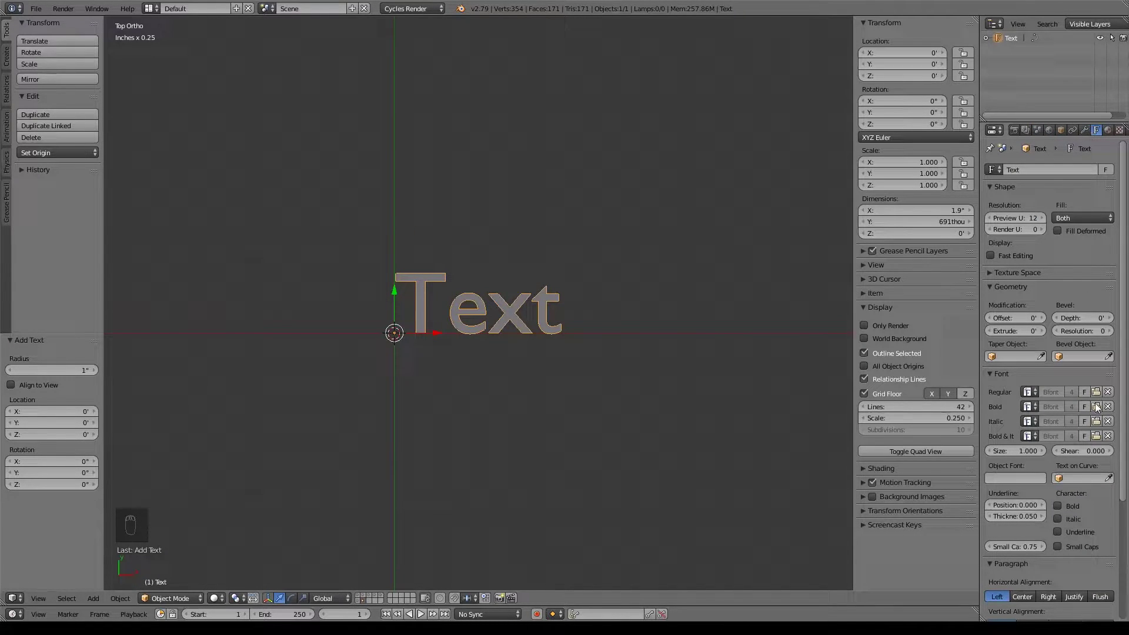
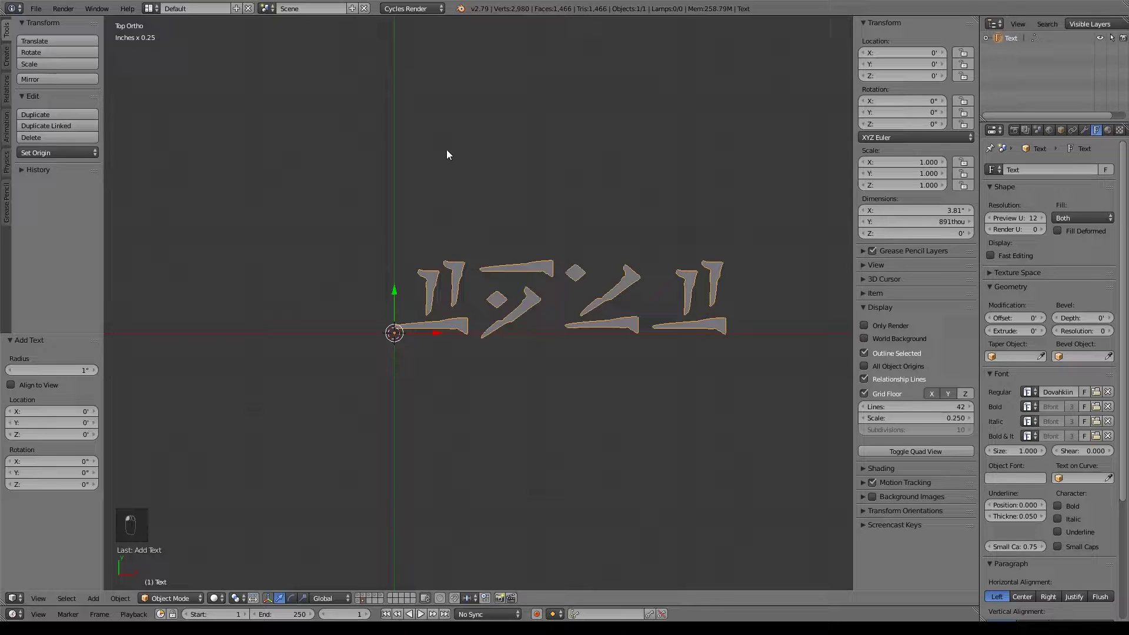
pyautogui.middleClick(451, 153)
pyautogui.middleClick(451, 153)
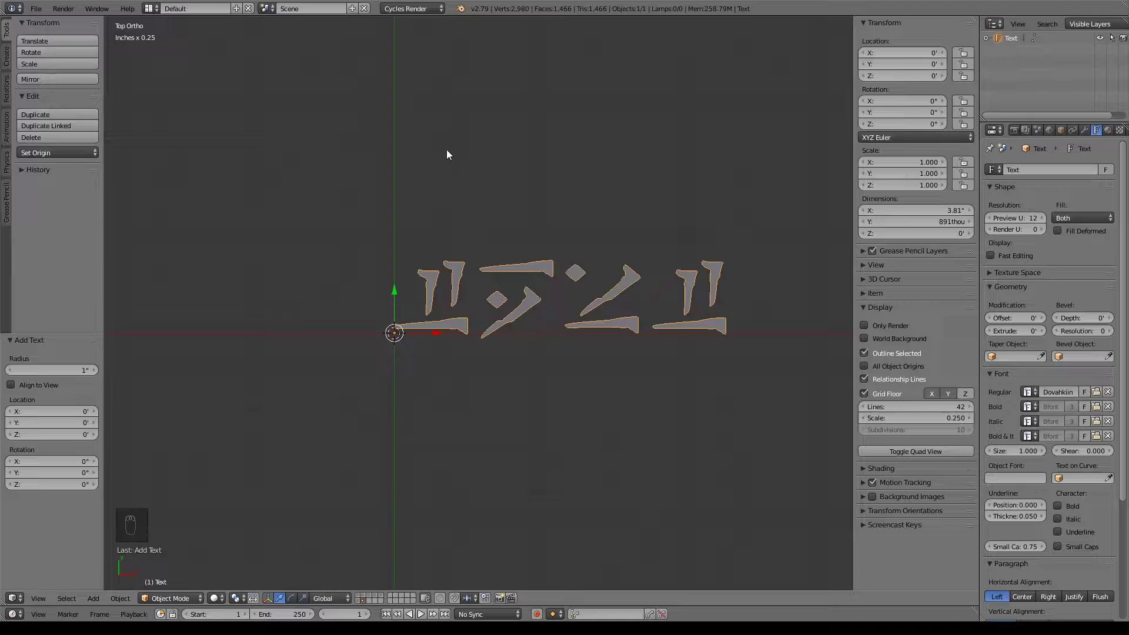
# Step: Enter text edit mode and delete the placeholder 'Text' characters
pyautogui.press('Tab')
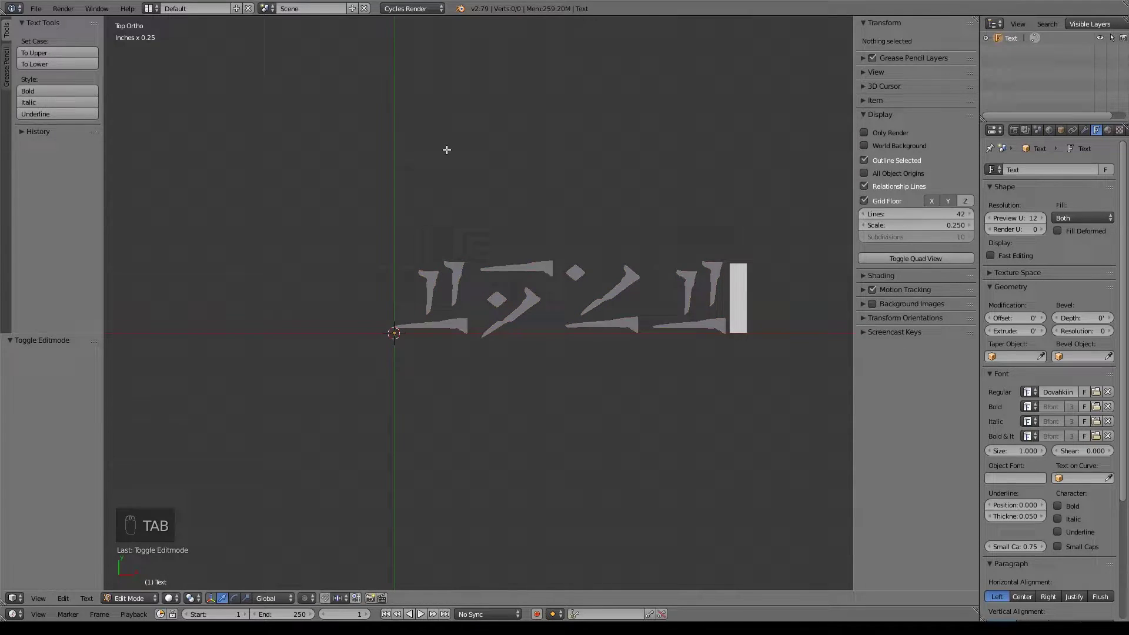
pyautogui.press('BackSpace')
pyautogui.press('BackSpace')
pyautogui.press('BackSpace')
pyautogui.press('BackSpace')
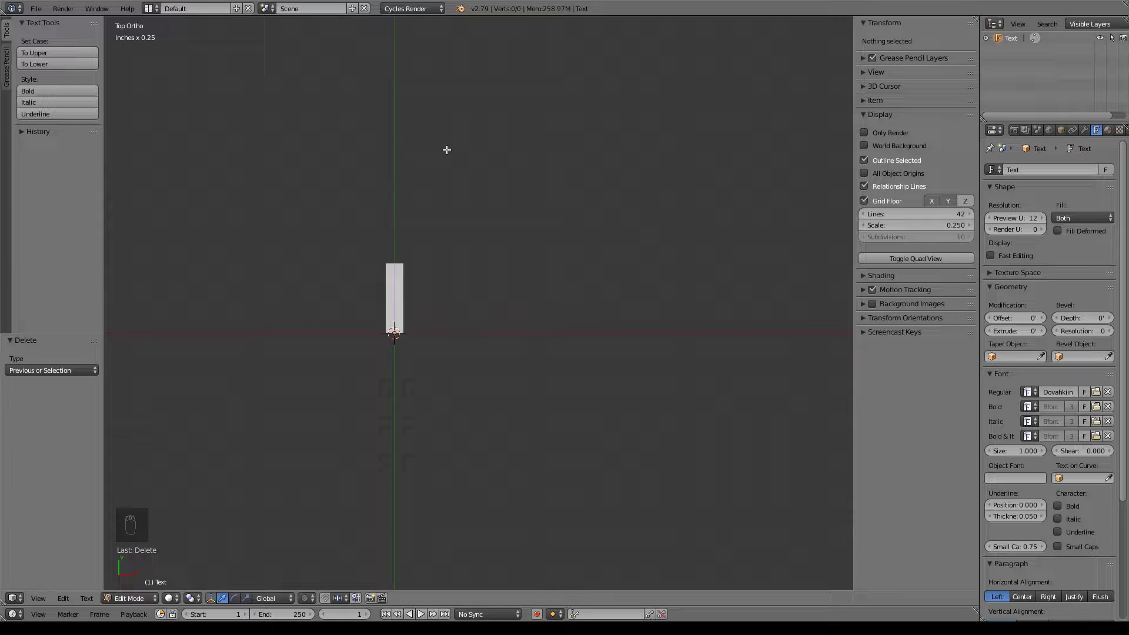
# Step: Type the rune words 'spirit o water o' into the text
pyautogui.press('s')
pyautogui.press('p')
pyautogui.press('i')
pyautogui.press('r')
pyautogui.press('i')
pyautogui.press('t')
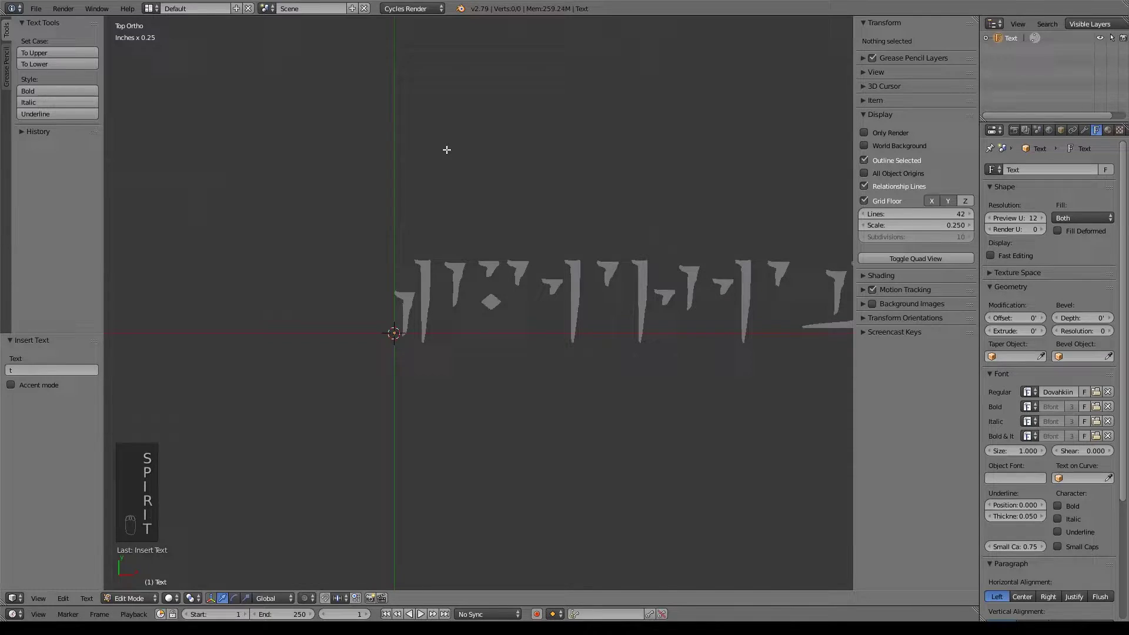
pyautogui.press('space')
pyautogui.press('o')
pyautogui.press('space')
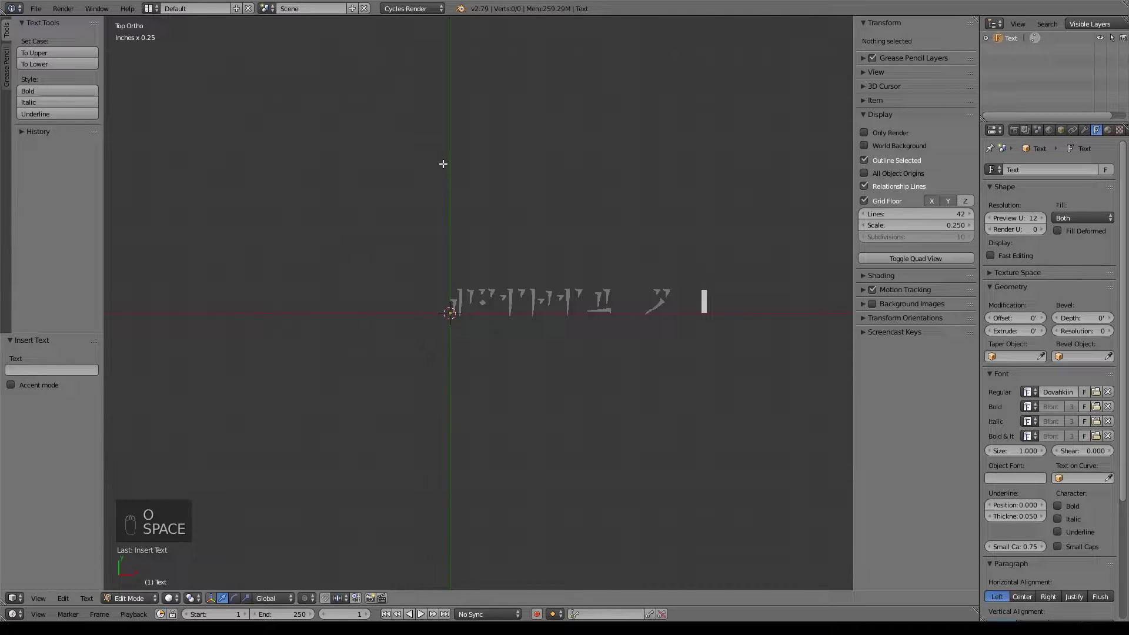
pyautogui.press('w')
pyautogui.press('a')
pyautogui.press('t')
pyautogui.press('e')
pyautogui.press('r')
pyautogui.press('space')
pyautogui.press('o')
pyautogui.press('space')
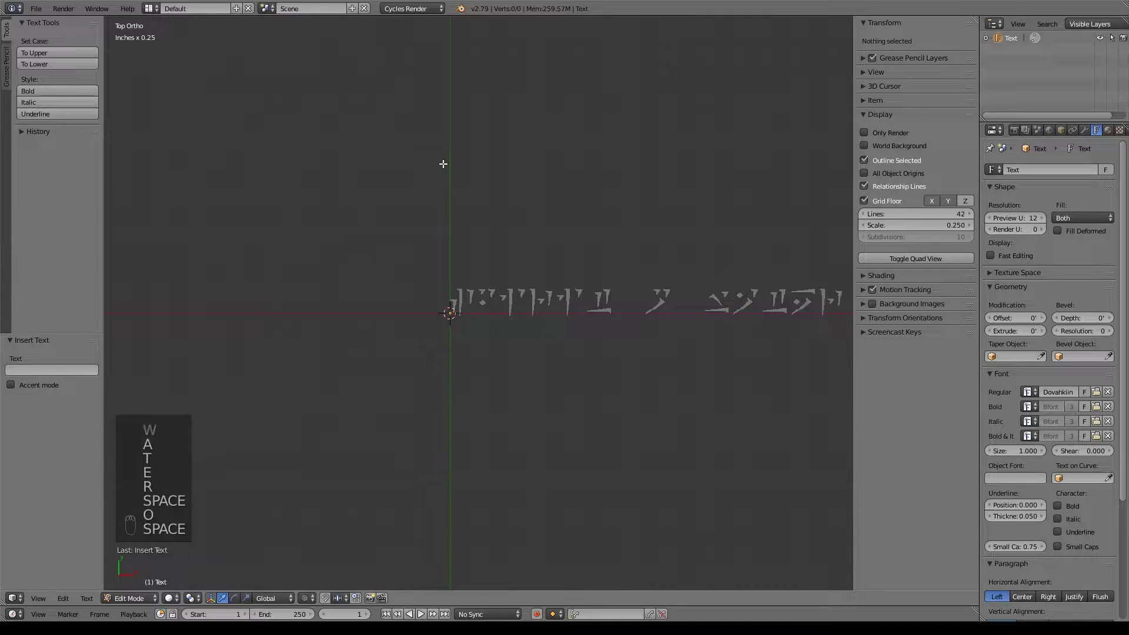
# Step: Continue the phrase with 'fire o earth o ait o' to complete the rune line
pyautogui.press('f')
pyautogui.press('i')
pyautogui.press('r')
pyautogui.press('e')
pyautogui.press('space')
pyautogui.press('o')
pyautogui.press('space')
pyautogui.press('e')
pyautogui.press('a')
pyautogui.press('r')
pyautogui.press('t')
pyautogui.press('h')
pyautogui.press('space')
pyautogui.press('o')
pyautogui.press('space')
pyautogui.press('a')
pyautogui.press('i')
pyautogui.press('t')
pyautogui.press('space')
pyautogui.press('o')
pyautogui.press('space')
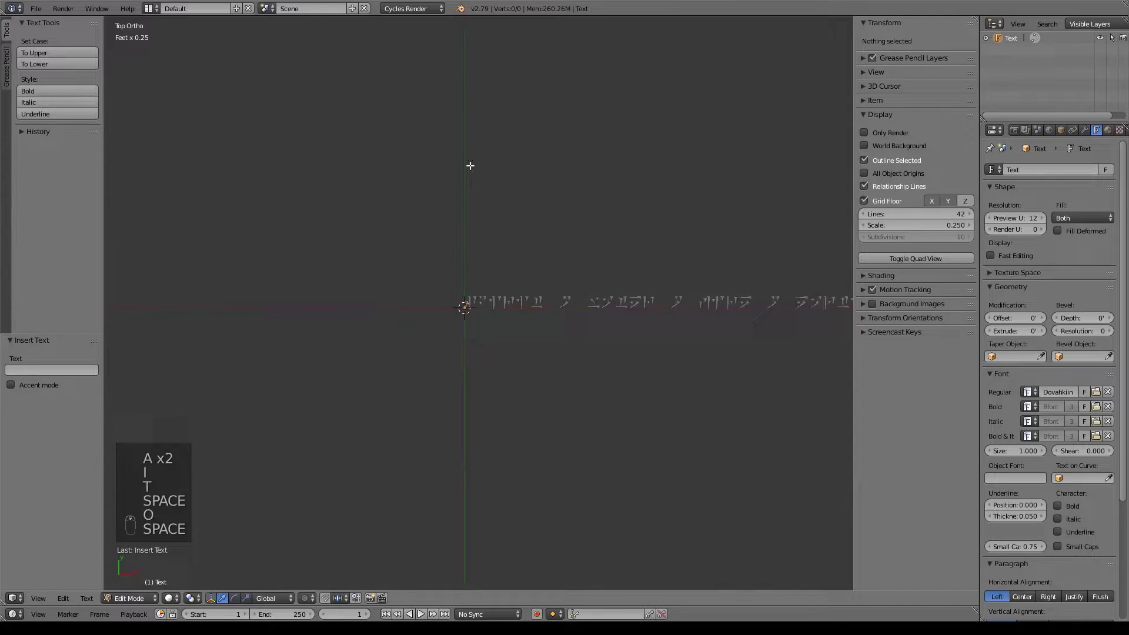
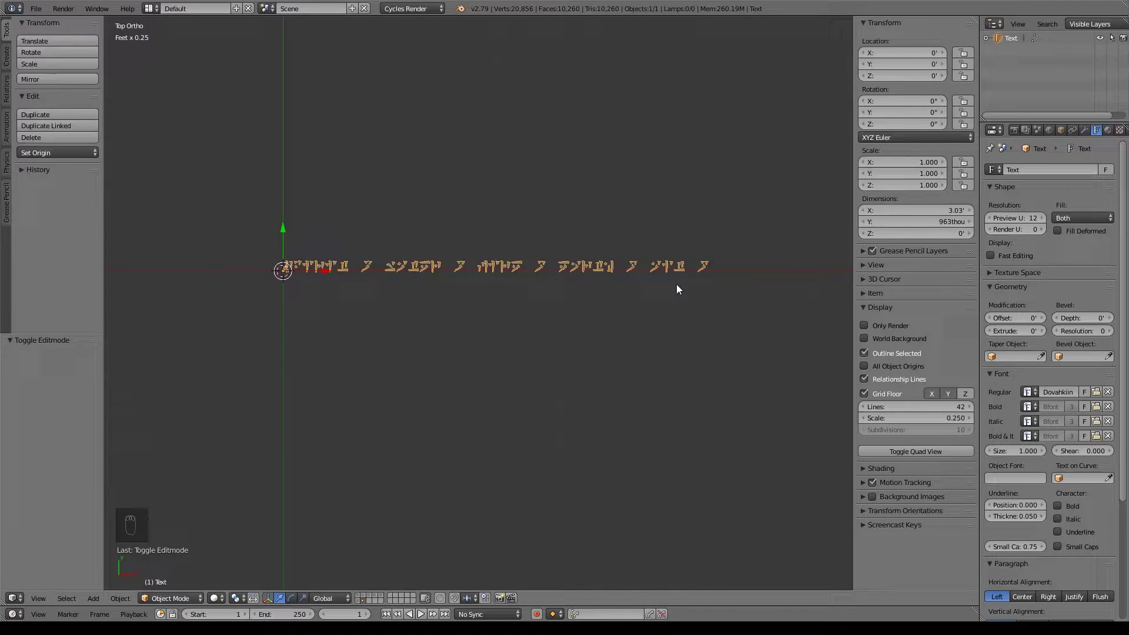
# Step: Add a Bezier Circle and give the text a Curve modifier targeting it
pyautogui.press('shift+a')
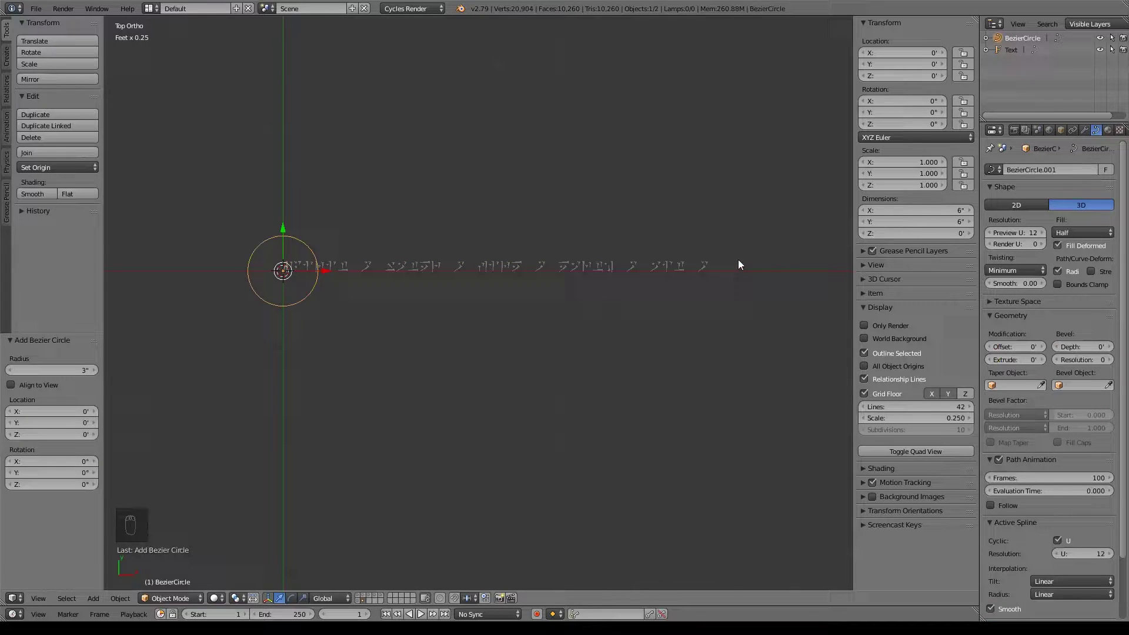
pyautogui.moveTo(607, 267); pyautogui.dragTo(1091, 136)
pyautogui.moveTo(1091, 136); pyautogui.dragTo(1007, 230)
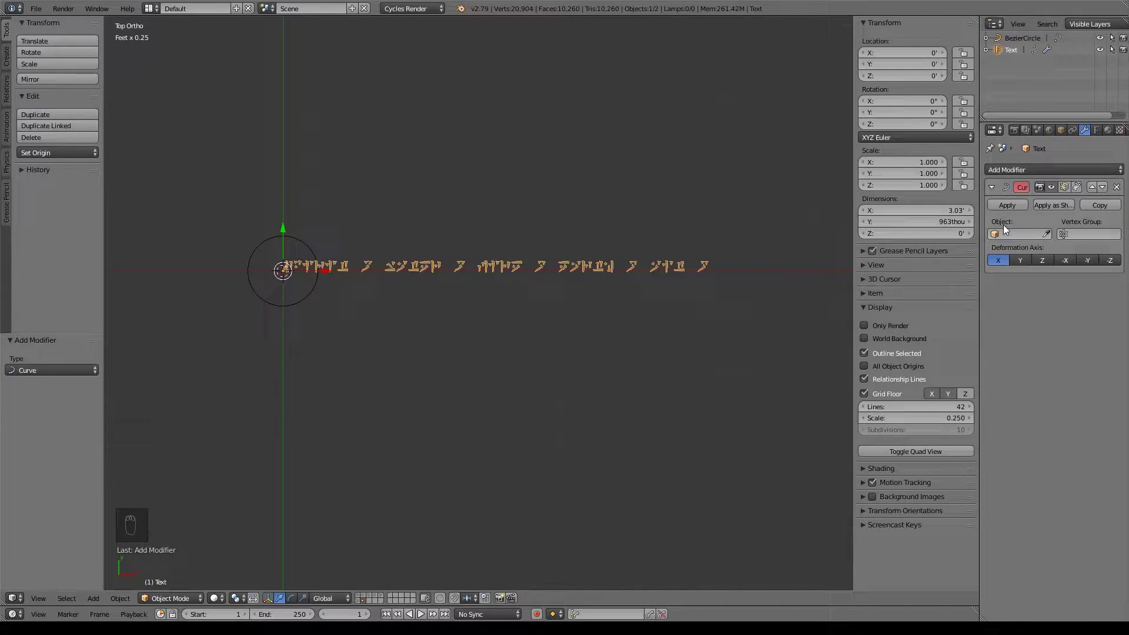
pyautogui.moveTo(1045, 239); pyautogui.dragTo(458, 319)
pyautogui.moveTo(377, 307); pyautogui.dragTo(556, 334)
pyautogui.moveTo(556, 334); pyautogui.dragTo(601, 323)
pyautogui.moveTo(600, 323); pyautogui.dragTo(718, 334)
# Step: Scale the circle until the runes wrap it as an even ring
pyautogui.press('s')
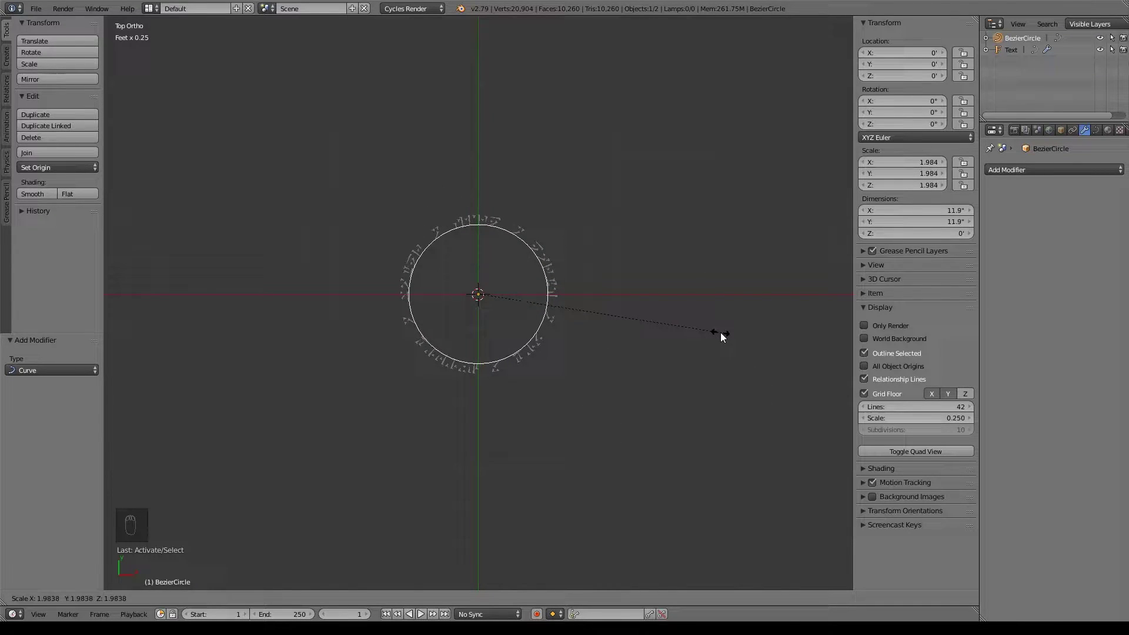
pyautogui.moveTo(622, 357); pyautogui.dragTo(660, 374)
pyautogui.press('s')
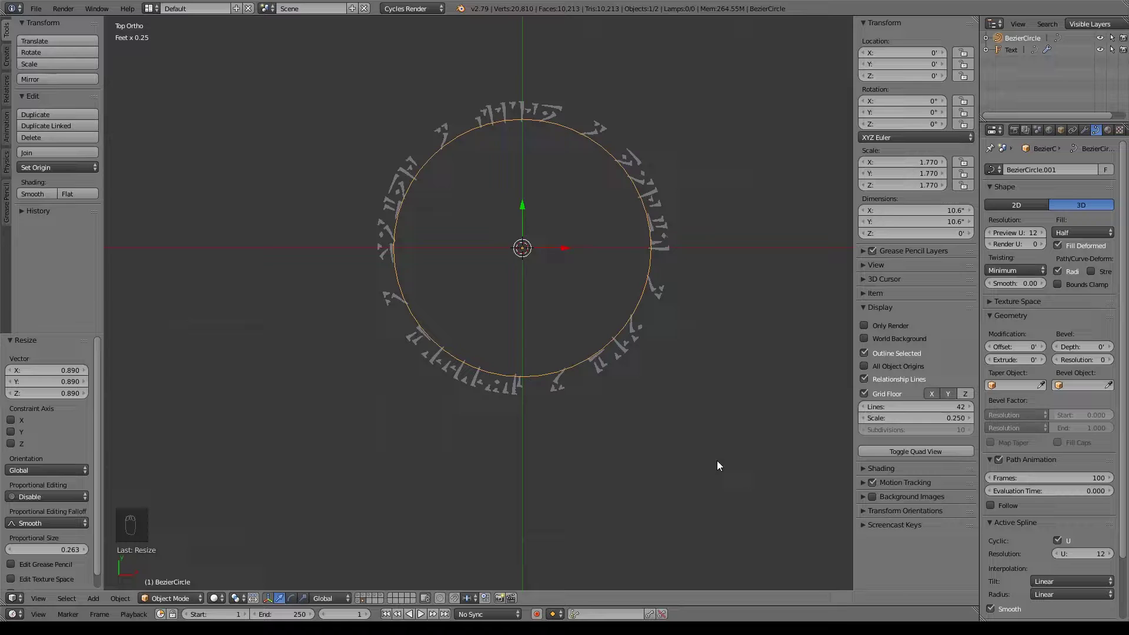
pyautogui.moveTo(1087, 139); pyautogui.dragTo(538, 321)
pyautogui.press('a')
pyautogui.moveTo(653, 244); pyautogui.dragTo(660, 300)
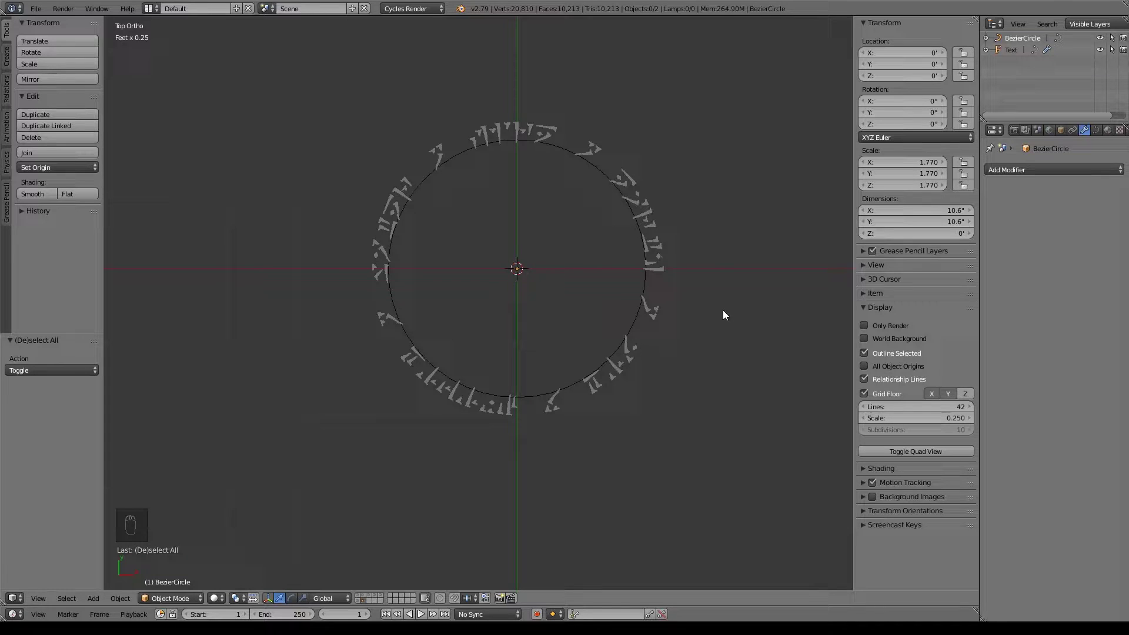
# Step: Add a 10-vertex mesh circle at the ring's centre and enter Edit Mode on it
pyautogui.middleClick(721, 310)
pyautogui.press('shift+a')
pyautogui.moveTo(711, 291); pyautogui.dragTo(765, 309)
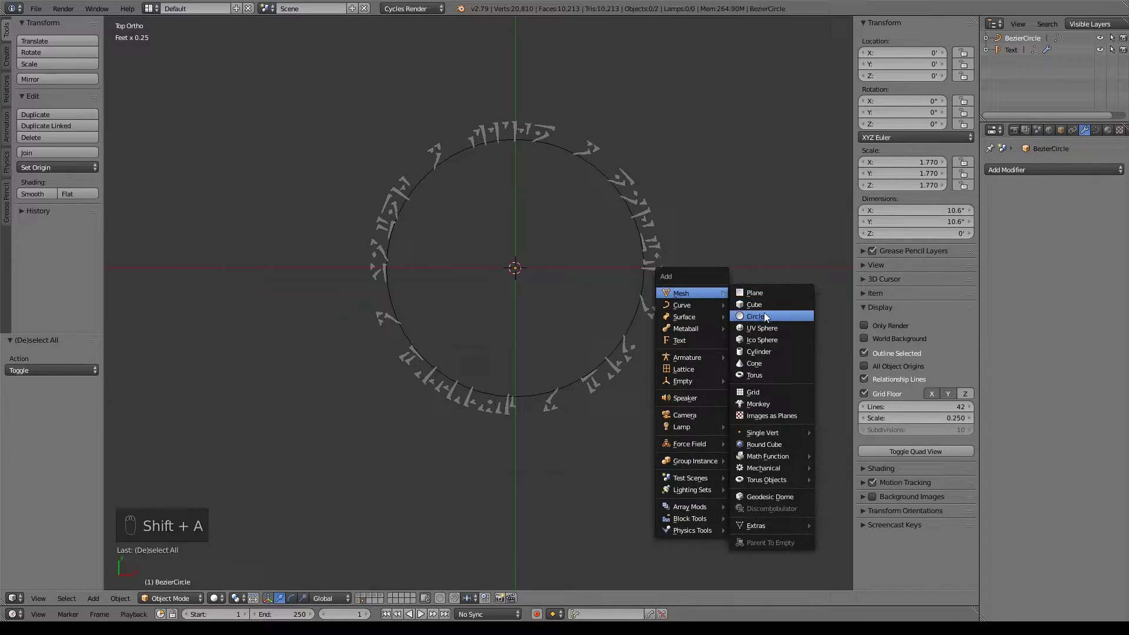
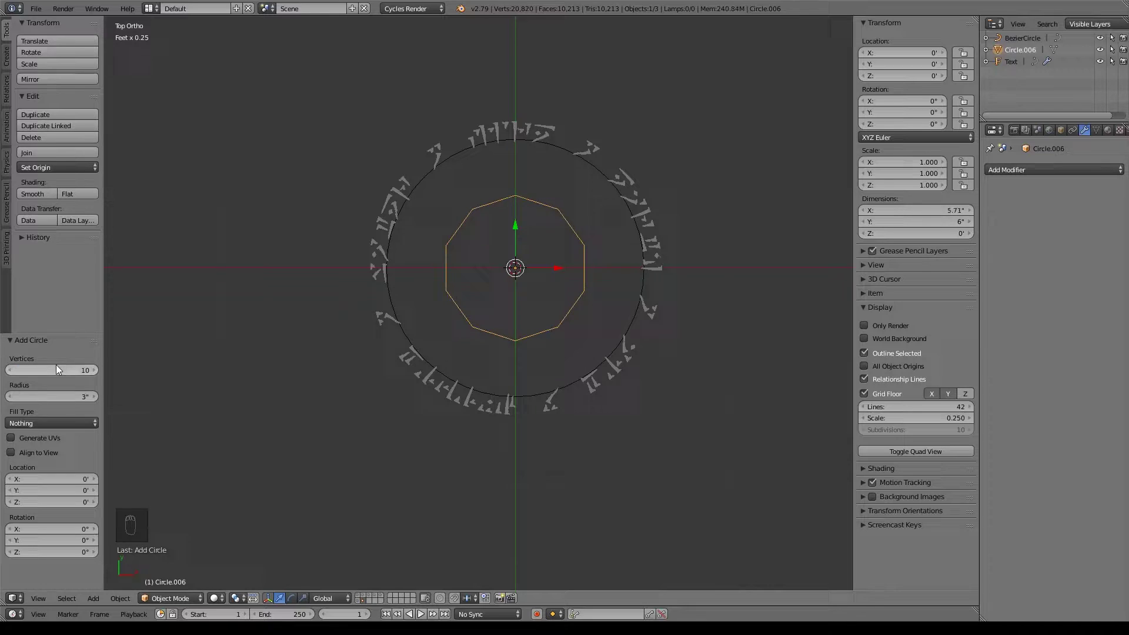
pyautogui.press('Tab')
pyautogui.press('Tab')
pyautogui.press('Tab')
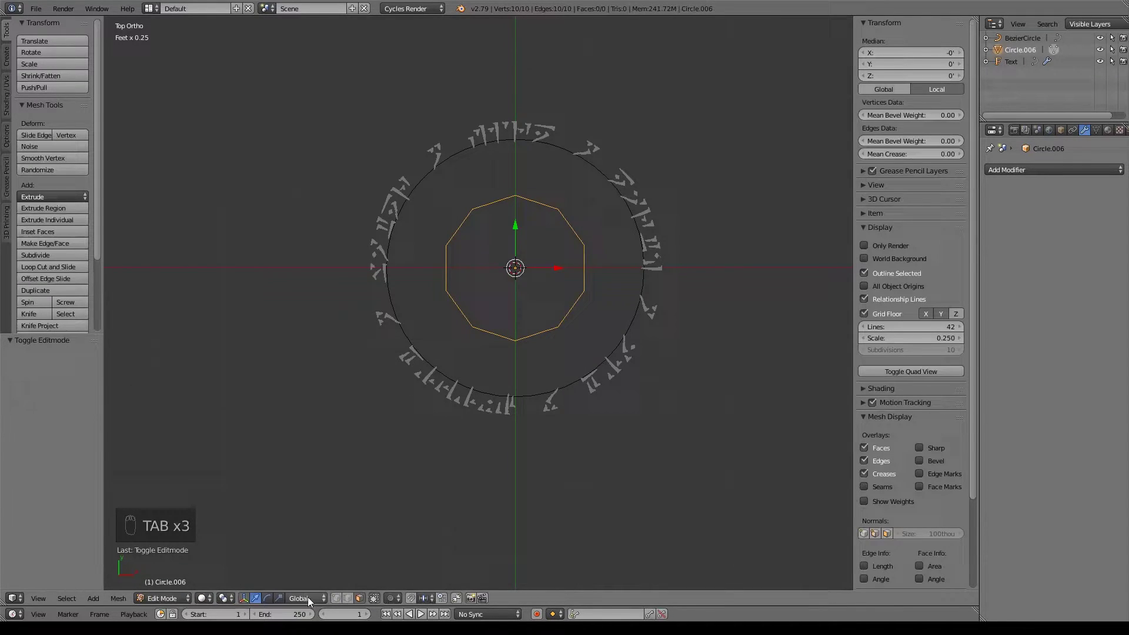
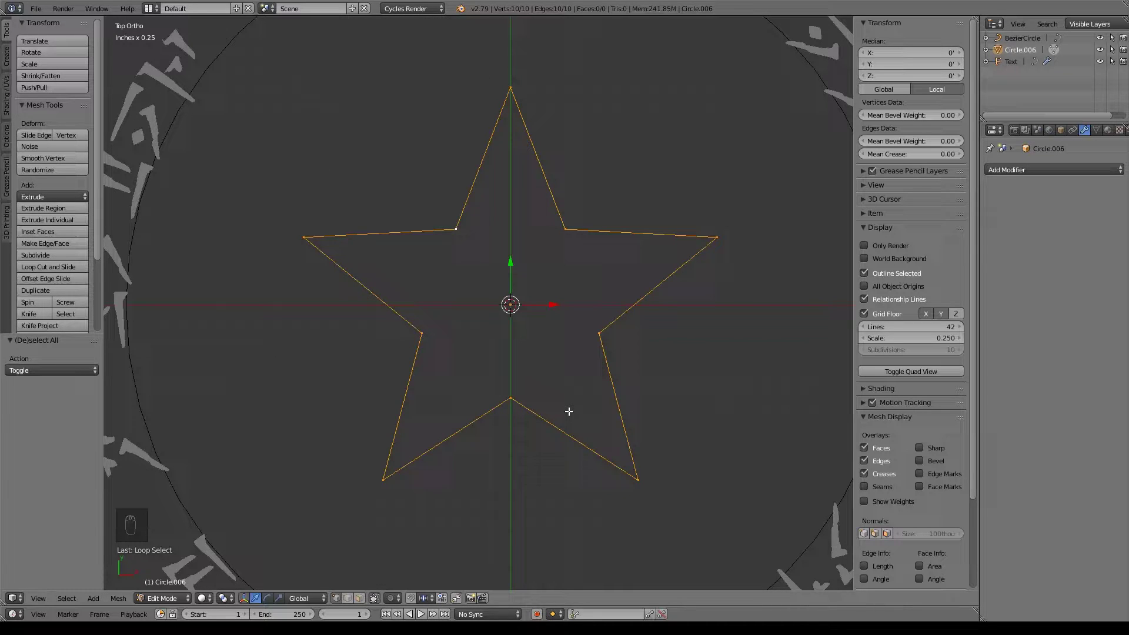
# Step: Try a duplicated half-size star outline, then undo it
pyautogui.press('shift+d')
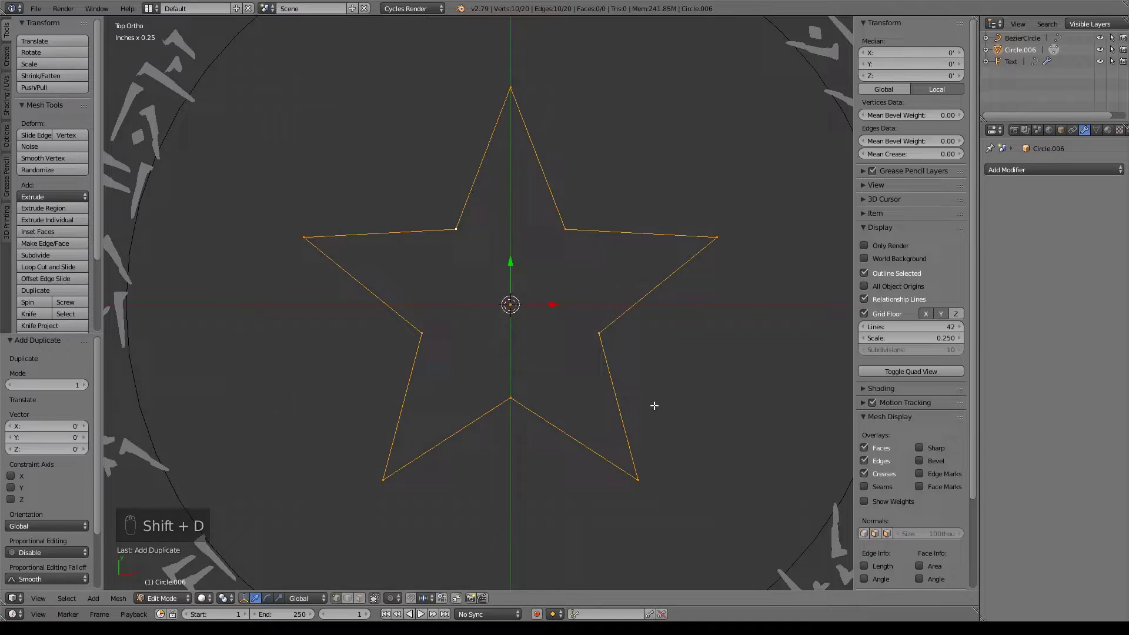
pyautogui.press('s')
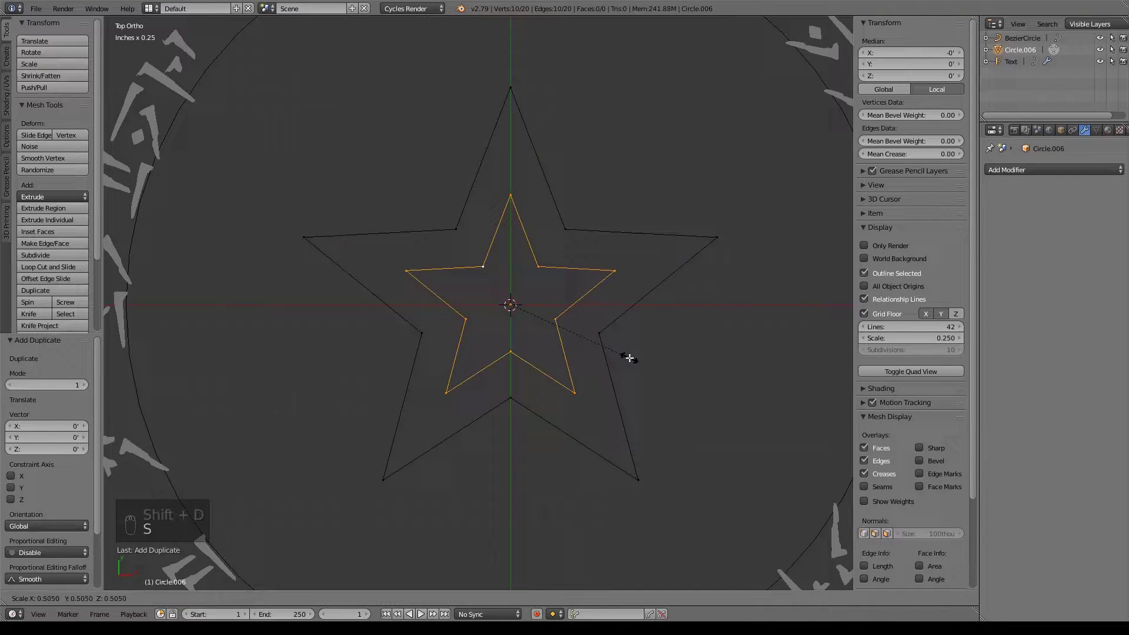
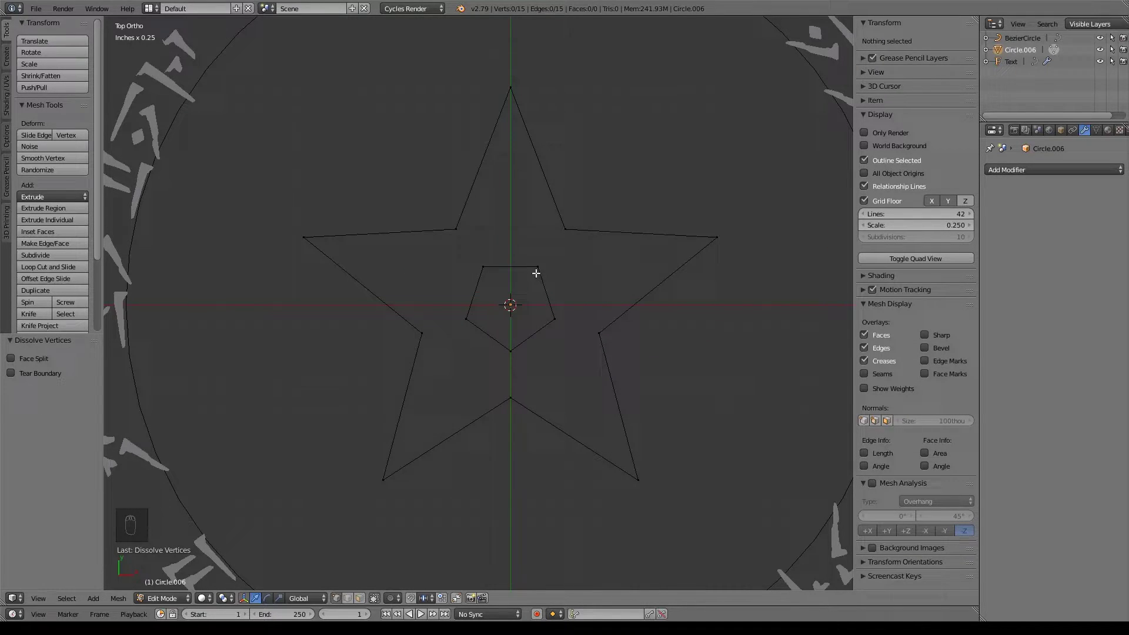
pyautogui.press('ctrl+z')
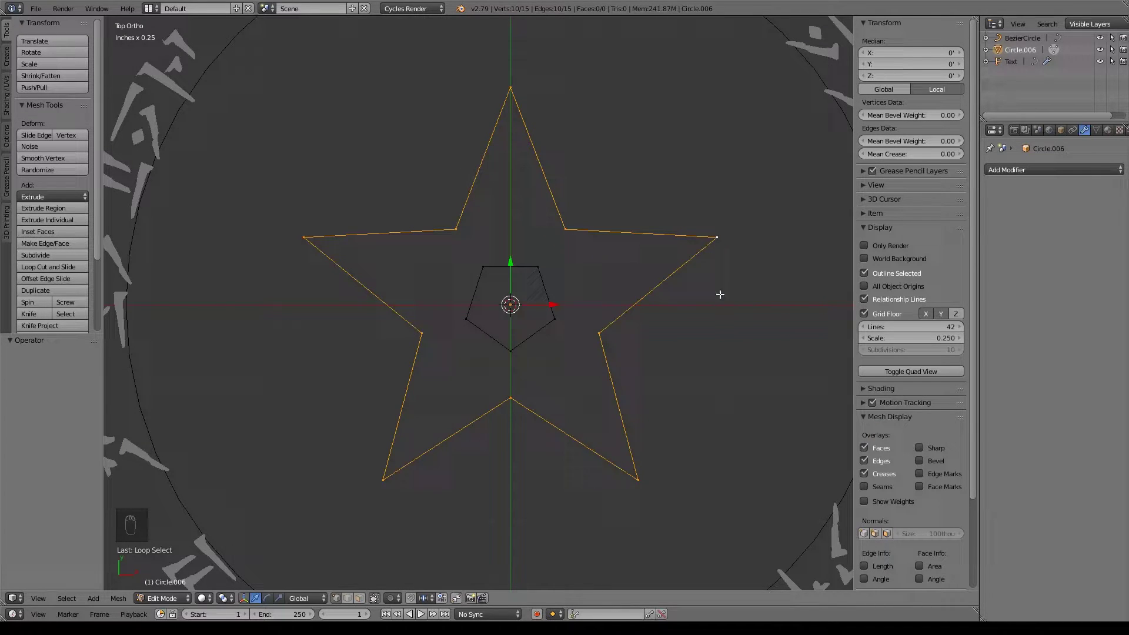
# Step: Extrude the star outline and scale it inward to about 0.65, forming a band
pyautogui.press('e')
pyautogui.press('s')
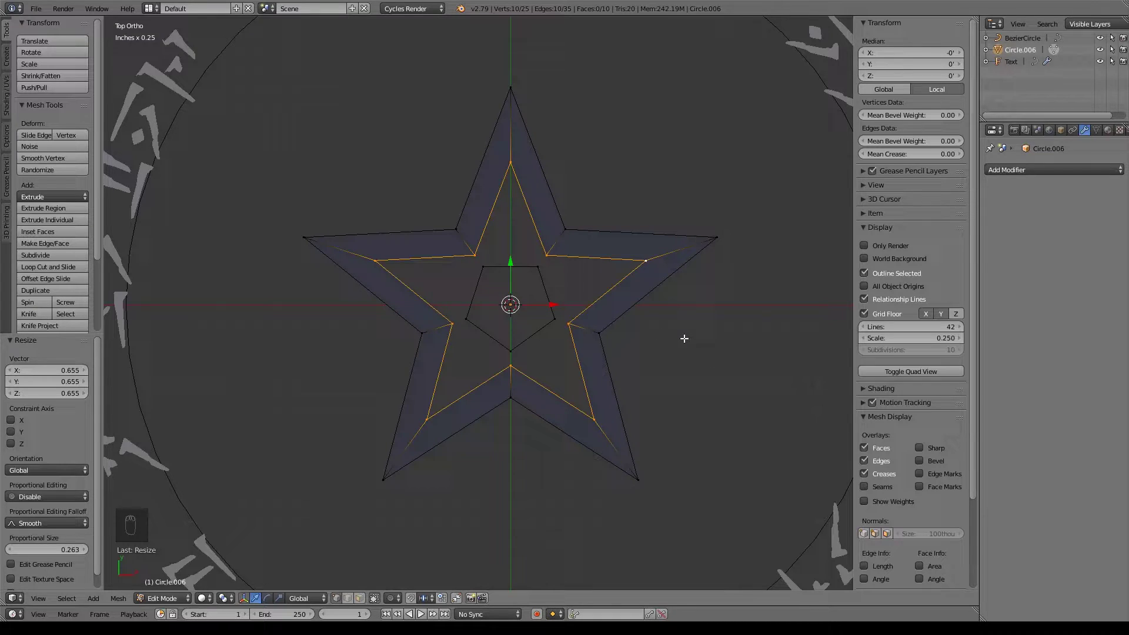
pyautogui.press('ctrl+z')
# Step: Fill three faces between selected vertices inside the star
pyautogui.press('a')
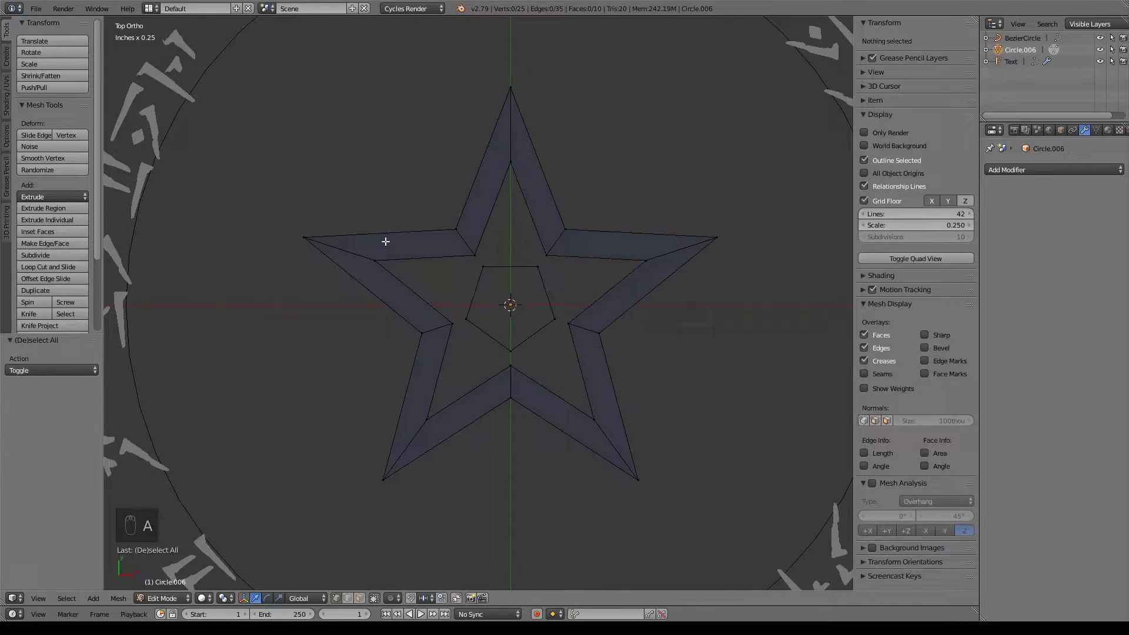
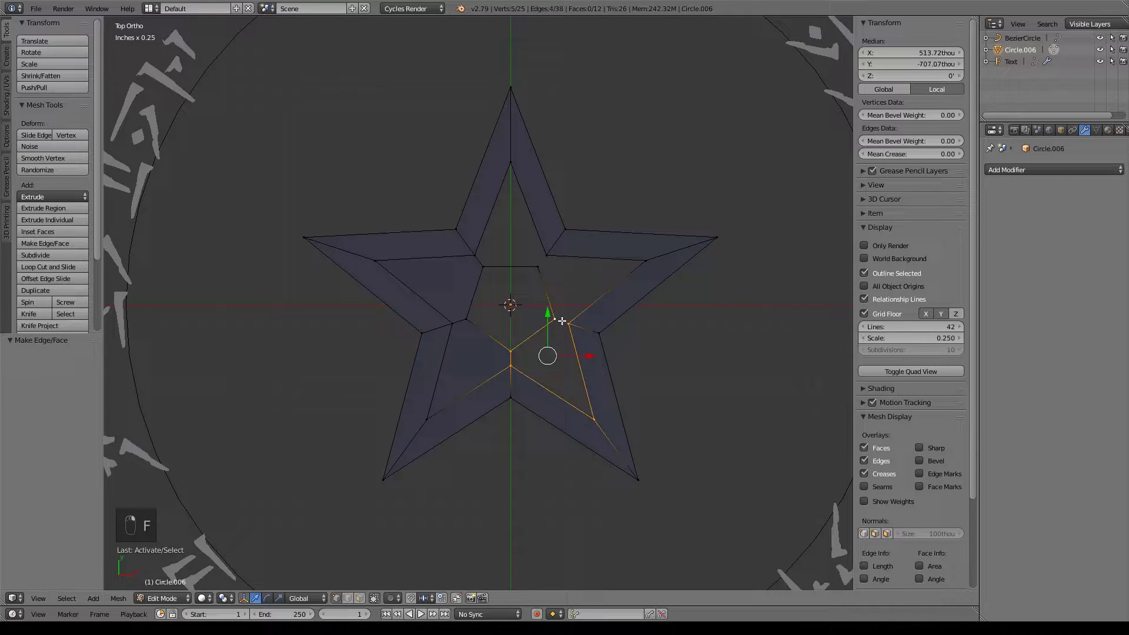
pyautogui.press('f')
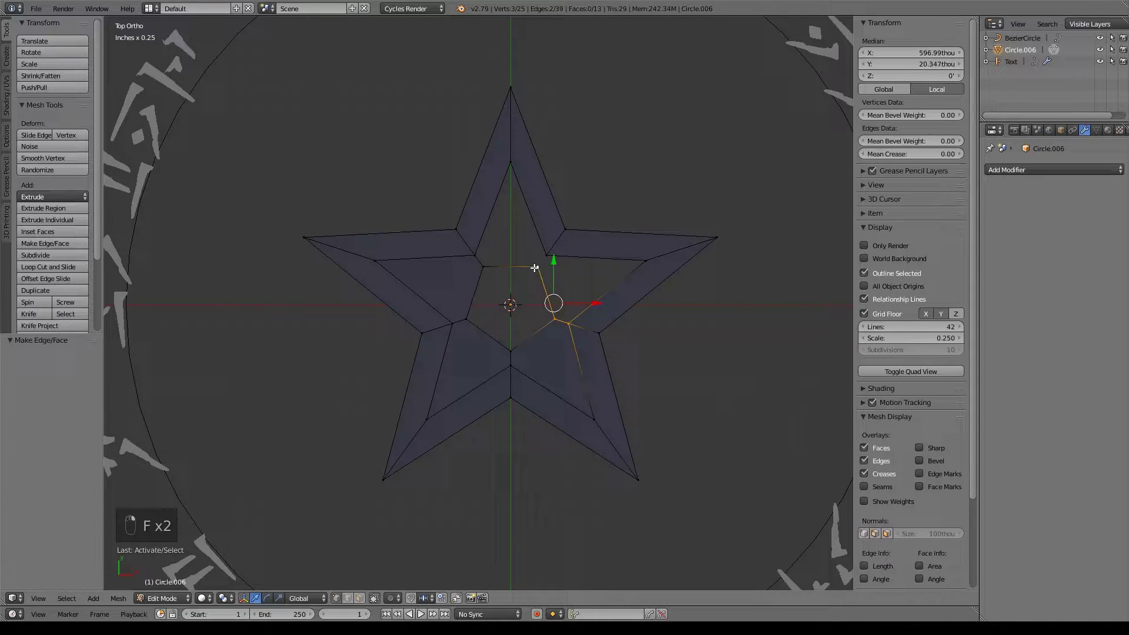
pyautogui.press('f')
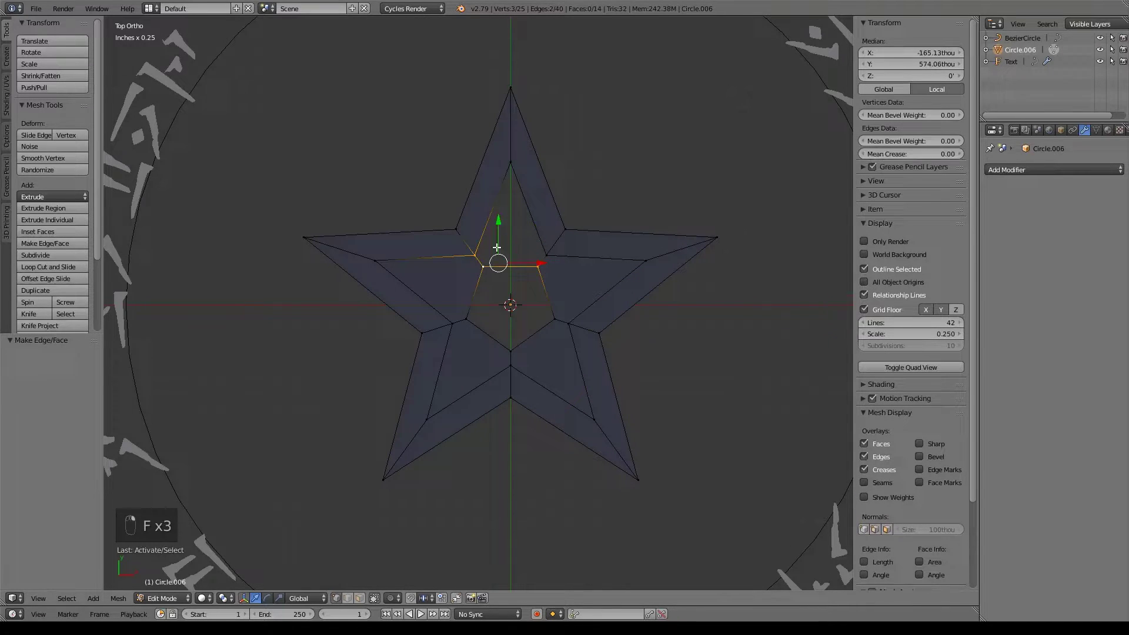
pyautogui.press('f')
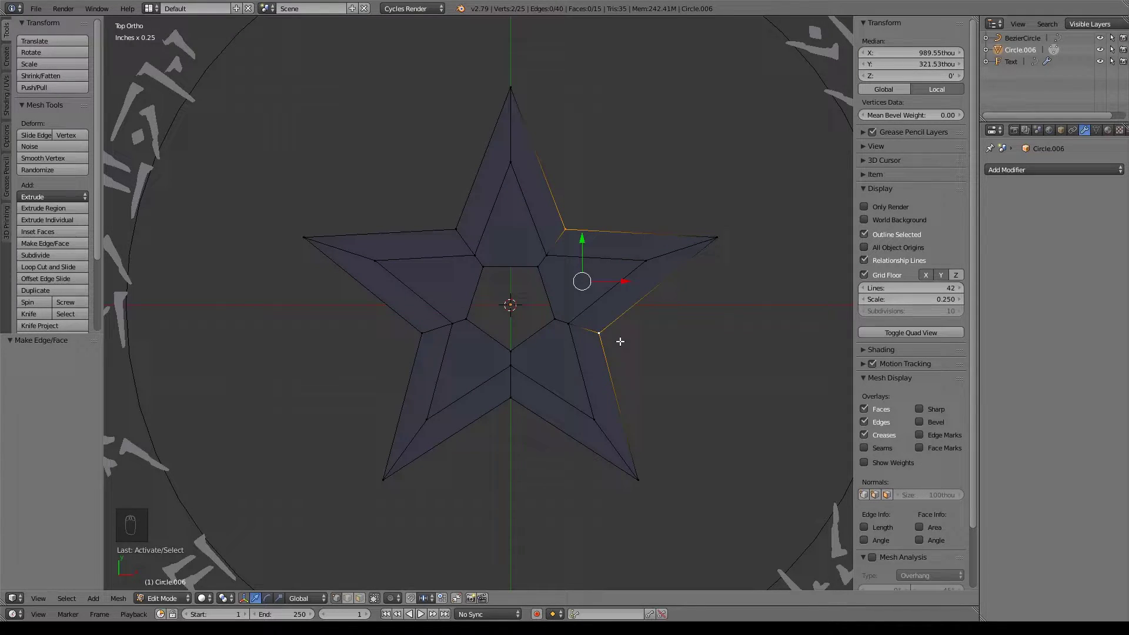
# Step: Connect four vertex pairs across the star arms with new edges
pyautogui.press('j')
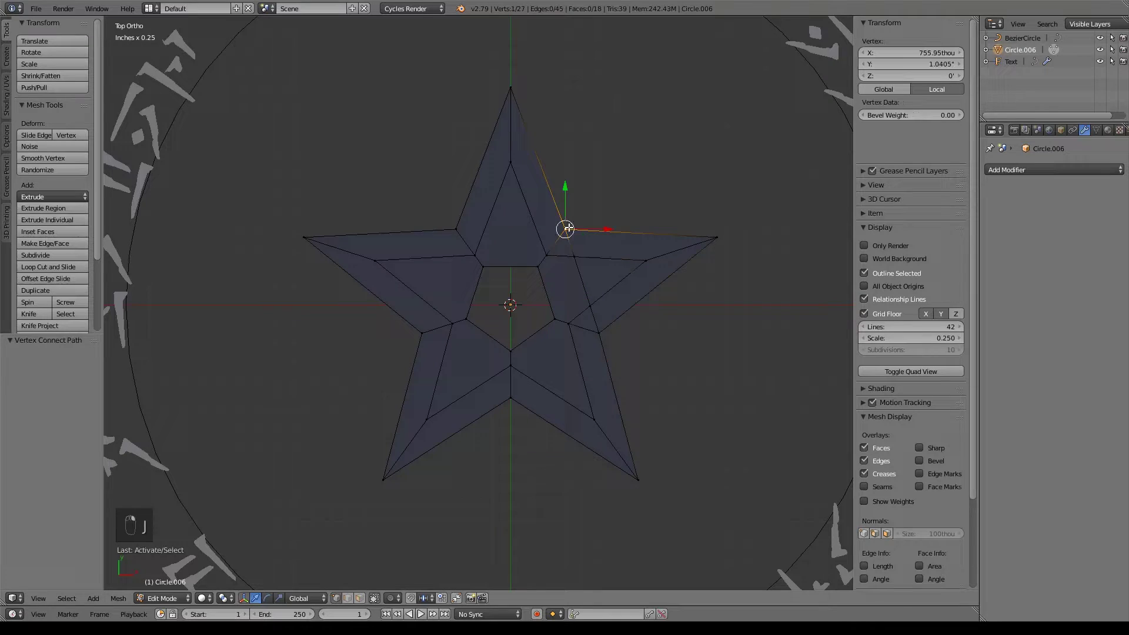
pyautogui.press('j')
pyautogui.press('j')
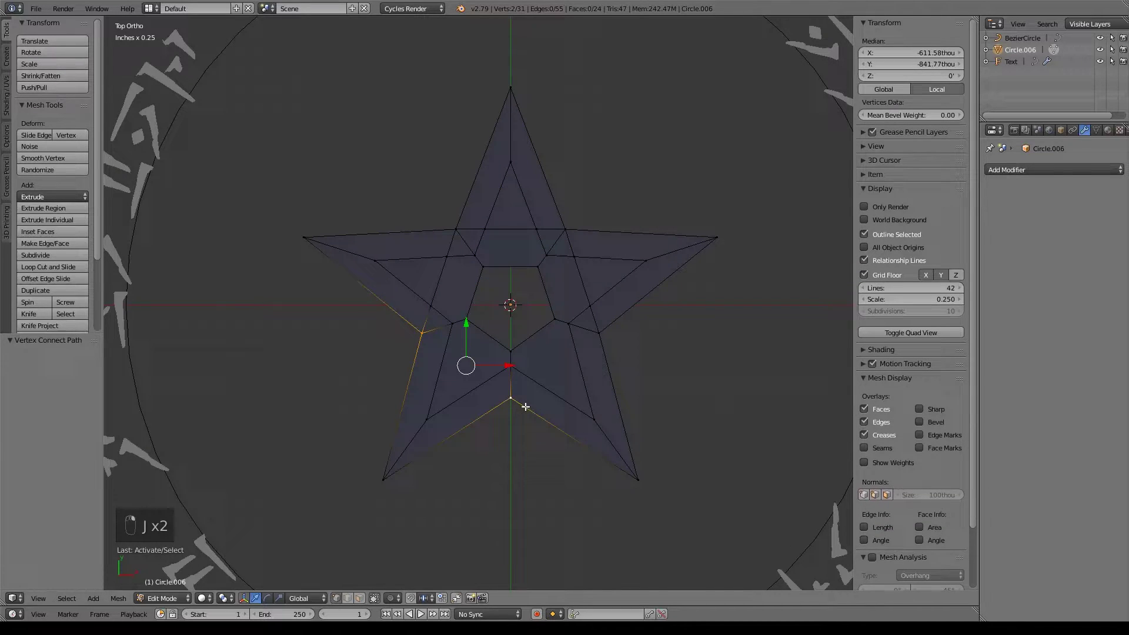
pyautogui.press('j')
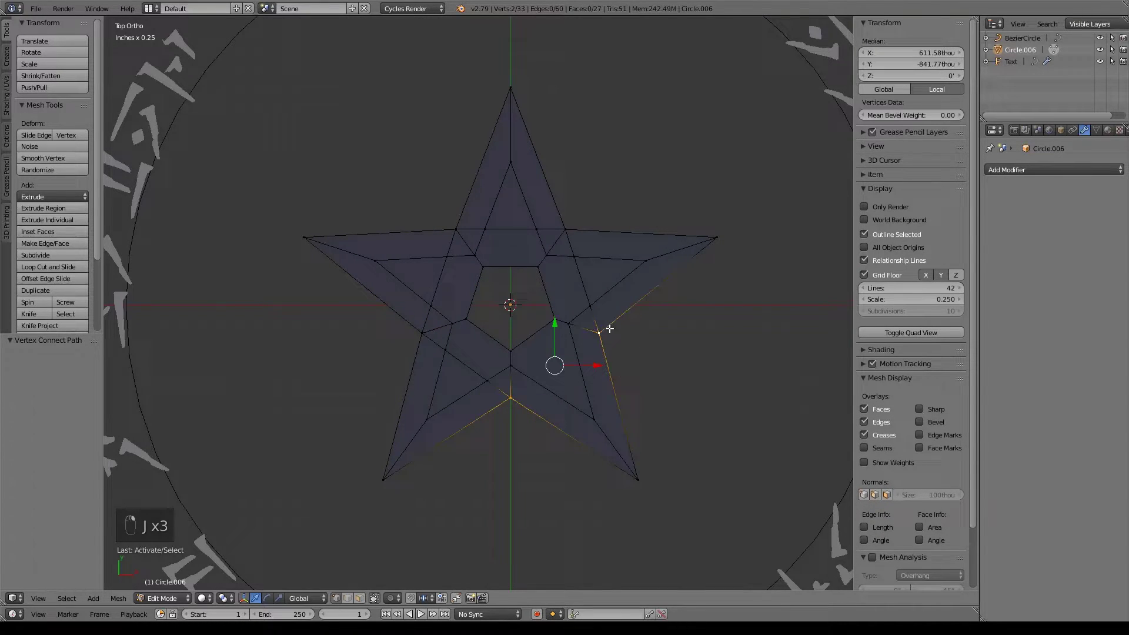
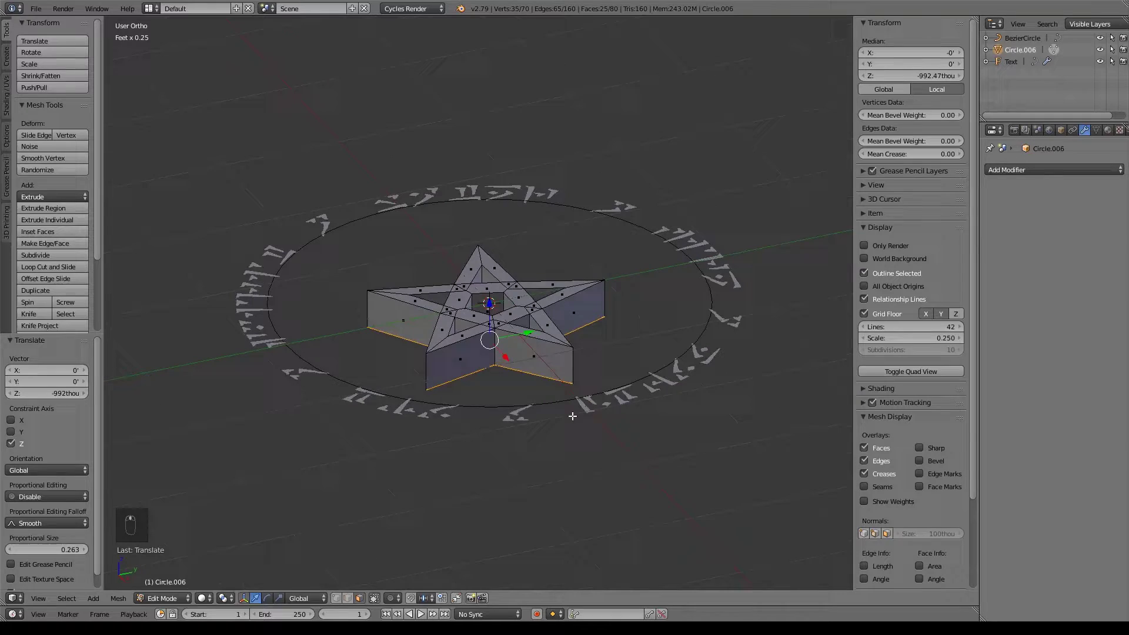
# Step: Select the whole extruded pentagram, recalculate its normals outward, and return to Object Mode
pyautogui.press('Tab')
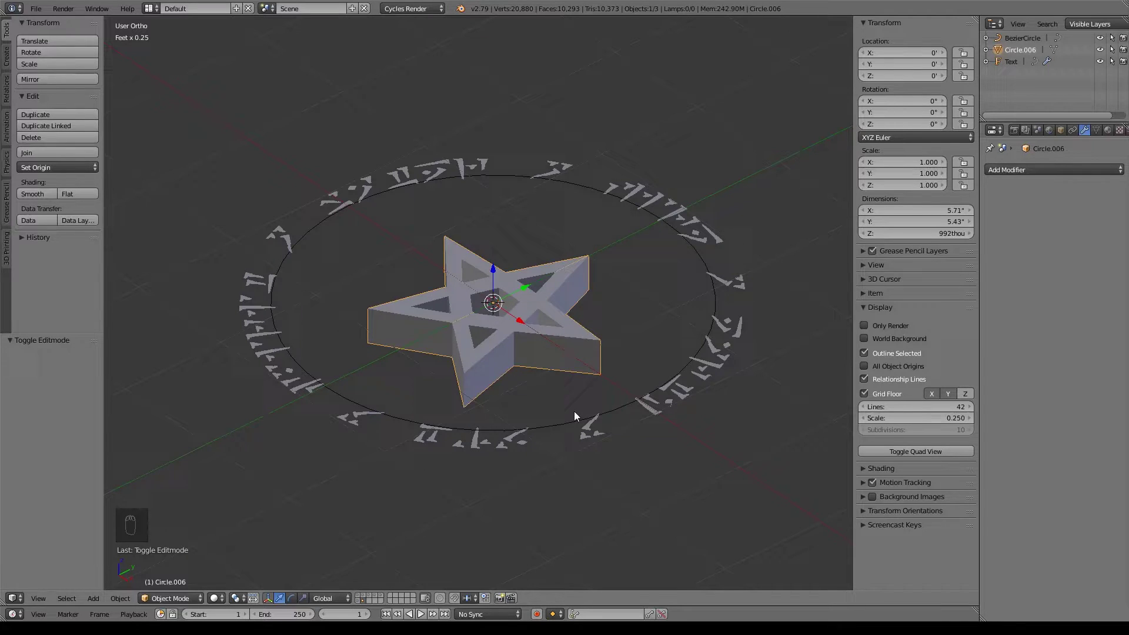
pyautogui.press('Tab')
pyautogui.press('a')
pyautogui.press('a')
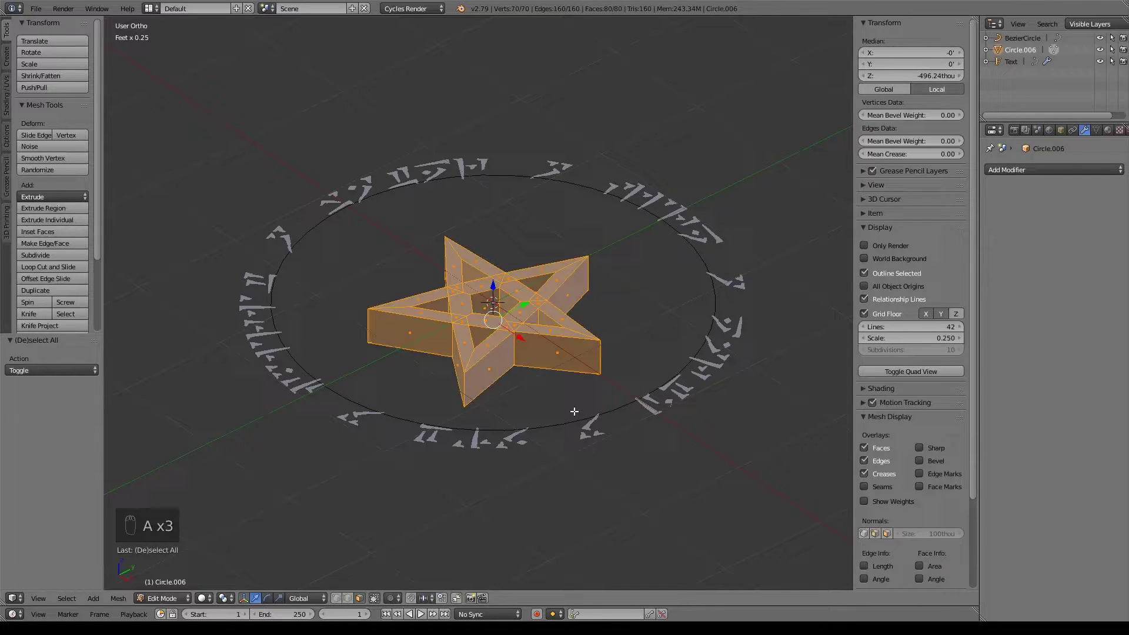
pyautogui.press('space')
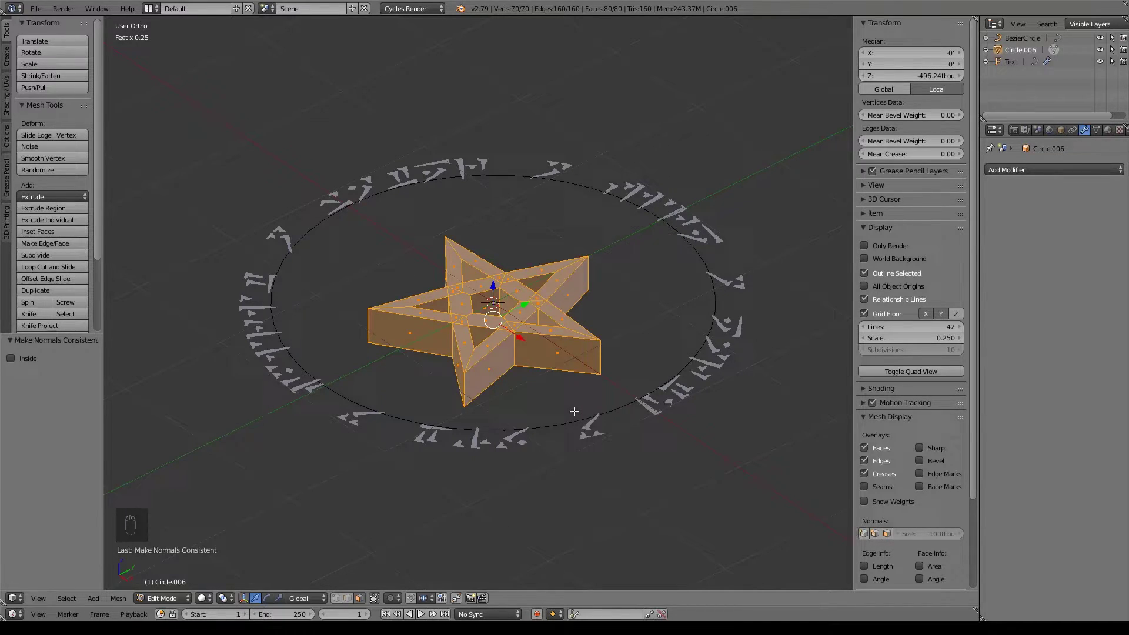
pyautogui.press('Tab')
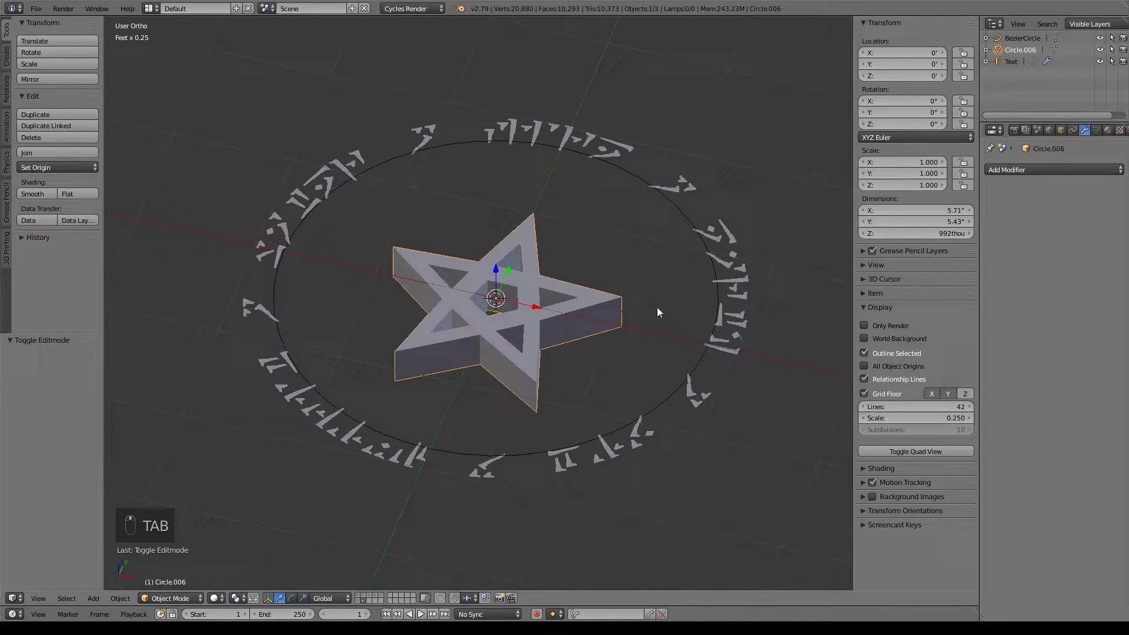
# Step: Enlarge the Bezier circle and rotate the rune ring about 153°
pyautogui.press('KP_7')
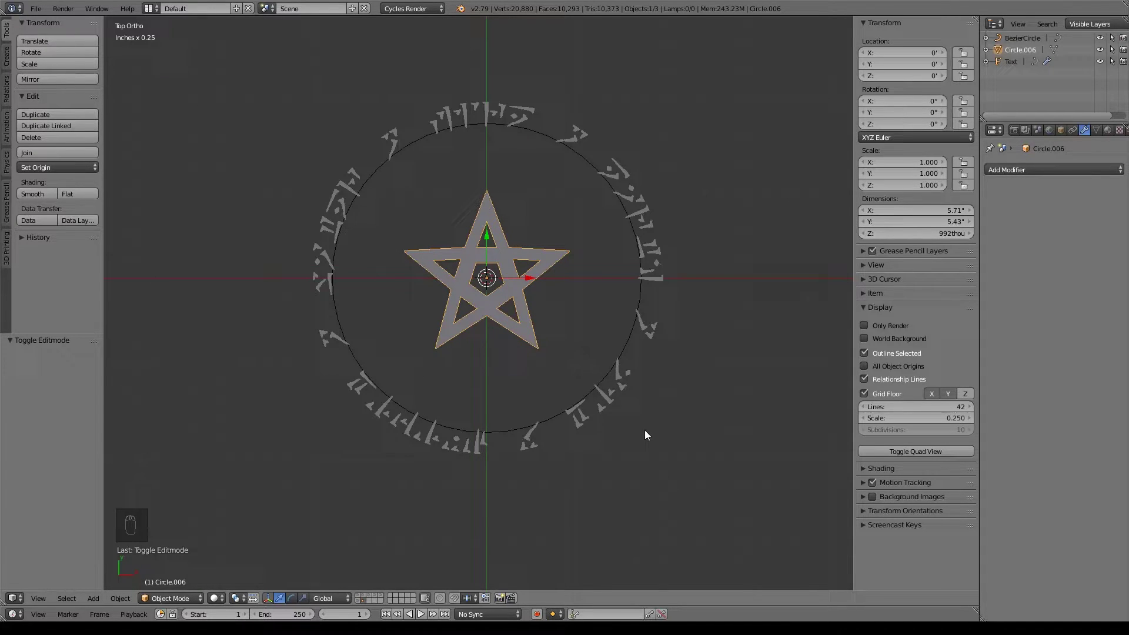
pyautogui.moveTo(616, 402); pyautogui.dragTo(707, 280)
pyautogui.moveTo(707, 280); pyautogui.dragTo(711, 219)
pyautogui.press('r')
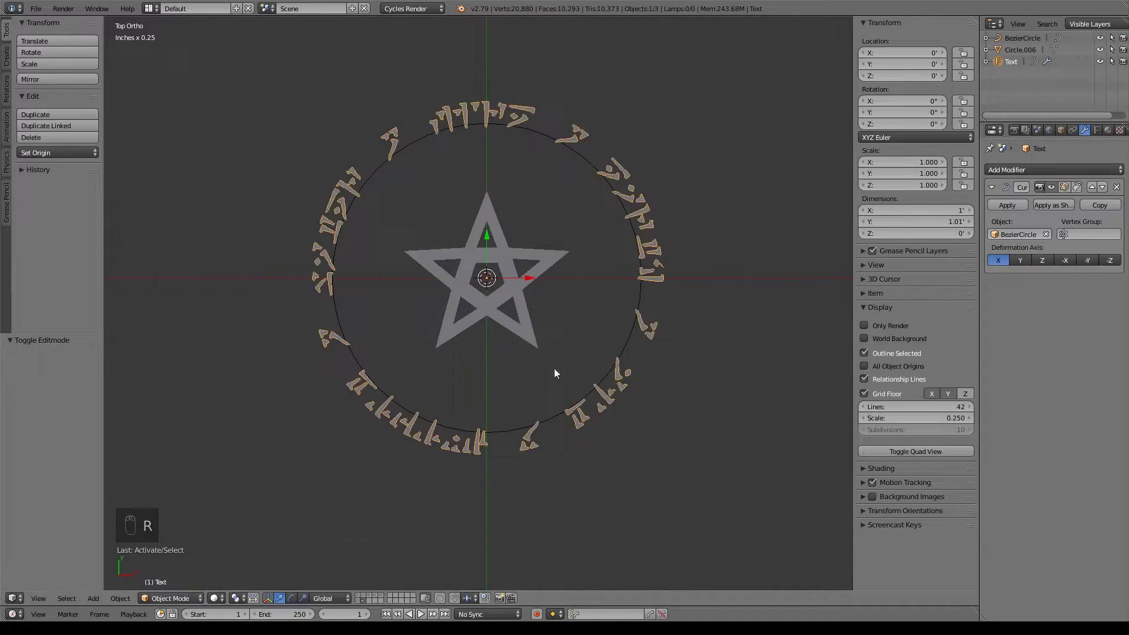
pyautogui.moveTo(631, 342); pyautogui.dragTo(690, 236)
pyautogui.press('r')
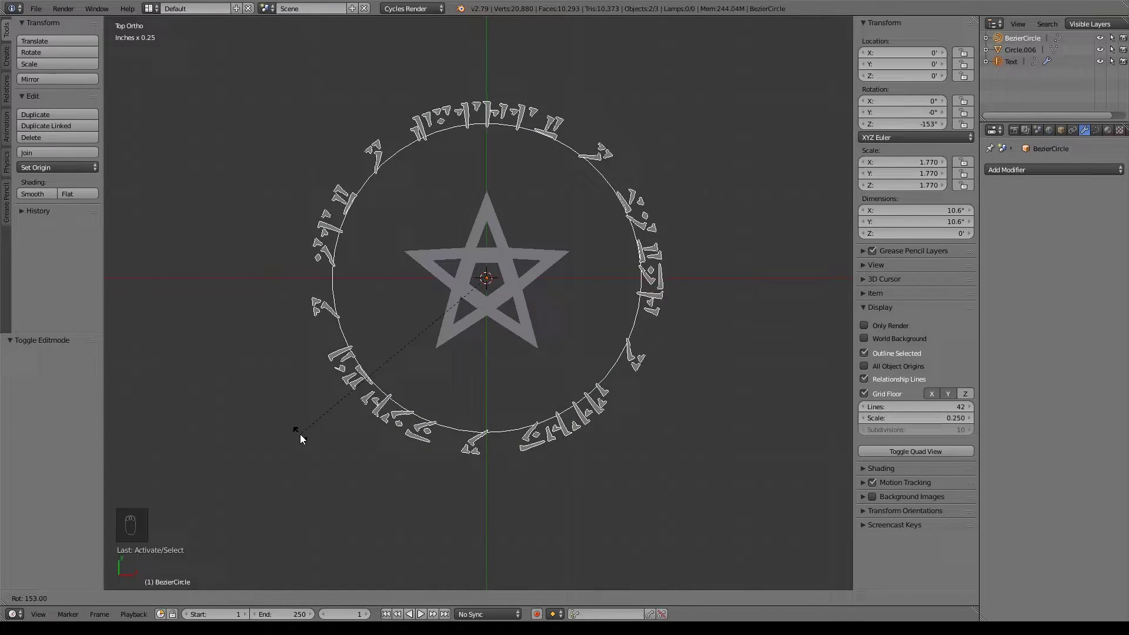
pyautogui.moveTo(523, 298); pyautogui.dragTo(724, 399)
pyautogui.press('s')
# Step: Scale the pentagram up by about 1.28 to fill the rune circle
pyautogui.moveTo(690, 386); pyautogui.dragTo(707, 376)
pyautogui.moveTo(707, 376); pyautogui.dragTo(683, 351)
pyautogui.press('shift+a')
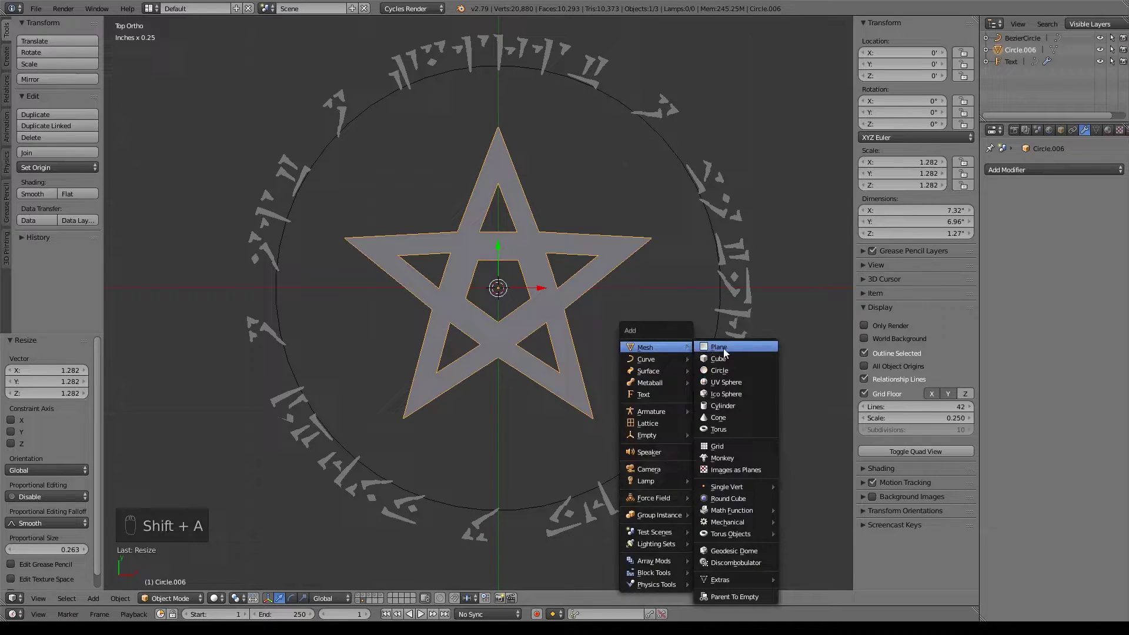
# Step: Add a mesh circle and scale it about 1.52× to sit inside the rune ring
pyautogui.middleClick(639, 347)
pyautogui.moveTo(638, 346); pyautogui.dragTo(638, 351)
pyautogui.press('s')
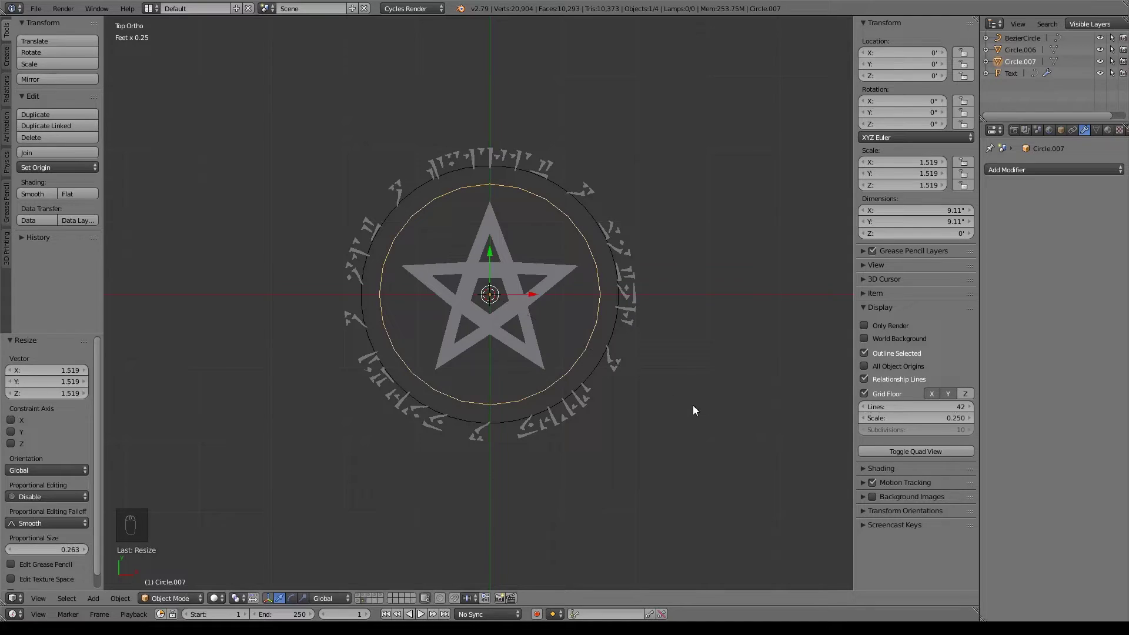
# Step: From front view, move the new circle down on Z beneath the pentagram
pyautogui.press('KP_1')
pyautogui.moveTo(572, 392); pyautogui.dragTo(513, 256)
pyautogui.moveTo(513, 256); pyautogui.dragTo(519, 288)
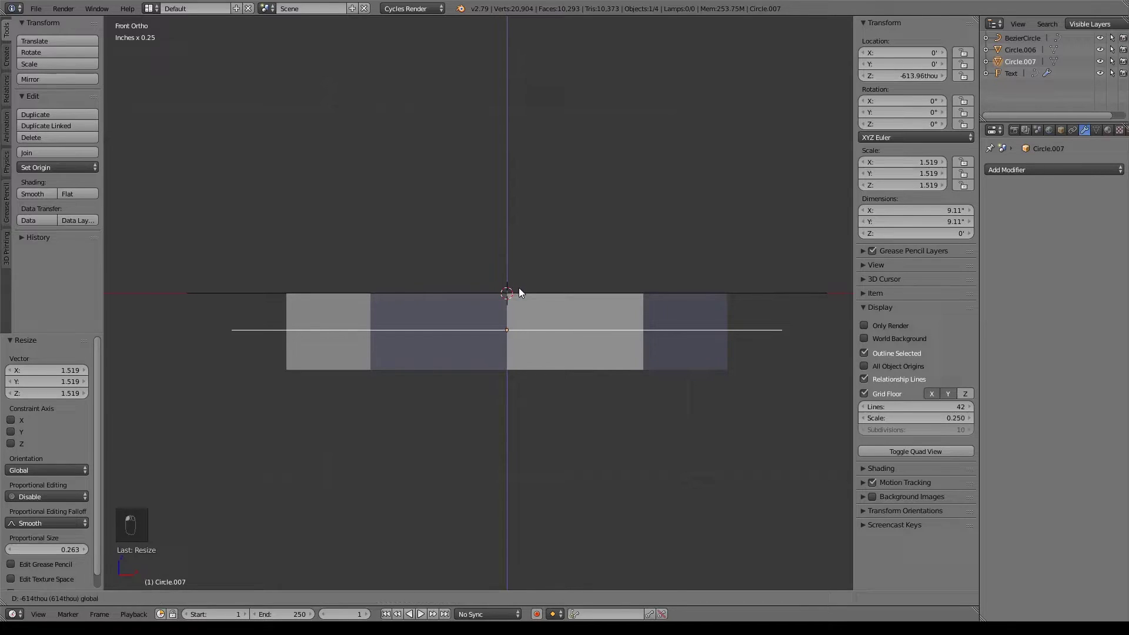
pyautogui.click(524, 294)
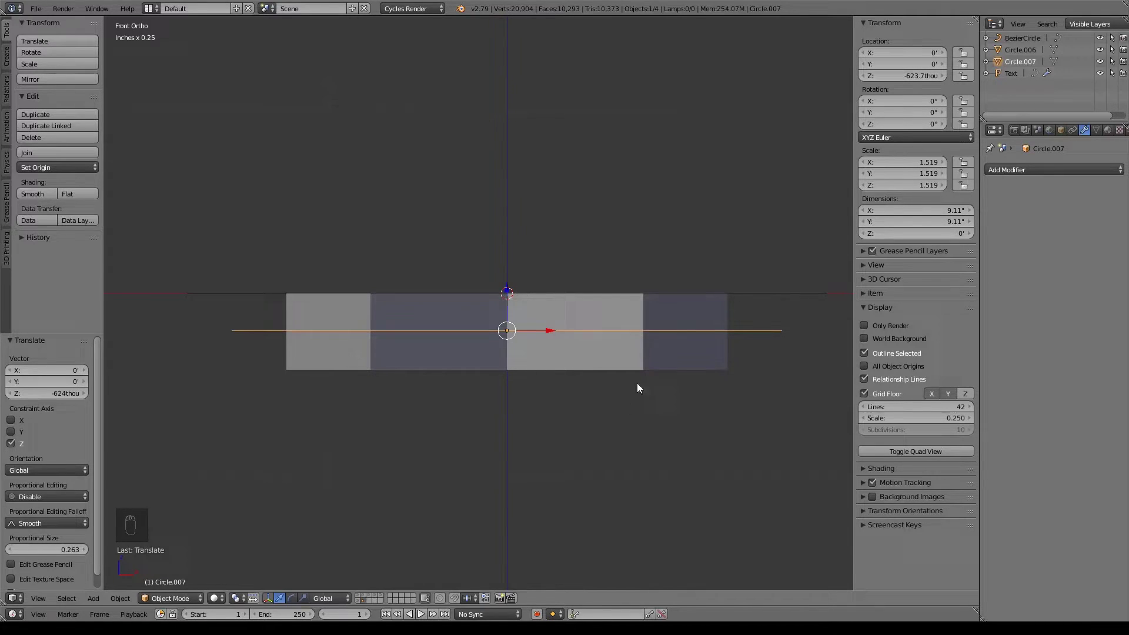
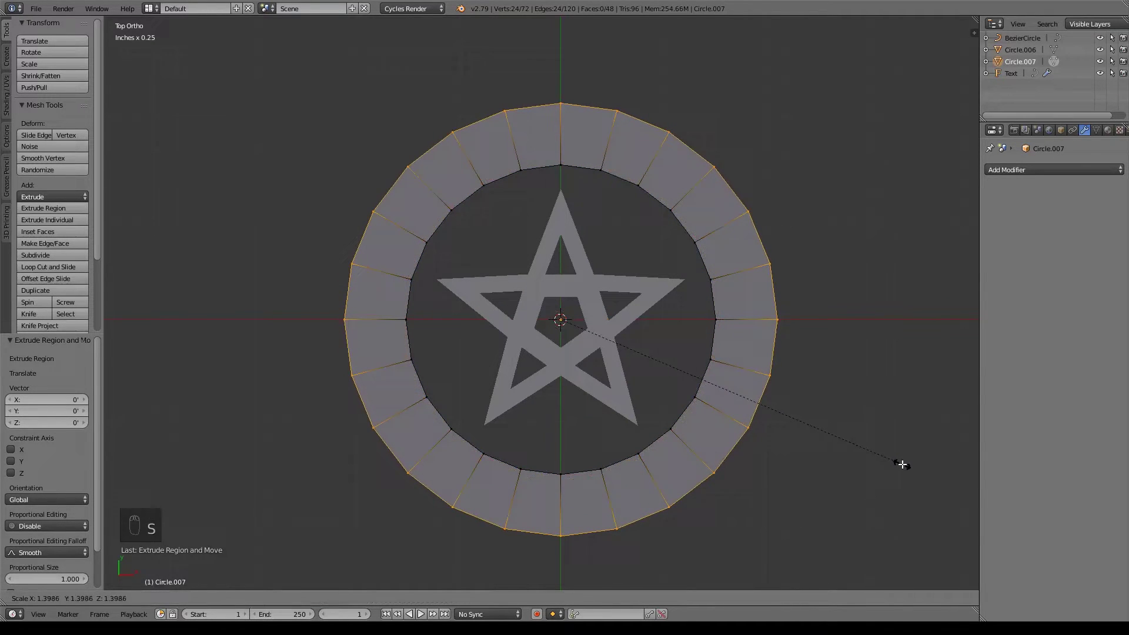
# Step: Enlarge the seal's outer ring and extrude it outward into a wider rim
pyautogui.press('z')
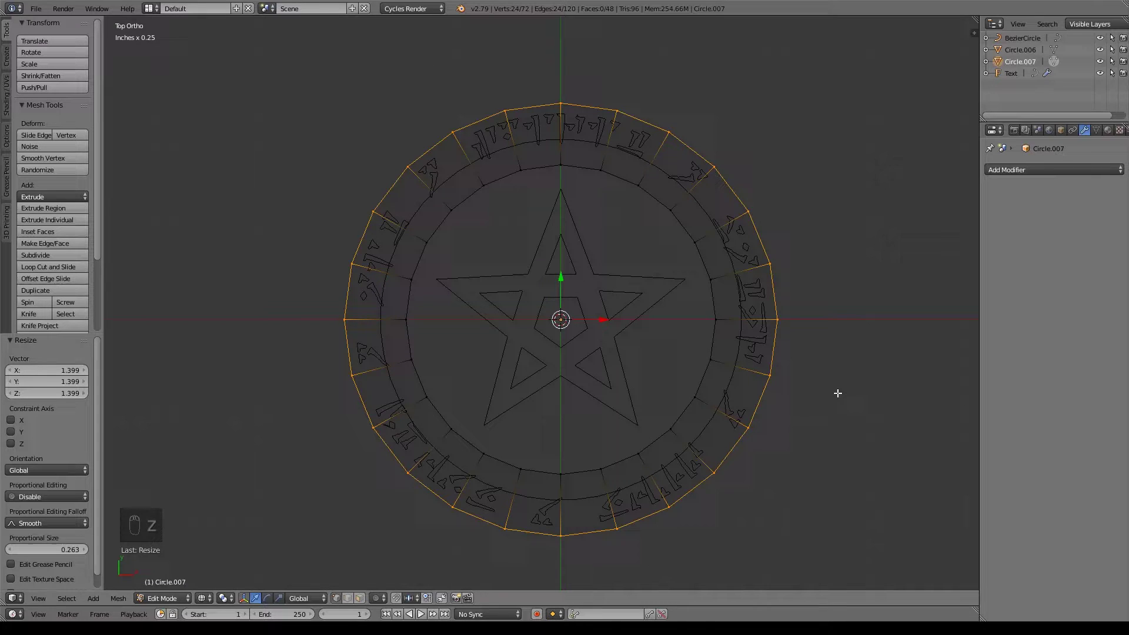
pyautogui.press('s')
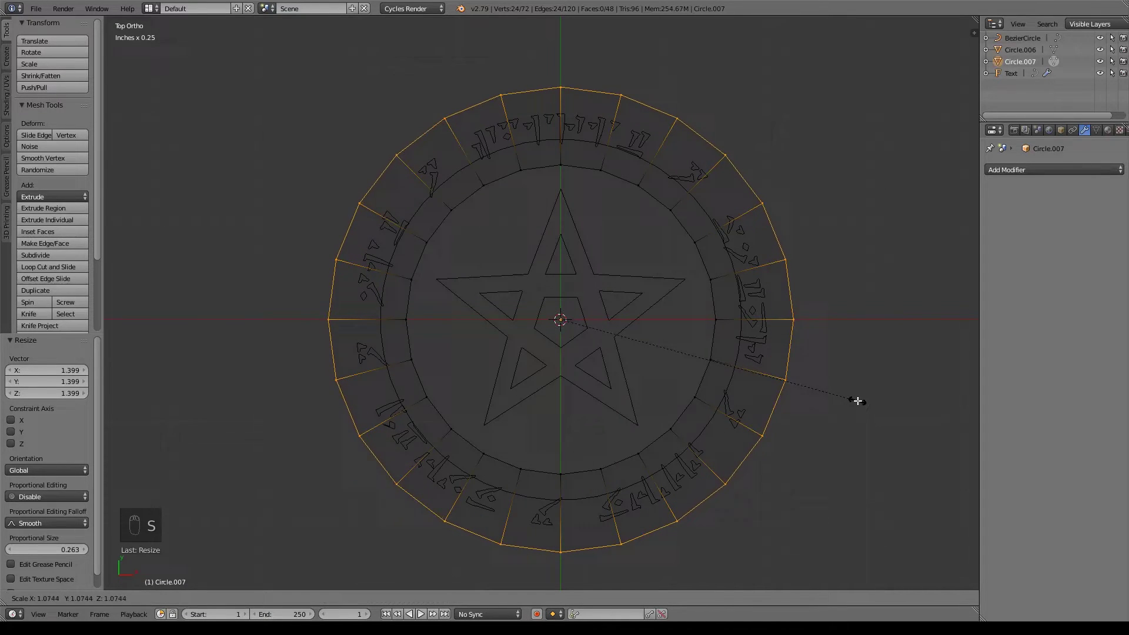
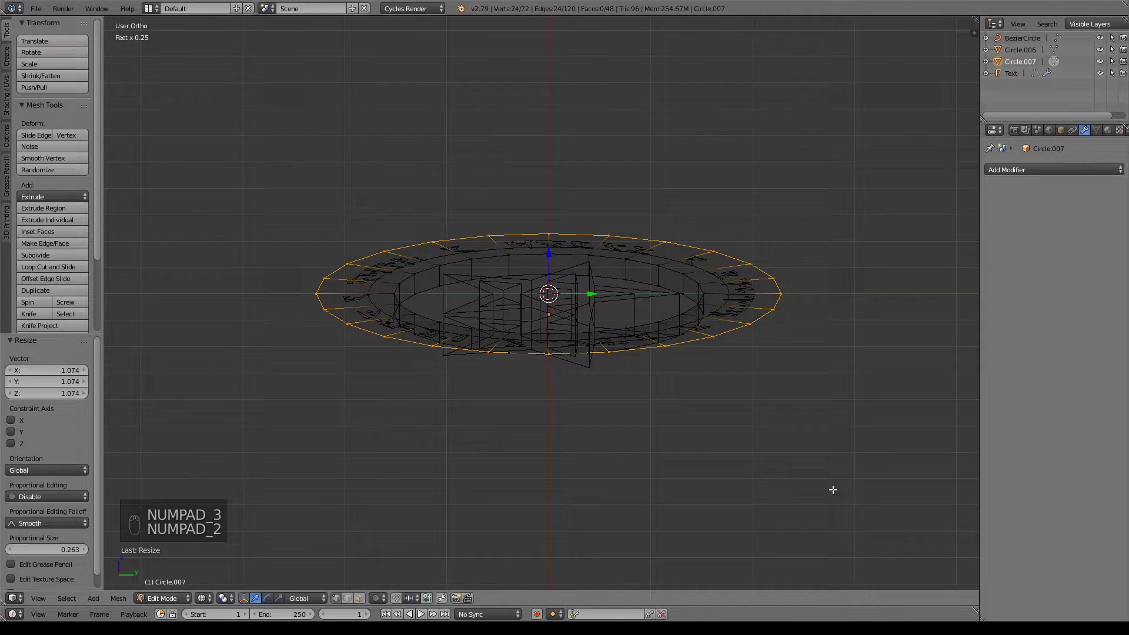
pyautogui.press('KP_3')
pyautogui.press('e')
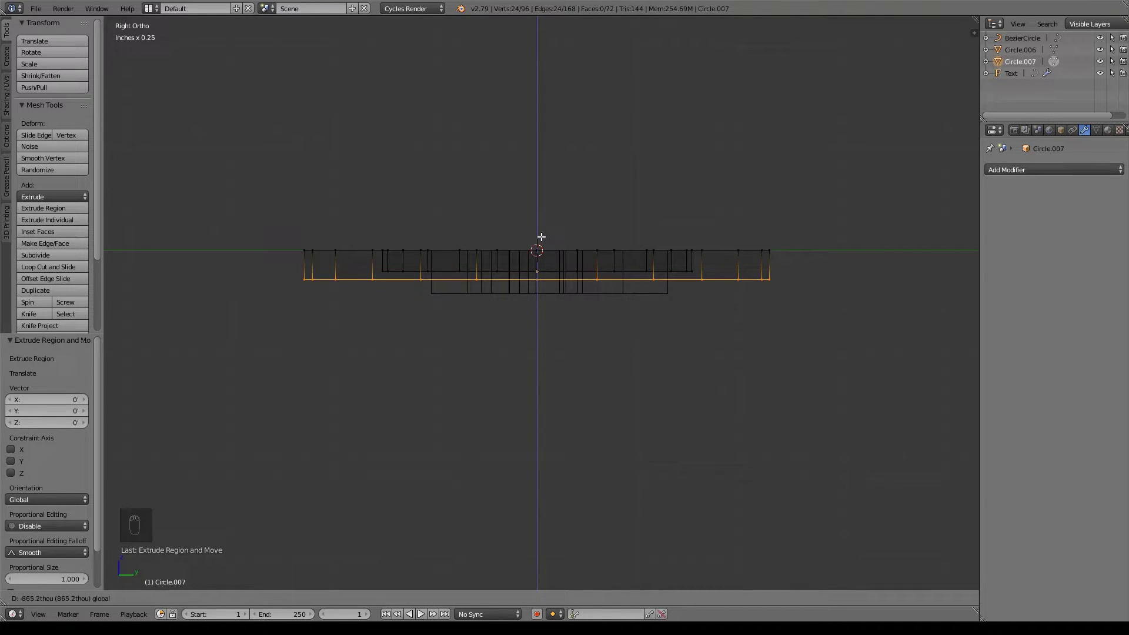
pyautogui.press('e')
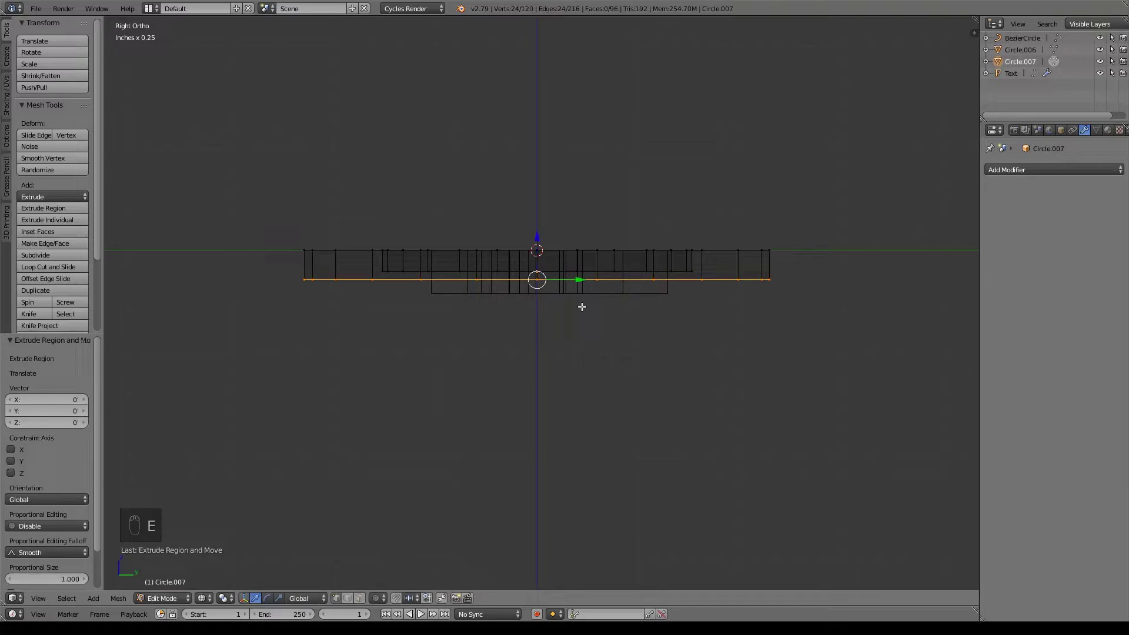
pyautogui.press('s')
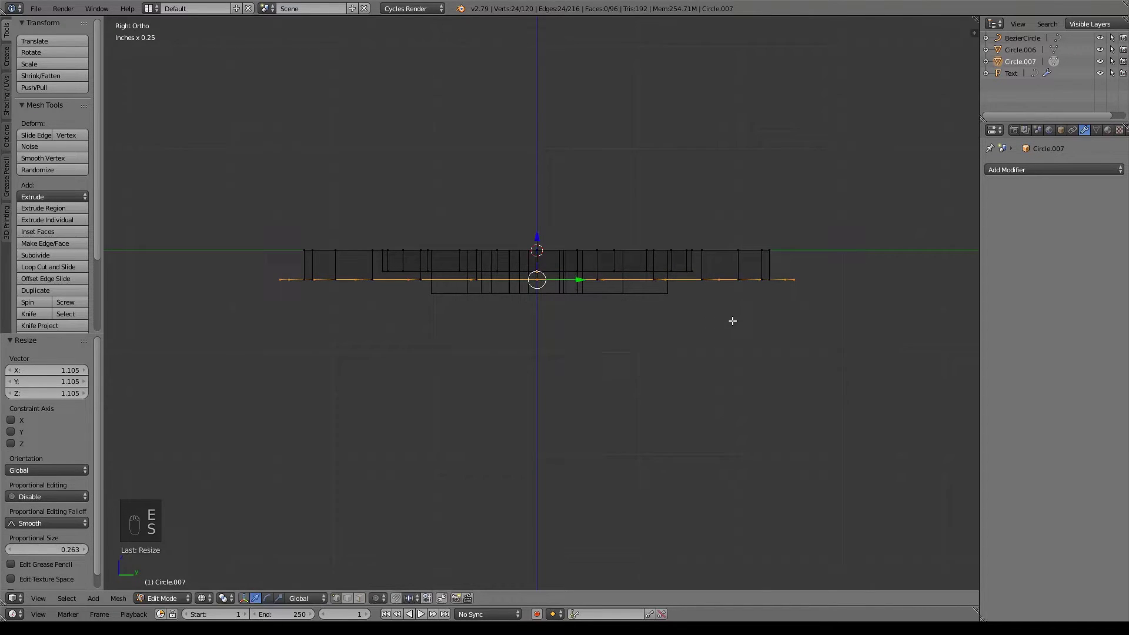
pyautogui.press('KP_7')
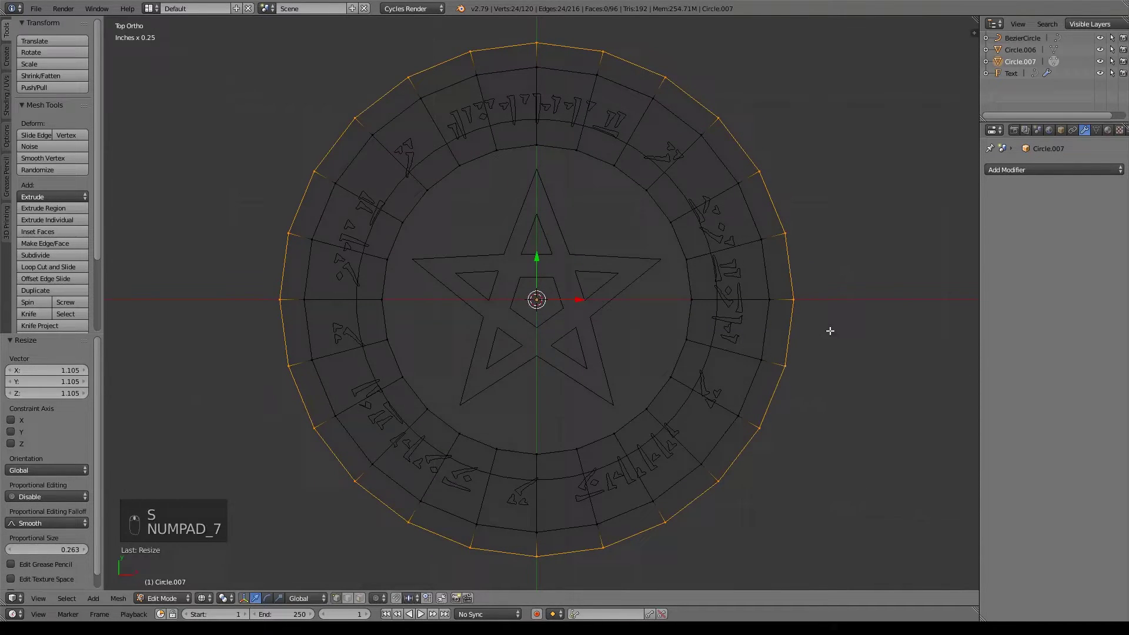
pyautogui.press('KP_3')
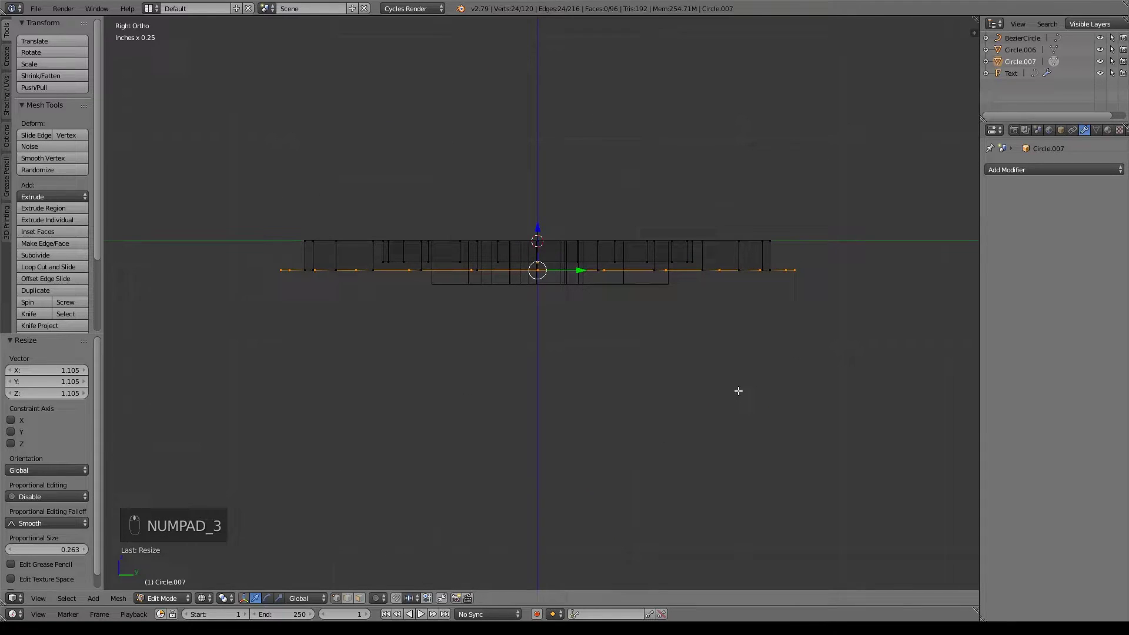
# Step: Extrude the rim downward along Z and merge the bottom loop at center into a solid base
pyautogui.press('e')
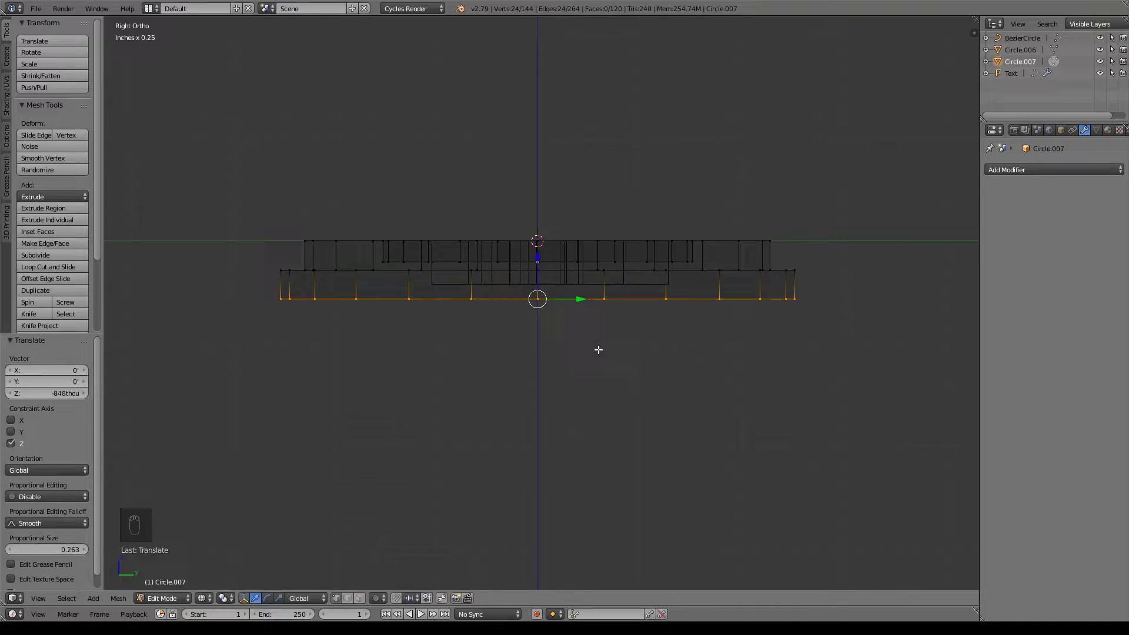
pyautogui.press('e')
pyautogui.press('alt+m')
pyautogui.press('z')
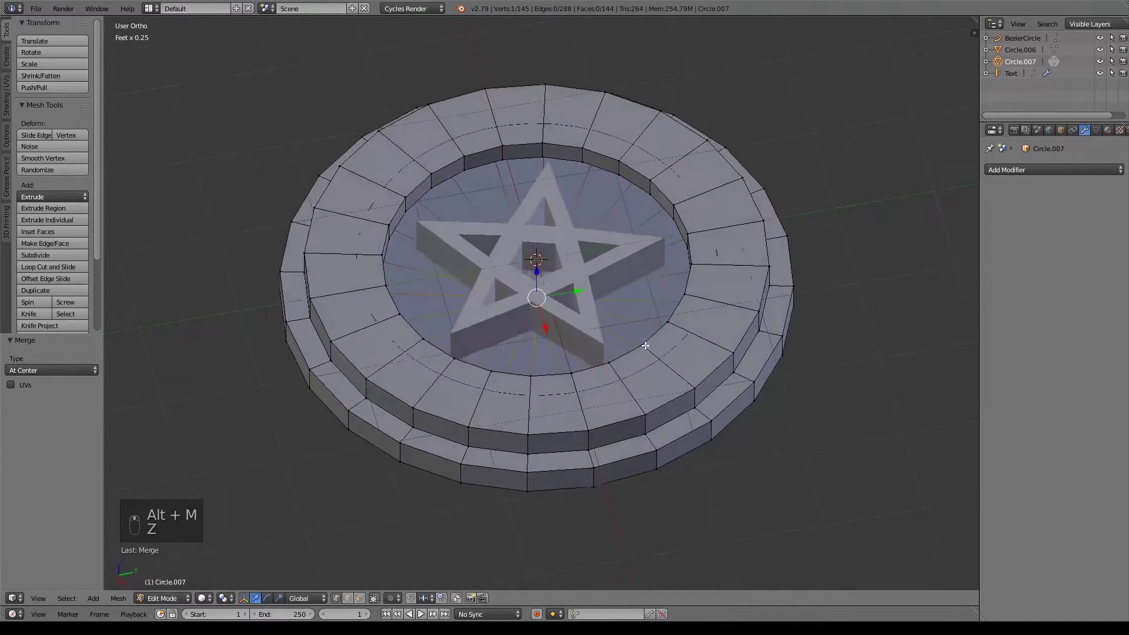
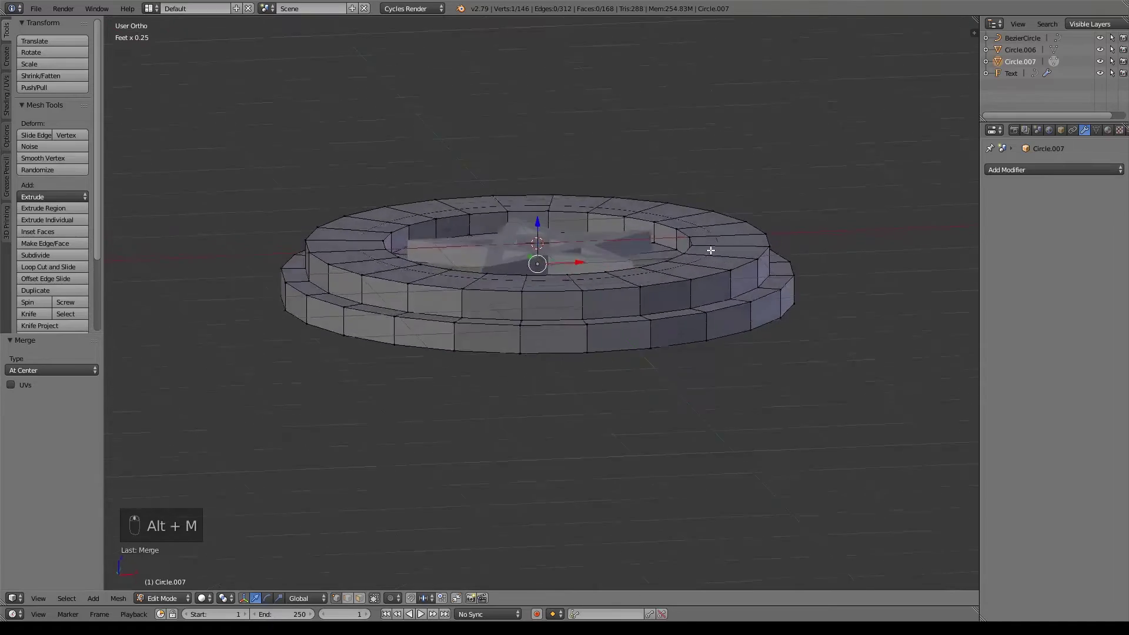
pyautogui.press('KP_7')
pyautogui.press('z')
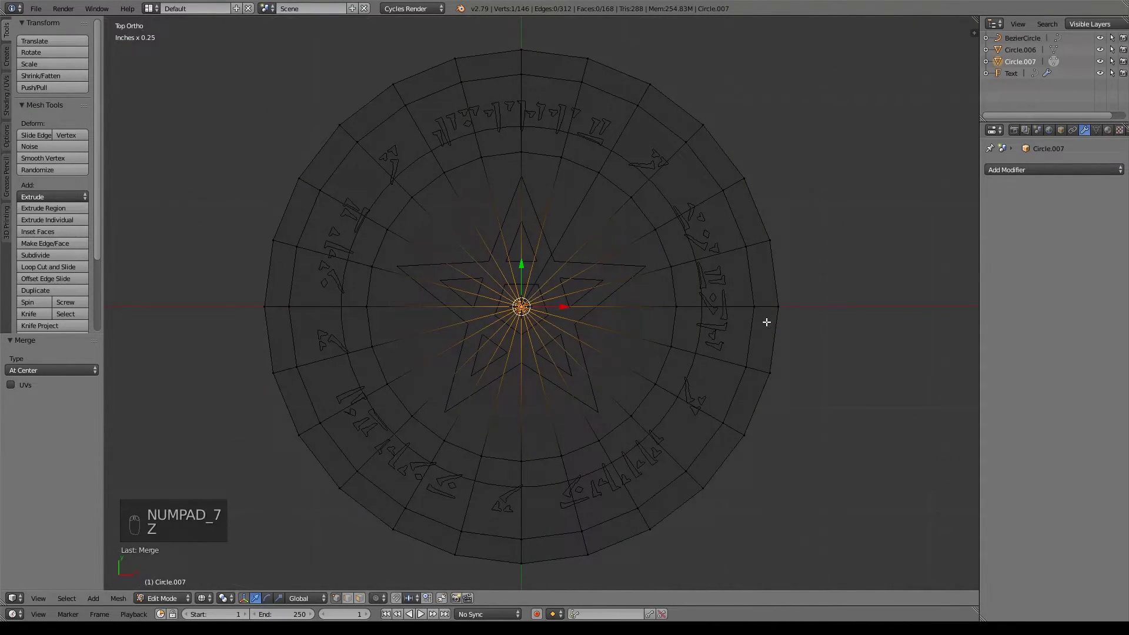
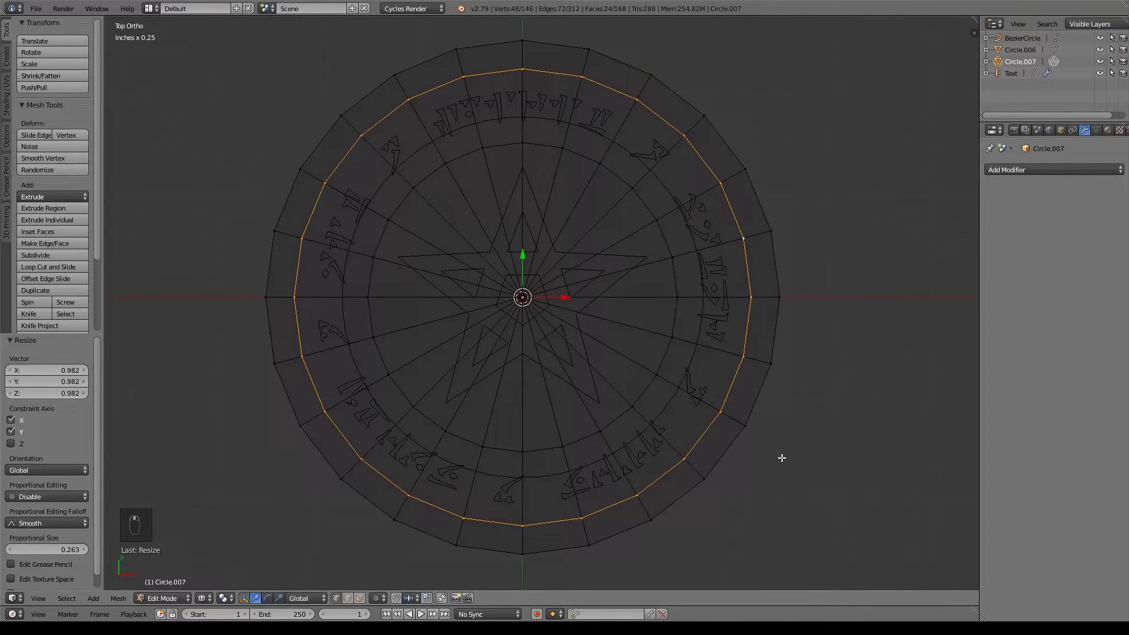
# Step: Deselect all seal geometry before renaming the objects to Star and pedestal
pyautogui.press('a')
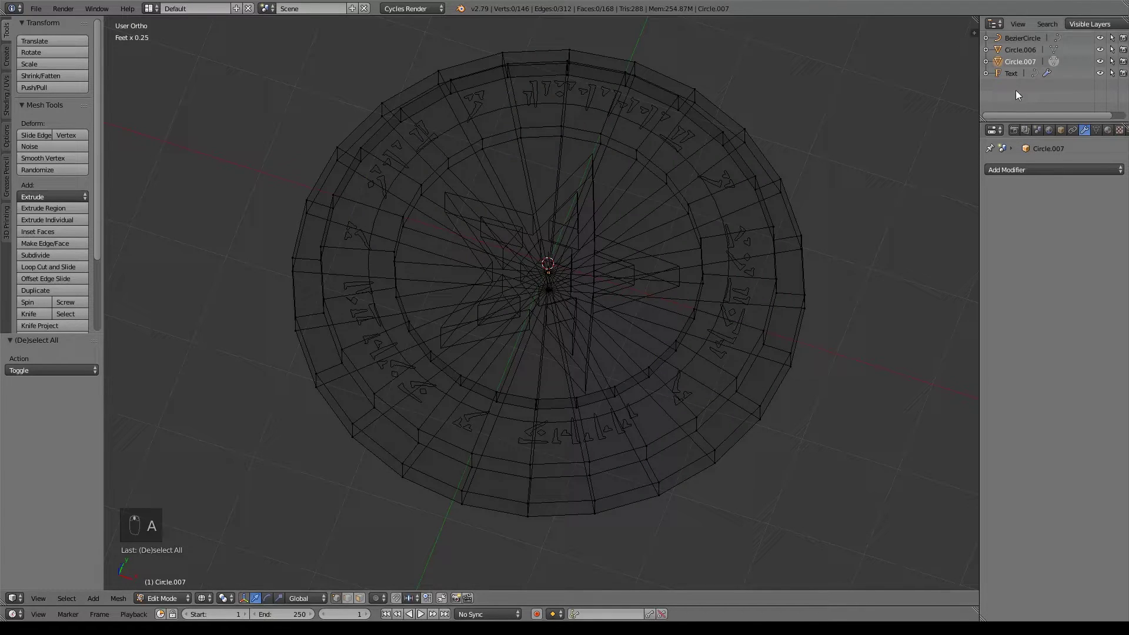
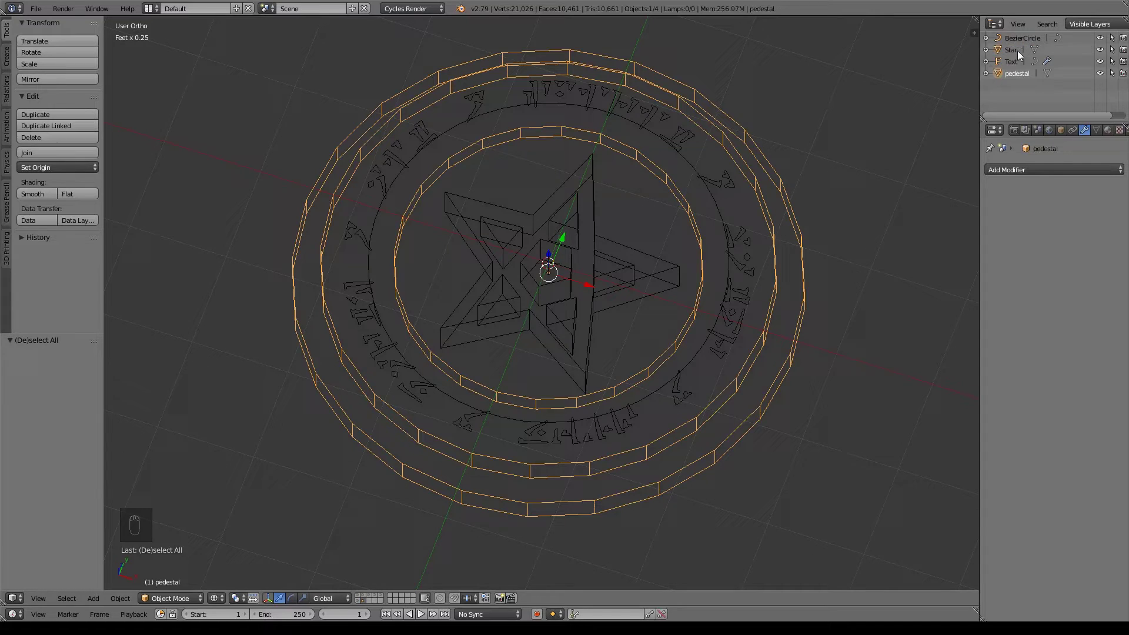
# Step: Convert the rune text to a mesh and extrude the letters upward for the boolean cut
pyautogui.moveTo(1016, 64); pyautogui.dragTo(792, 429)
pyautogui.press('alt+c')
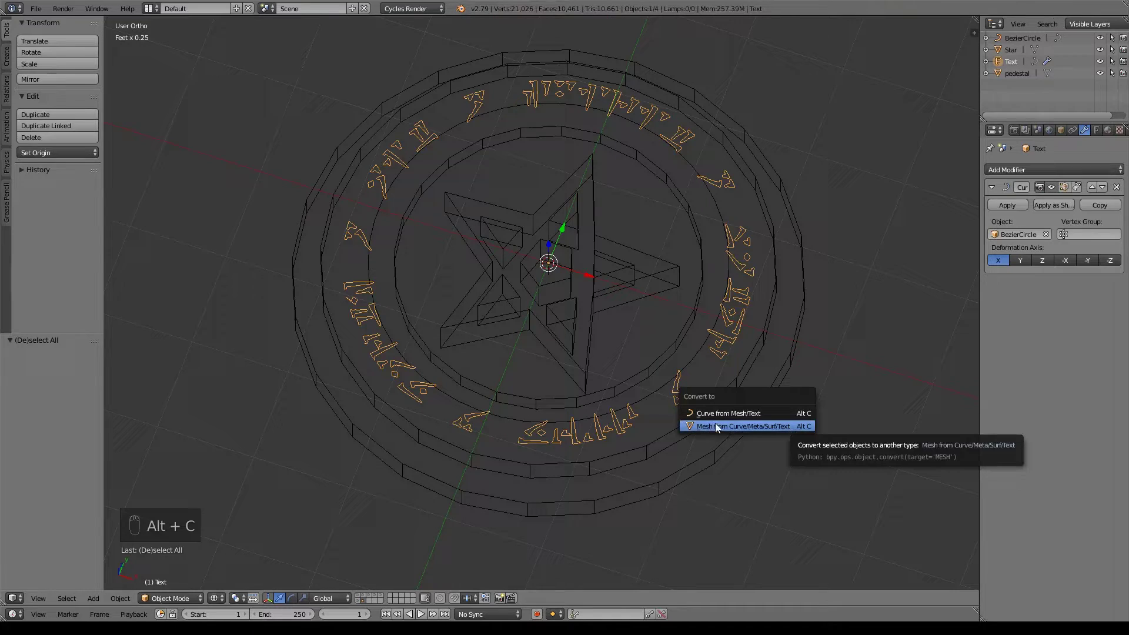
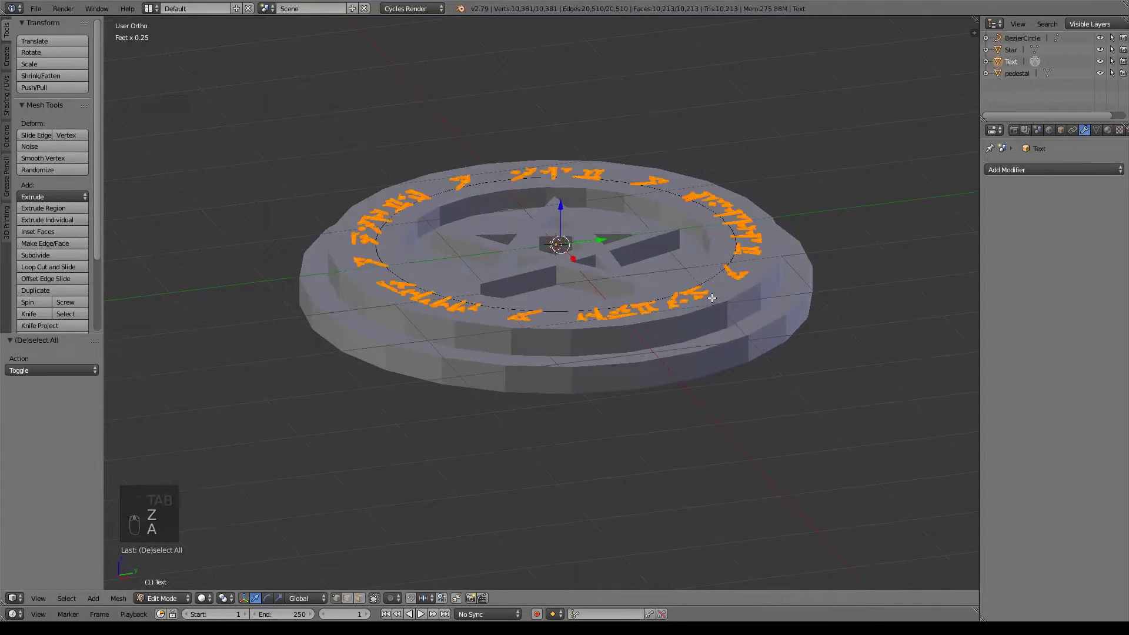
pyautogui.press('e')
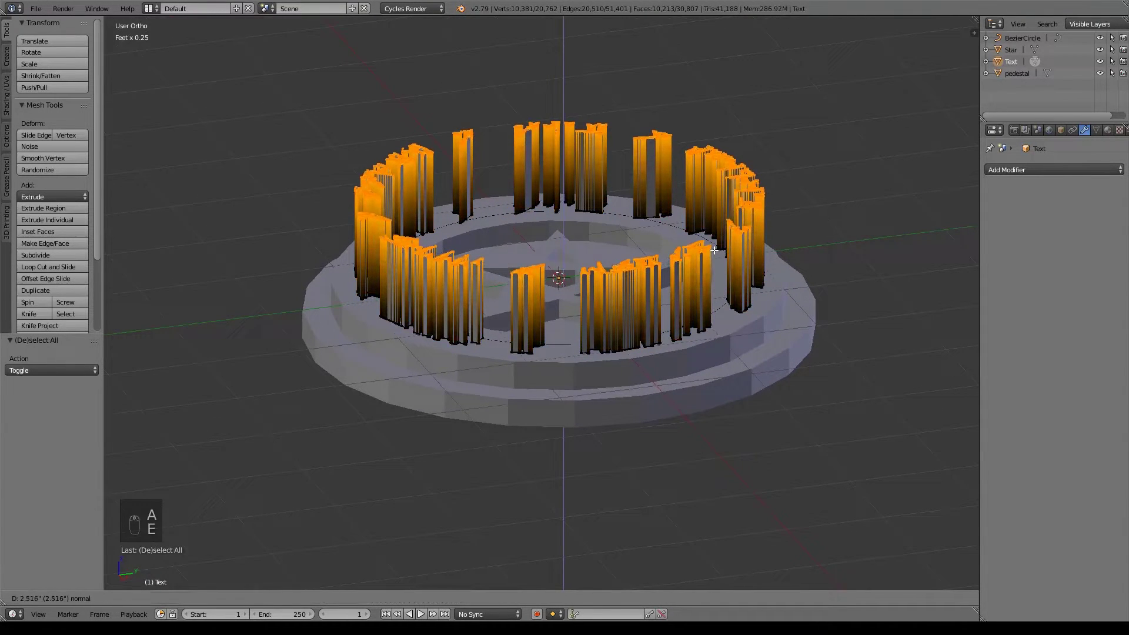
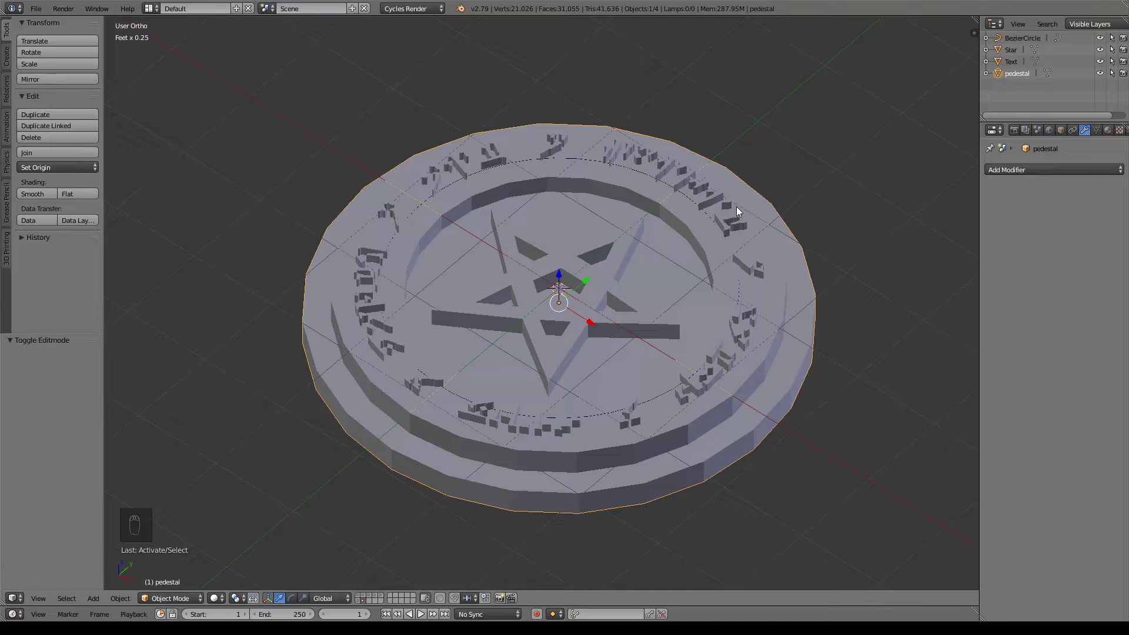
pyautogui.press('Tab')
# Step: Lower the pedestal's bottom loop along Z to thicken the base
pyautogui.press('KP_7')
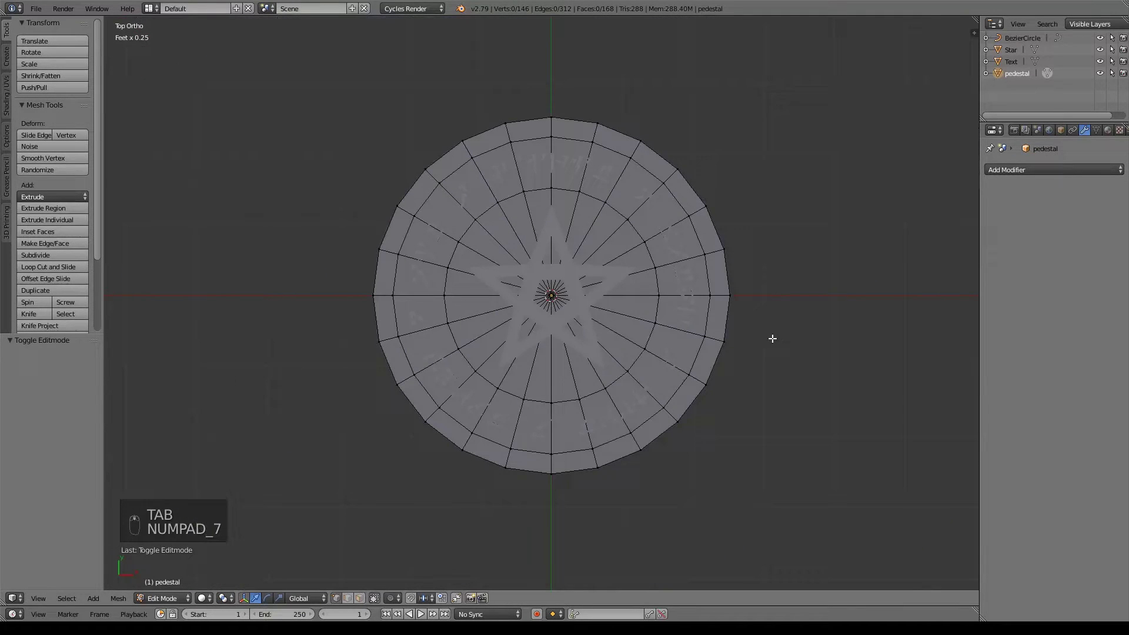
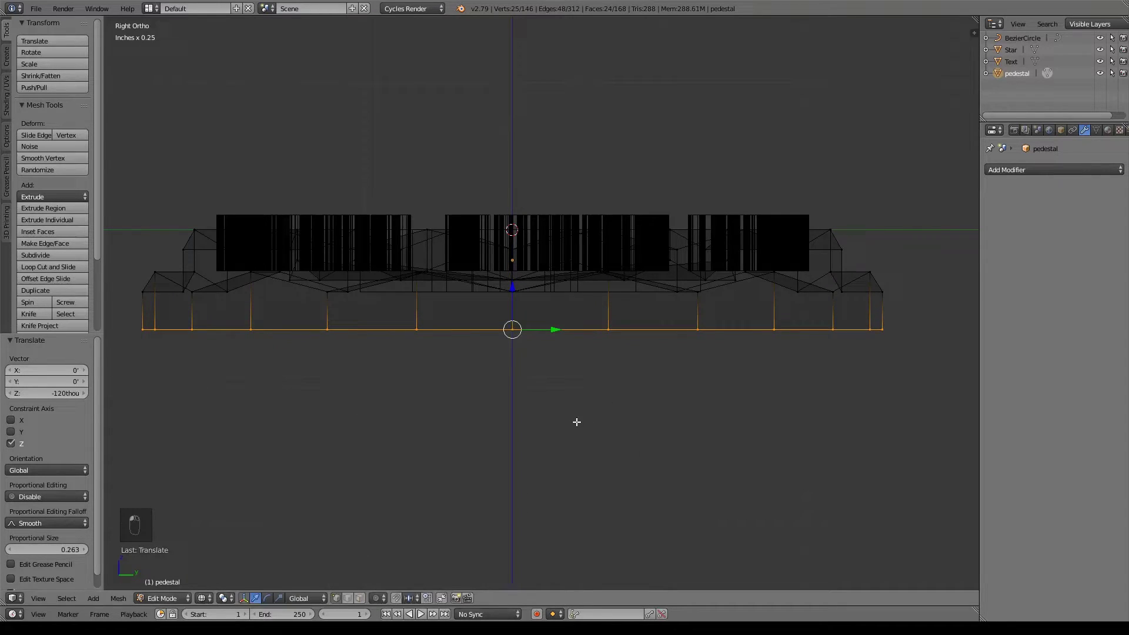
pyautogui.press('z')
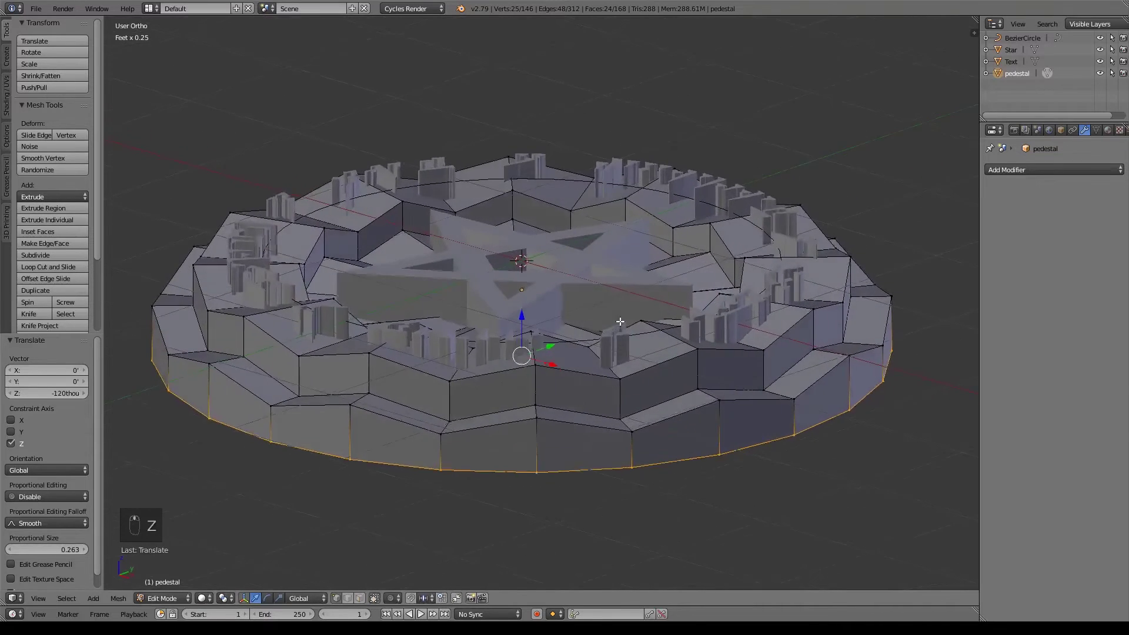
pyautogui.press('Tab')
pyautogui.press('KP_3')
pyautogui.press('z')
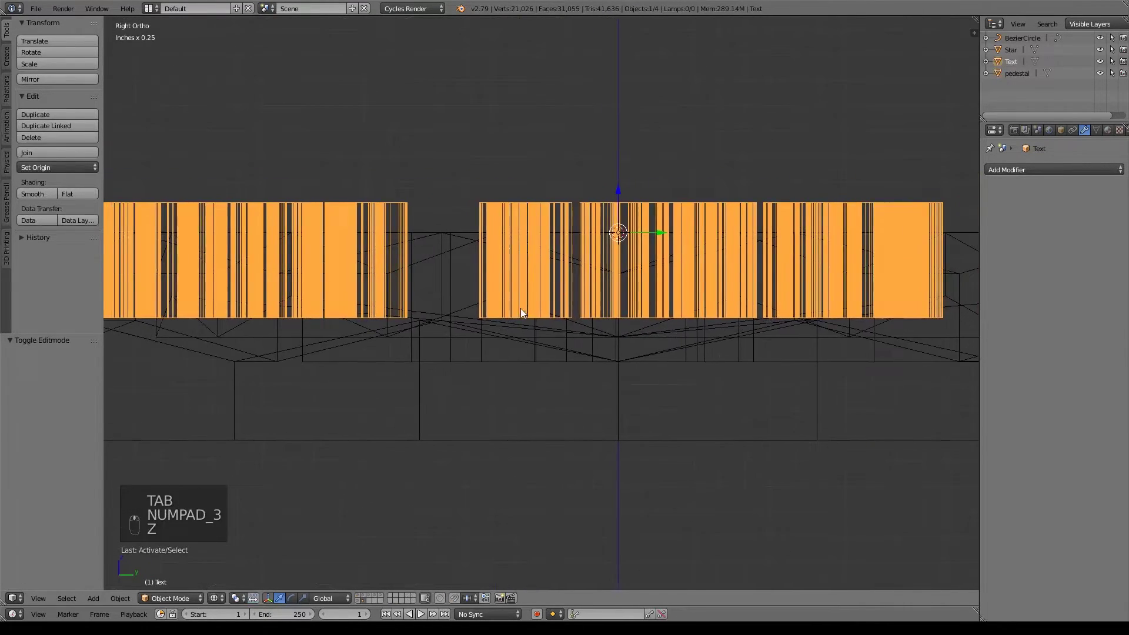
pyautogui.press('z')
pyautogui.press('z')
pyautogui.press('z')
pyautogui.press('z')
pyautogui.press('z')
# Step: Select the Star and move it down along Z into the seal's top surface
pyautogui.click(634, 316)
pyautogui.press('KP_3')
pyautogui.press('z')
pyautogui.moveTo(677, 345); pyautogui.dragTo(549, 199)
pyautogui.moveTo(548, 175); pyautogui.dragTo(627, 305)
pyautogui.moveTo(627, 305); pyautogui.dragTo(558, 297)
pyautogui.press('KP_1')
pyautogui.press('z')
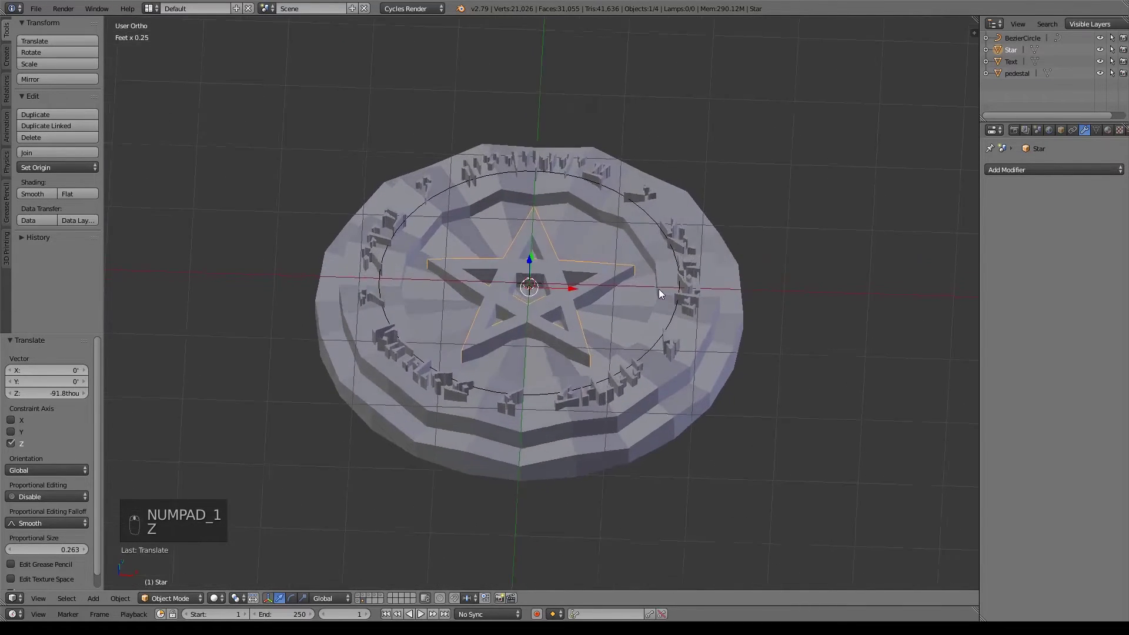
# Step: Apply the objects' location transforms and select the pedestal
pyautogui.press('a')
pyautogui.press('a')
pyautogui.press('ctrl+a')
pyautogui.press('ctrl+a')
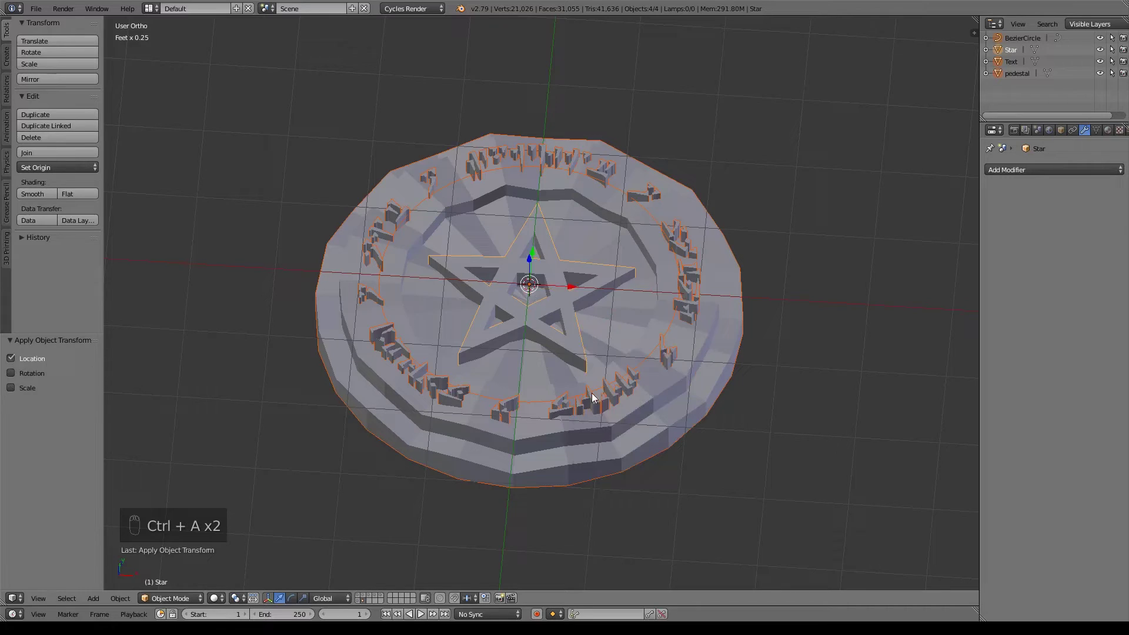
pyautogui.click(704, 404)
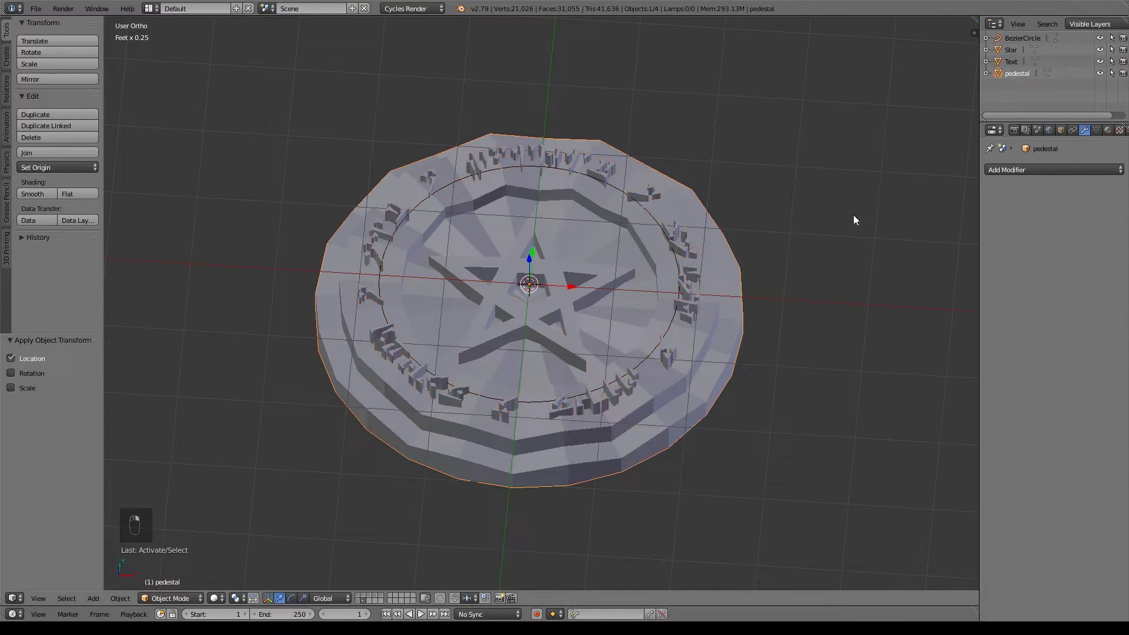
# Step: Add Difference booleans for Text and Star on the pedestal and inspect the cuts
pyautogui.moveTo(1064, 173); pyautogui.dragTo(910, 232)
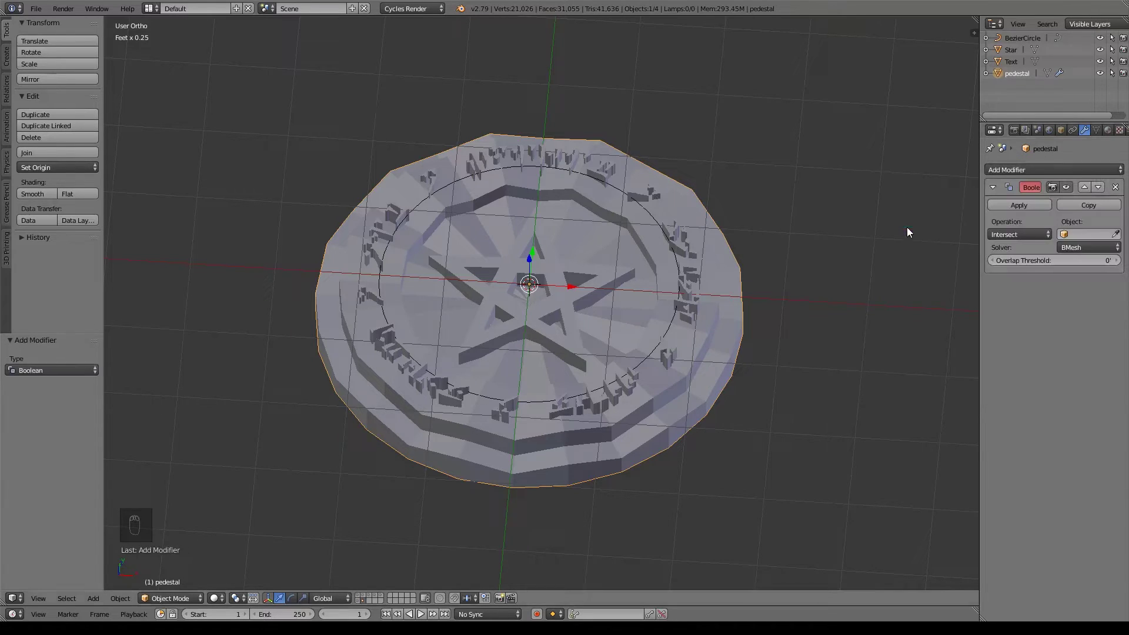
pyautogui.moveTo(1036, 235); pyautogui.dragTo(1113, 370)
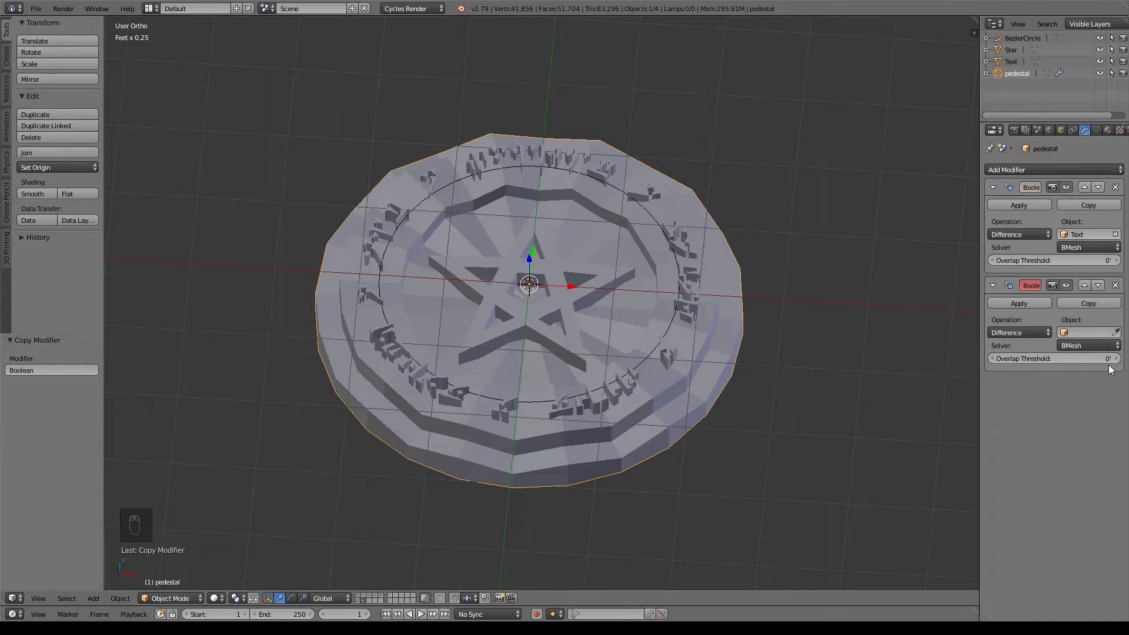
pyautogui.moveTo(1123, 333); pyautogui.dragTo(810, 328)
pyautogui.moveTo(810, 327); pyautogui.dragTo(756, 375)
pyautogui.moveTo(772, 378); pyautogui.dragTo(669, 302)
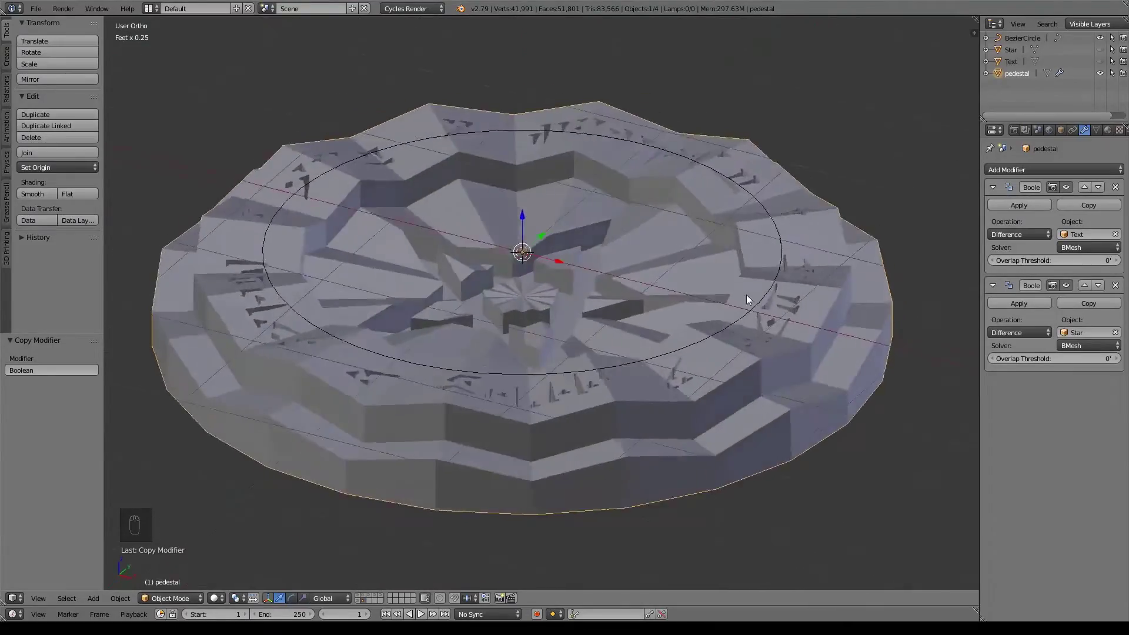
pyautogui.moveTo(788, 324); pyautogui.dragTo(808, 299)
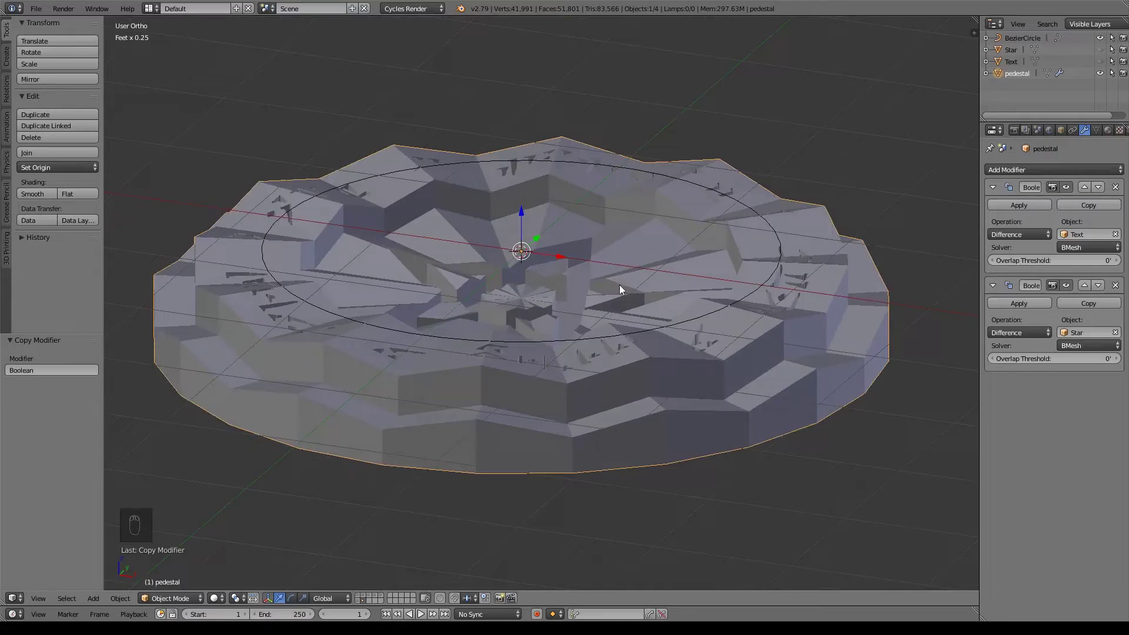
pyautogui.rightClick(705, 283)
# Step: Scale the pedestal's central disc faces to zero height and apply both Boolean modifiers
pyautogui.press('Tab')
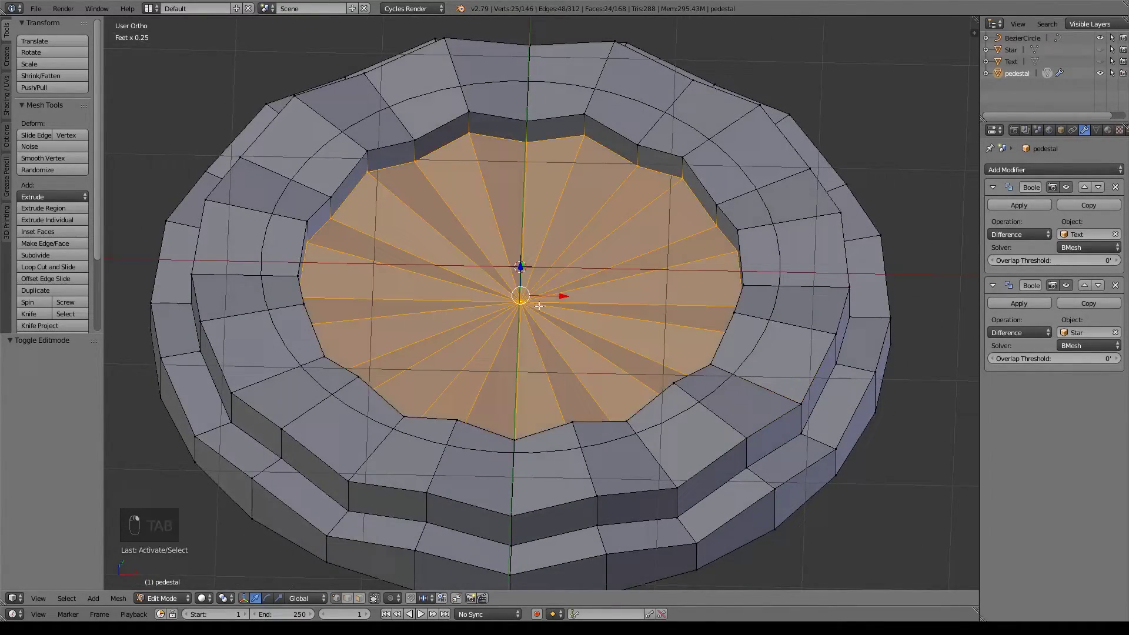
pyautogui.press('KP_3')
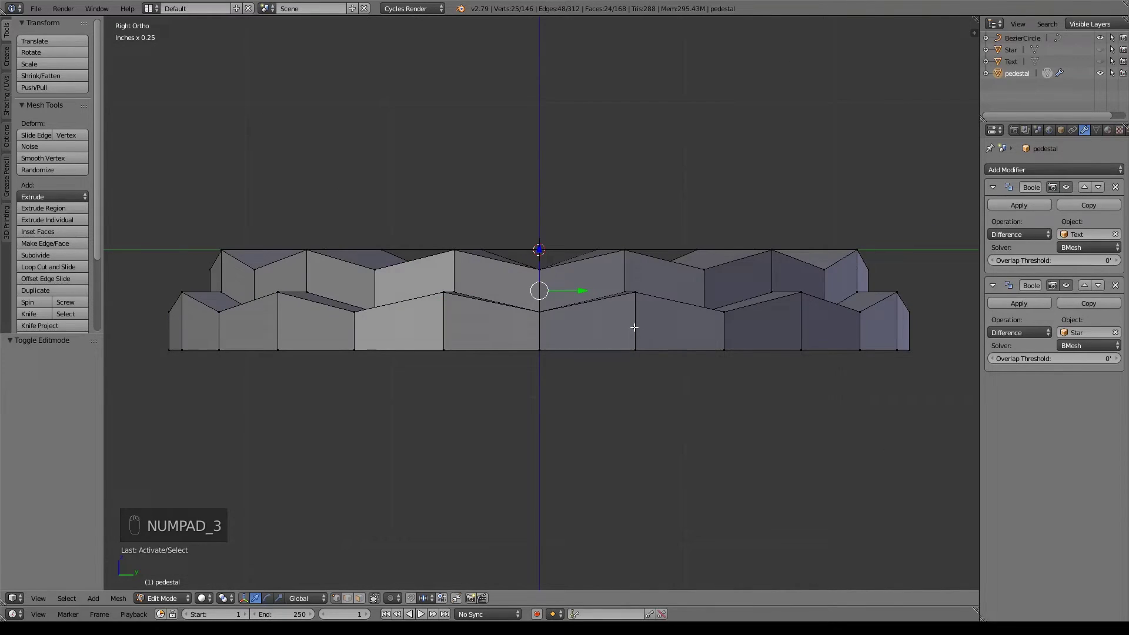
pyautogui.press('z')
pyautogui.press('s')
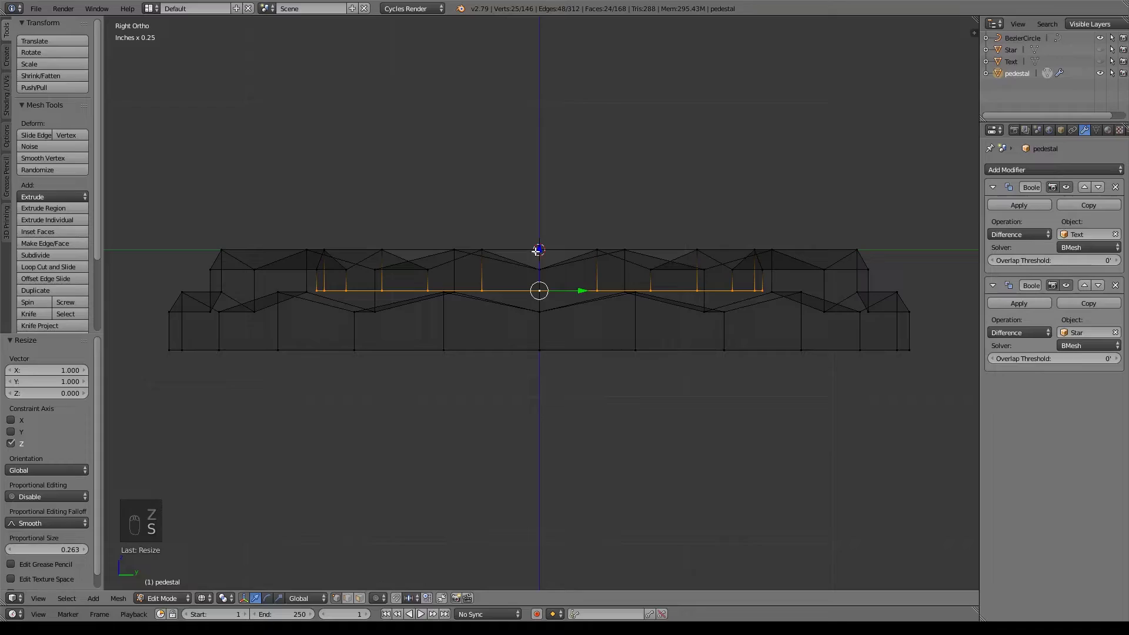
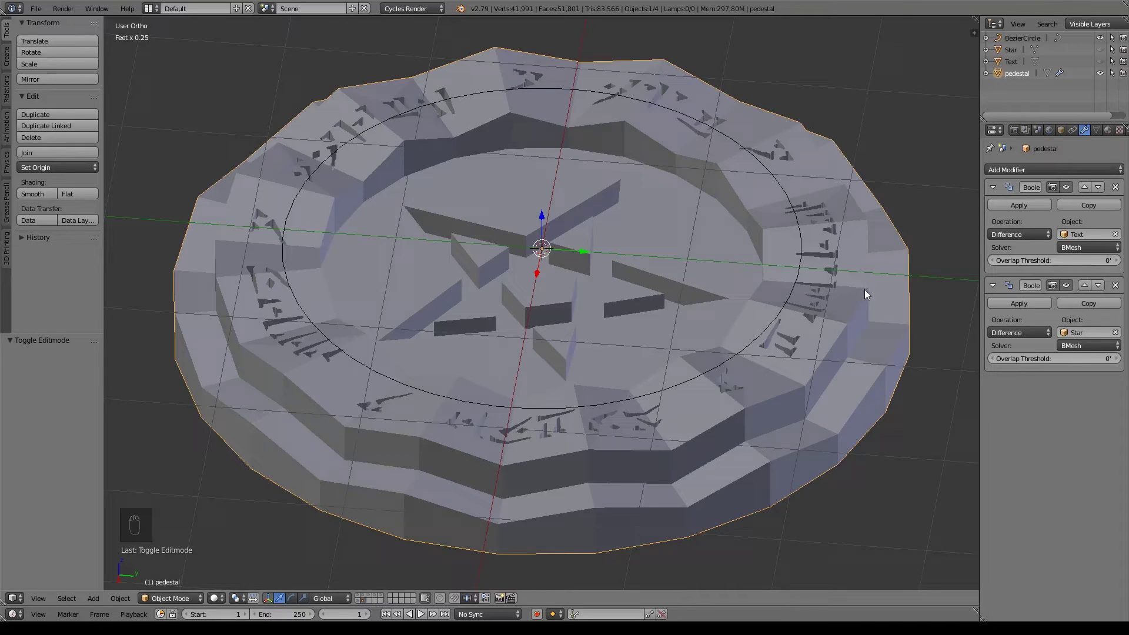
pyautogui.moveTo(1038, 205); pyautogui.dragTo(606, 446)
# Step: Move the pedestal to the dungeon layer and show that layer
pyautogui.press('m')
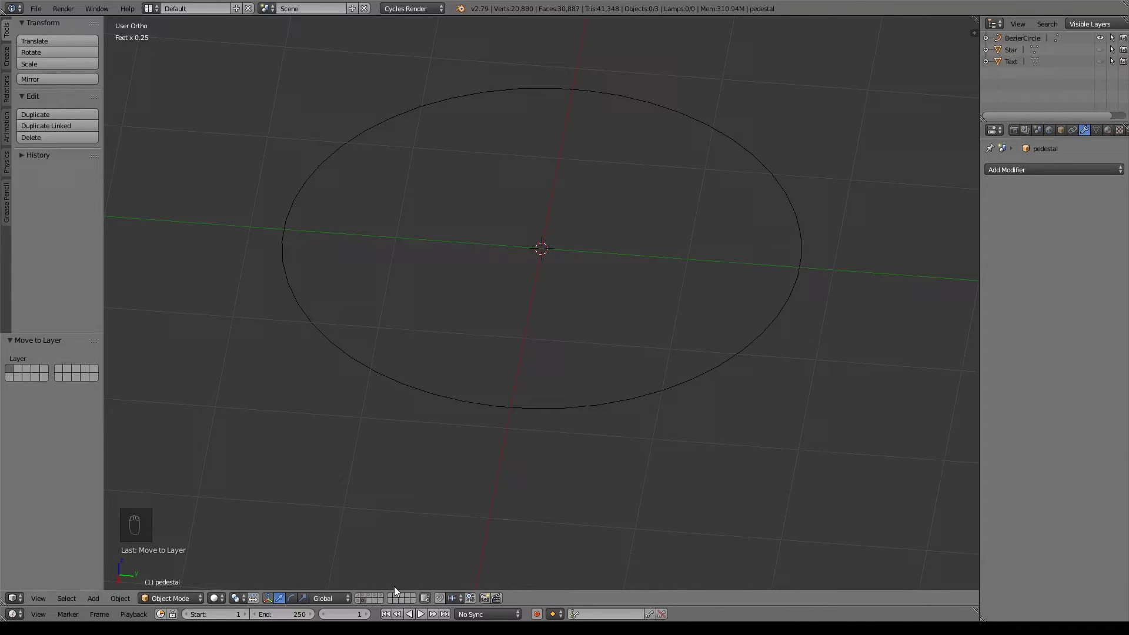
pyautogui.middleClick(738, 379)
pyautogui.middleClick(738, 378)
pyautogui.click(737, 383)
pyautogui.middleClick(672, 372)
pyautogui.press('n')
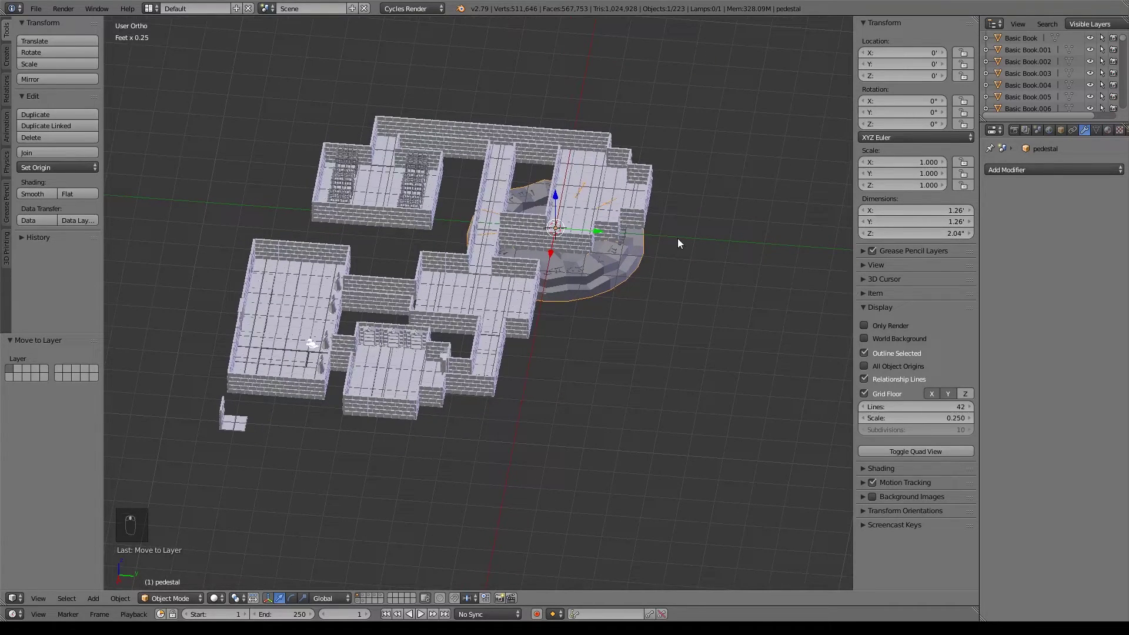
# Step: Grab the seal into the dungeon room in Top view and scale it to about 0.115
pyautogui.press('g')
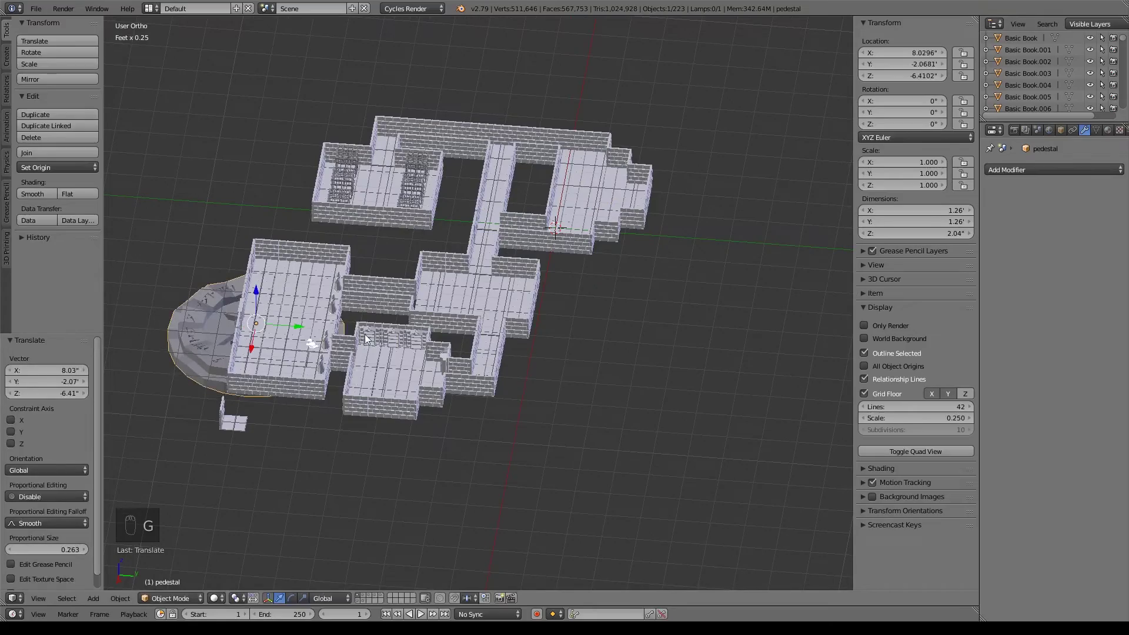
pyautogui.press('KP_7')
pyautogui.moveTo(482, 266); pyautogui.dragTo(551, 322)
pyautogui.press('z')
pyautogui.moveTo(502, 328); pyautogui.dragTo(575, 347)
pyautogui.middleClick(572, 354)
pyautogui.middleClick(571, 354)
pyautogui.press('g')
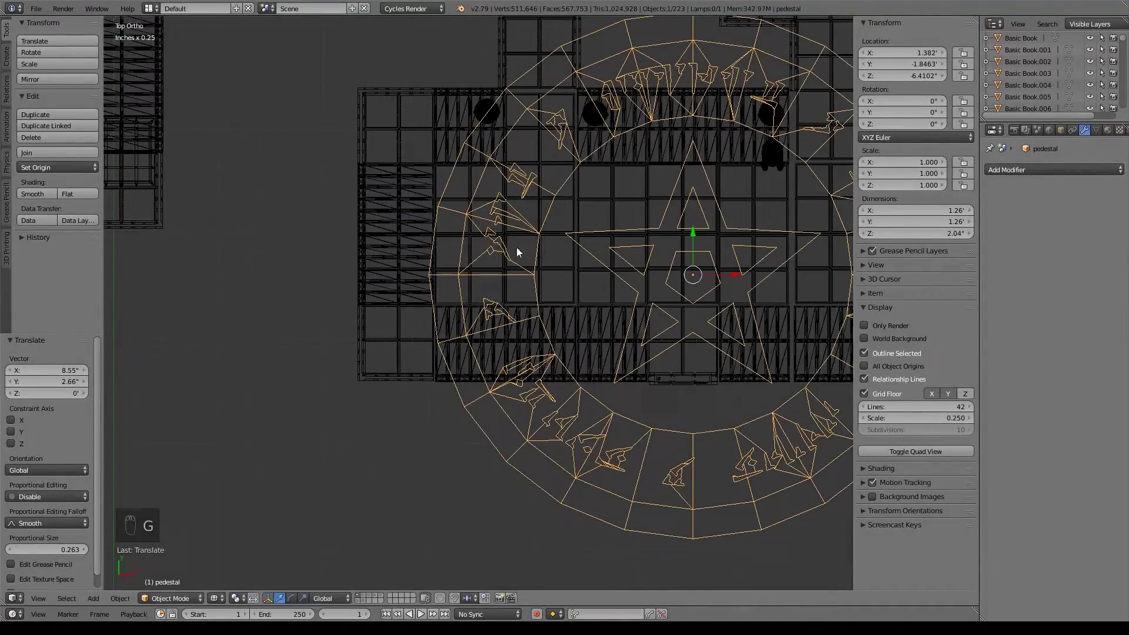
pyautogui.press('s')
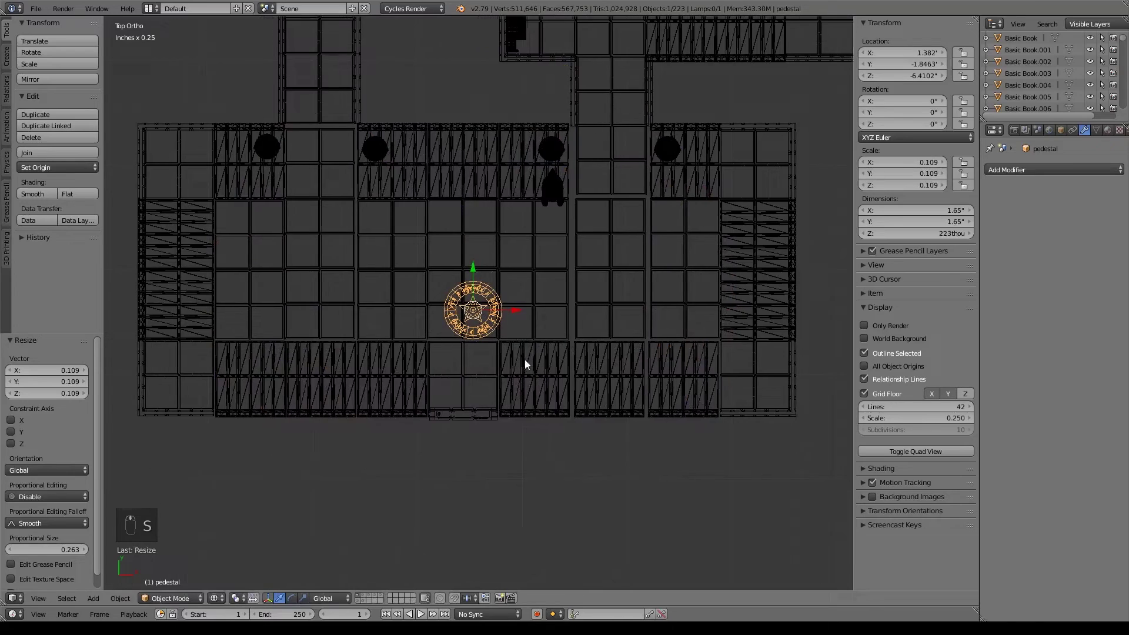
pyautogui.middleClick(527, 346)
pyautogui.moveTo(549, 351); pyautogui.dragTo(654, 388)
pyautogui.press('g')
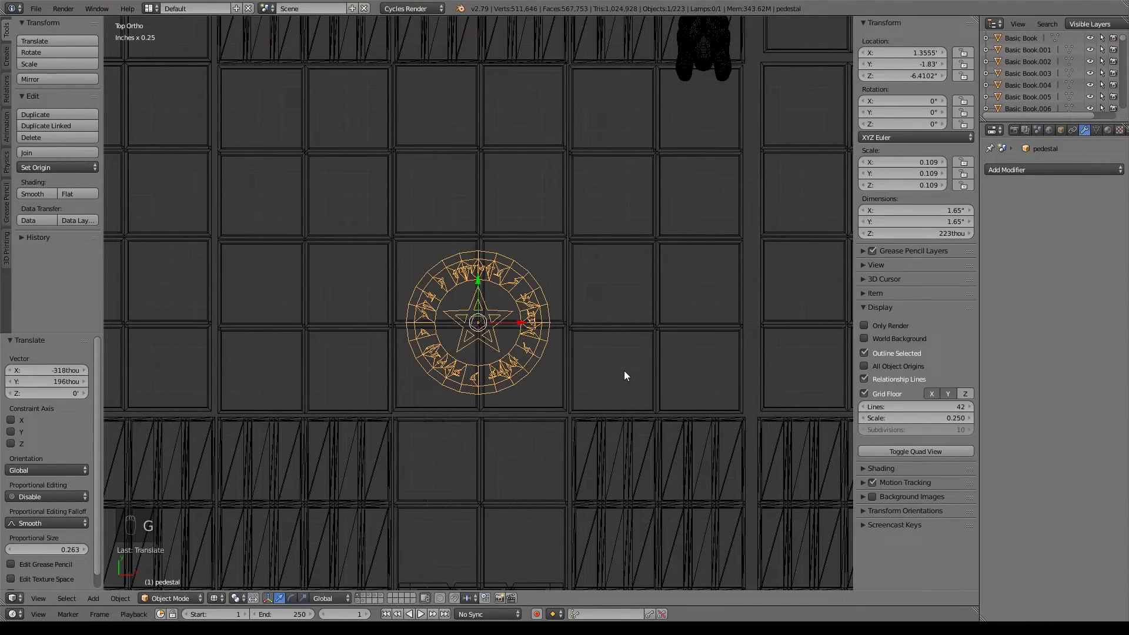
pyautogui.press('s')
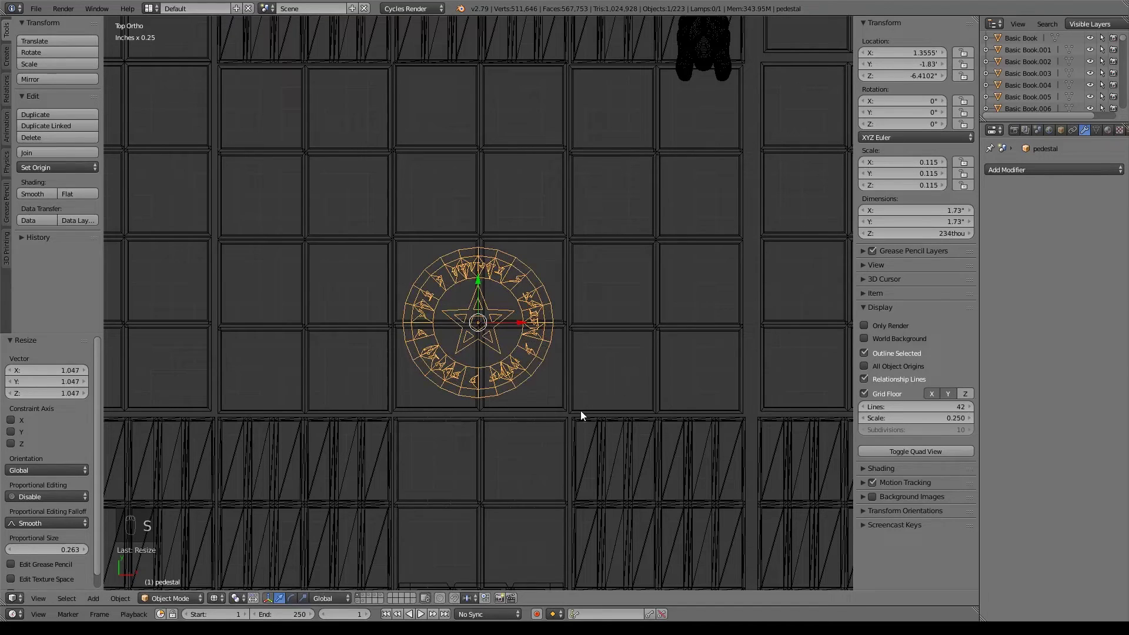
pyautogui.moveTo(585, 413); pyautogui.dragTo(593, 418)
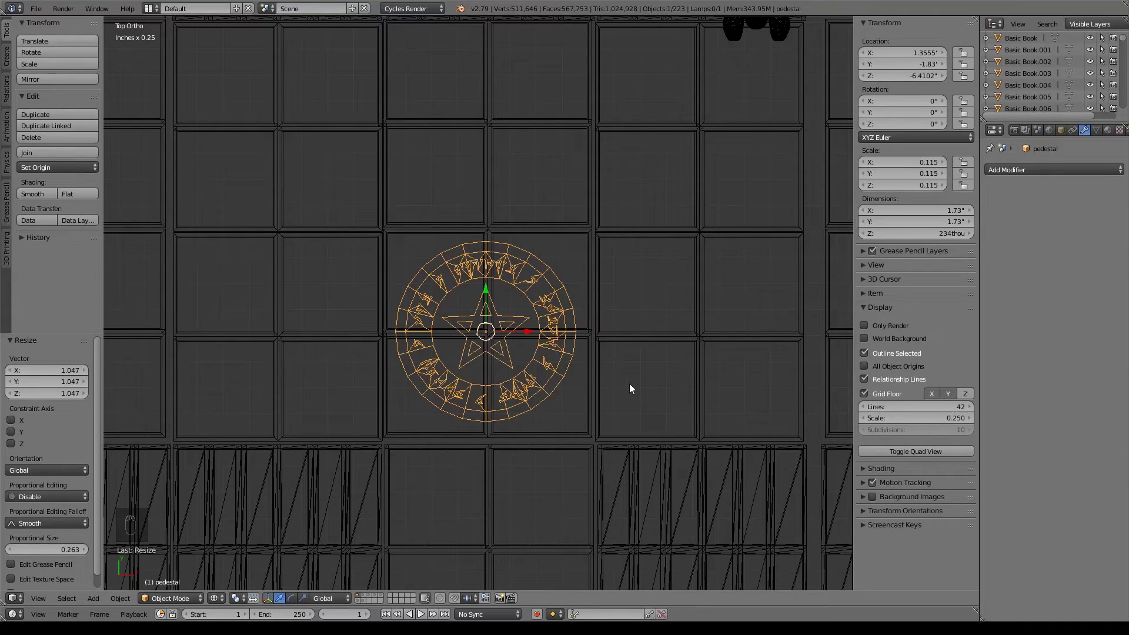
# Step: Adjust the seal's Z height and slide it to rest flat on the floor tiles
pyautogui.press('z')
pyautogui.press('KP_3')
pyautogui.moveTo(487, 343); pyautogui.dragTo(529, 74)
pyautogui.press('z')
pyautogui.middleClick(529, 74)
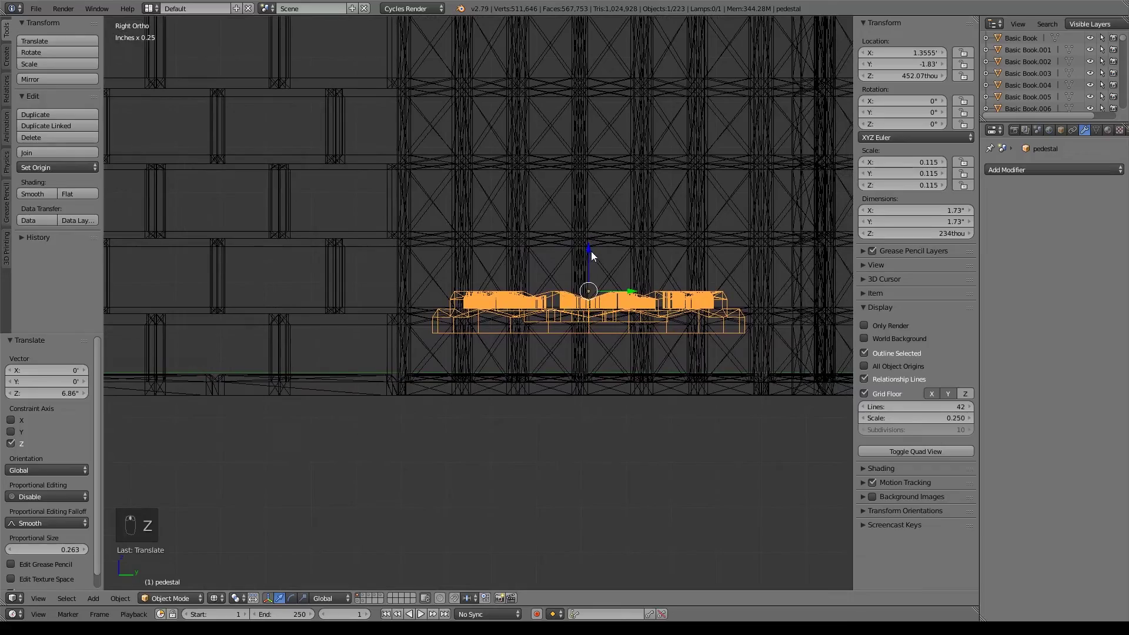
pyautogui.moveTo(595, 255); pyautogui.dragTo(606, 293)
pyautogui.press('KP_7')
pyautogui.press('z')
pyautogui.middleClick(629, 322)
pyautogui.middleClick(527, 258)
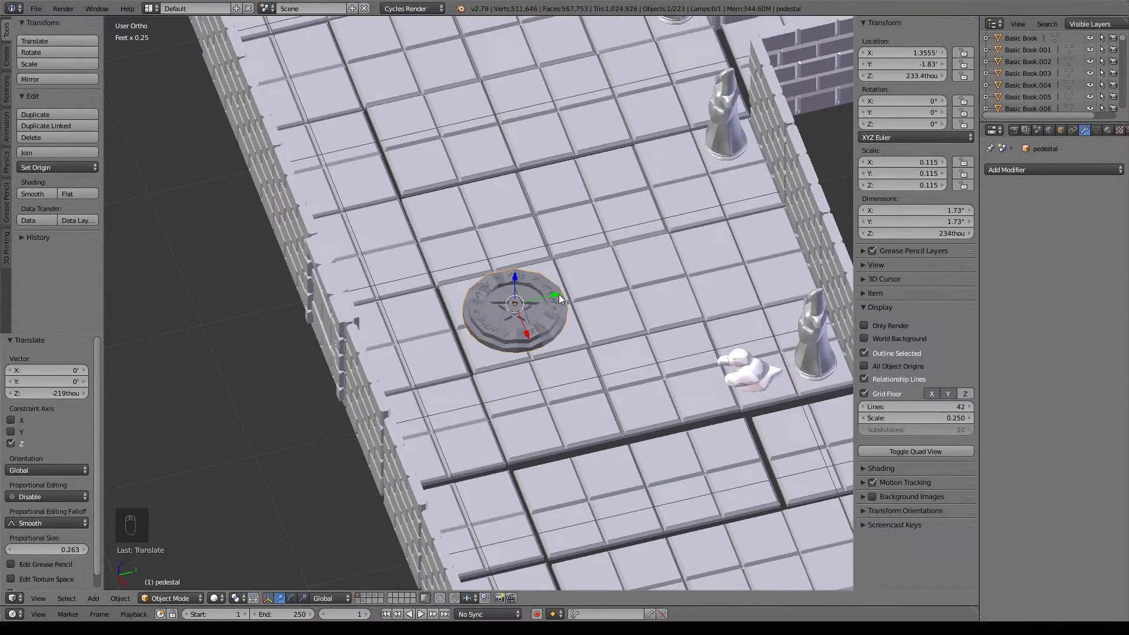
pyautogui.moveTo(563, 298); pyautogui.dragTo(653, 327)
pyautogui.moveTo(653, 327); pyautogui.dragTo(622, 292)
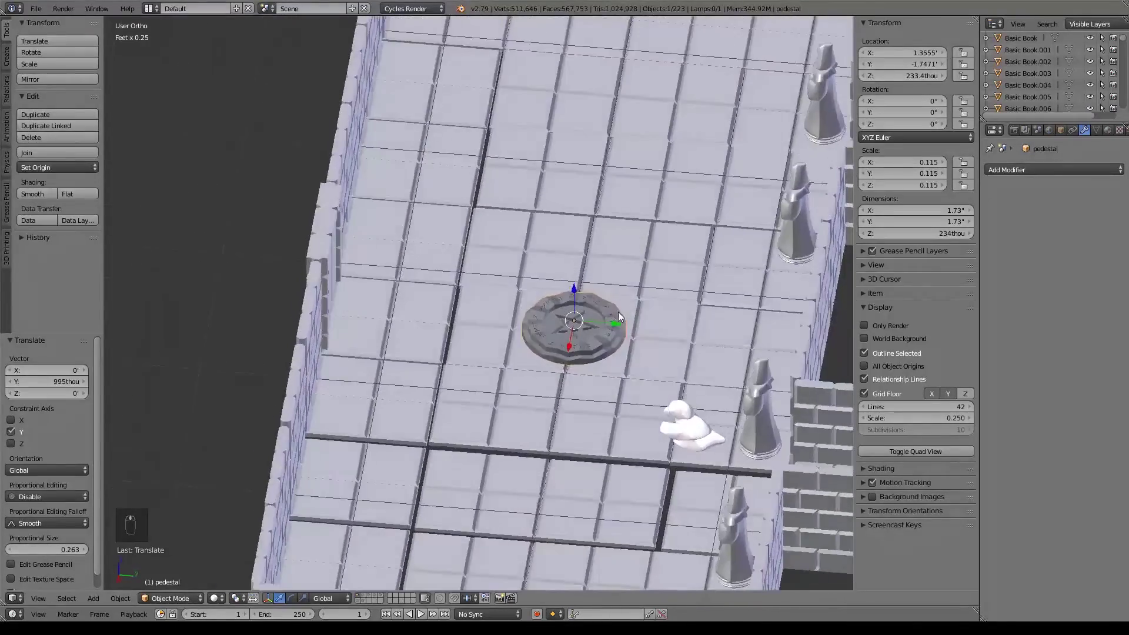
pyautogui.middleClick(747, 352)
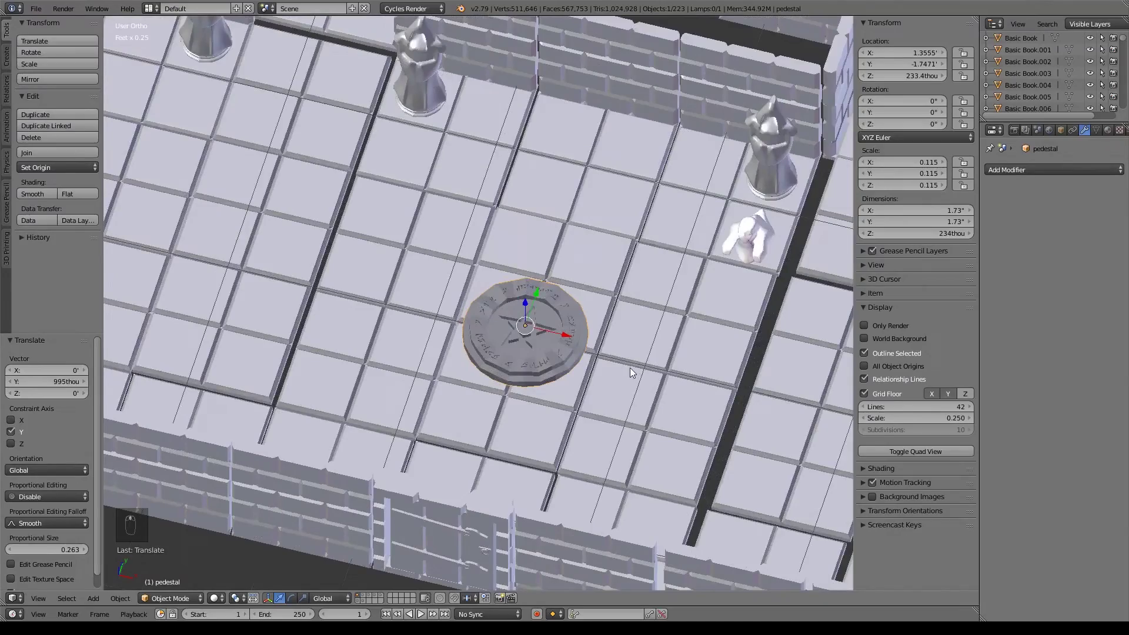
pyautogui.press('a')
pyautogui.middleClick(630, 384)
pyautogui.middleClick(620, 380)
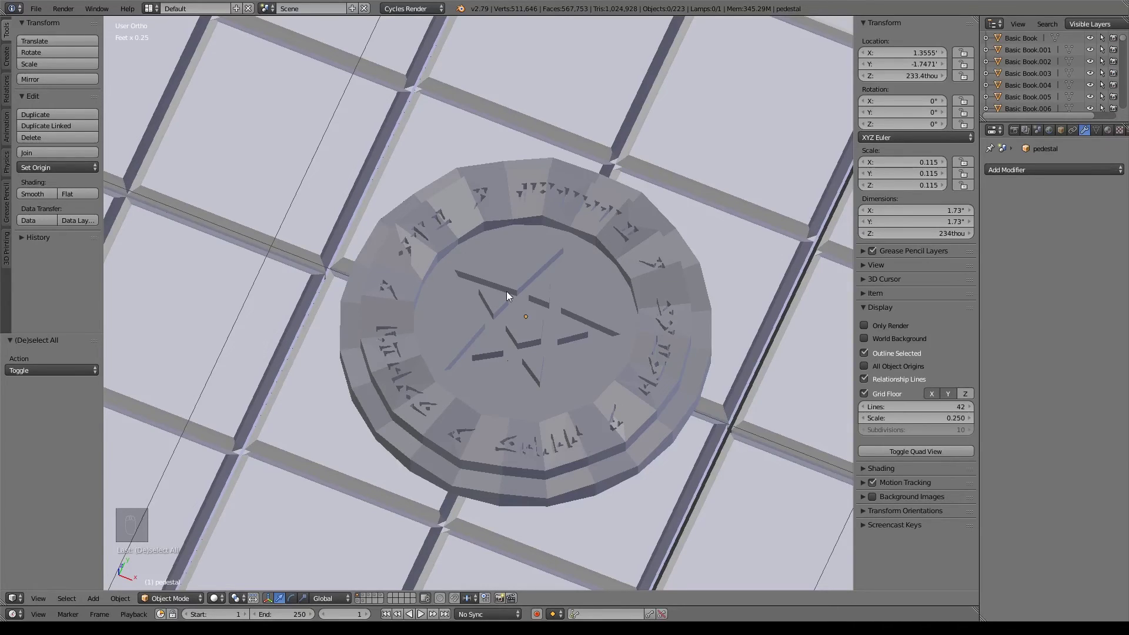
pyautogui.moveTo(588, 315); pyautogui.dragTo(587, 290)
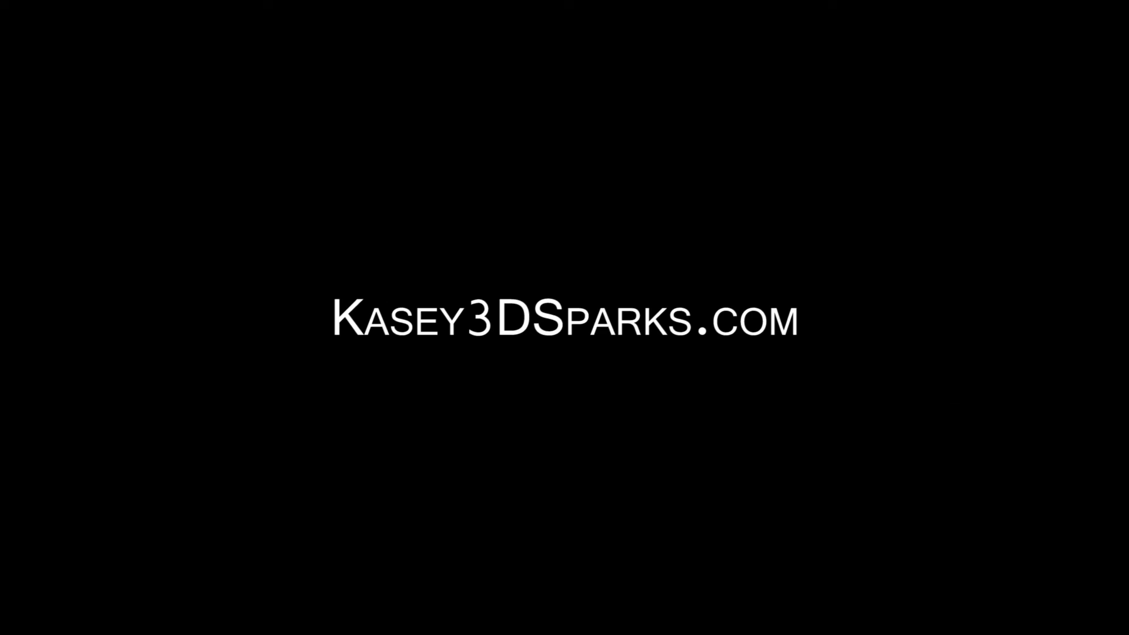